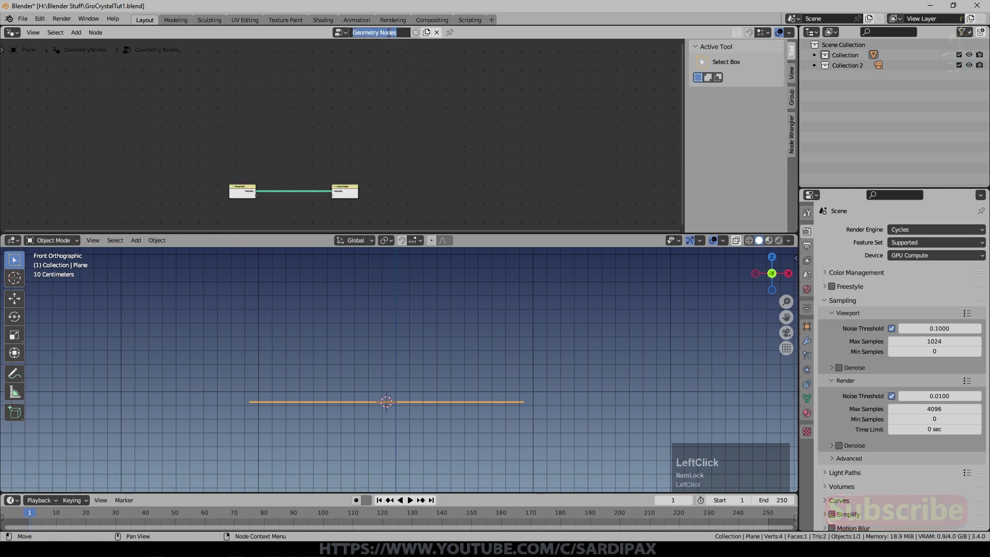
# Rename both the geometry node group and its modifier to Crystal
pyautogui.press('shift+c')
pyautogui.press('r')
pyautogui.write('rysta')
pyautogui.press('Return')
pyautogui.click(810, 347)
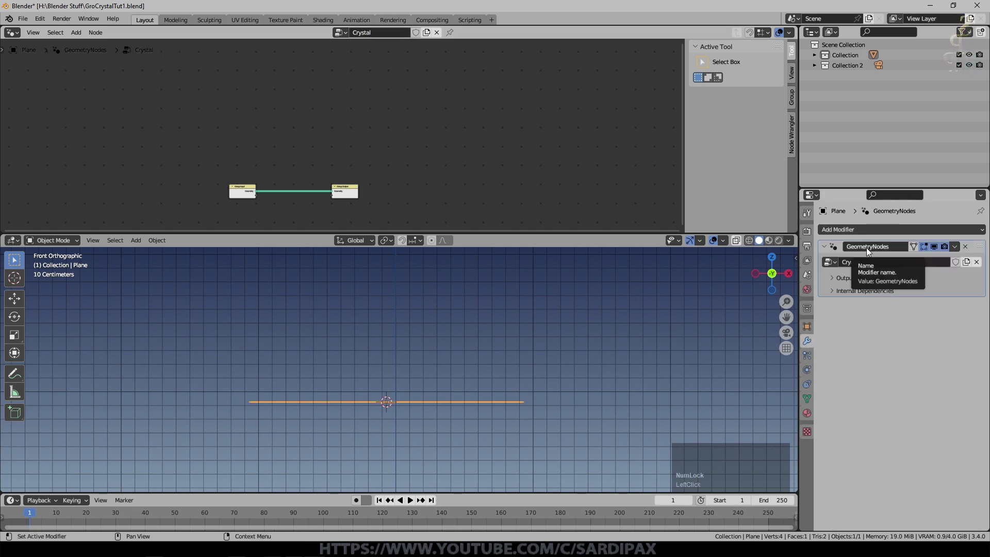
pyautogui.click(870, 254)
pyautogui.press('shift+c')
pyautogui.press('y')
pyautogui.write('ystal')
pyautogui.press('Return')
# Drop a Join Geometry node onto the link between Group Input and Group Output
pyautogui.scroll(-3)
pyautogui.click(97, 114)
pyautogui.click(195, 172)
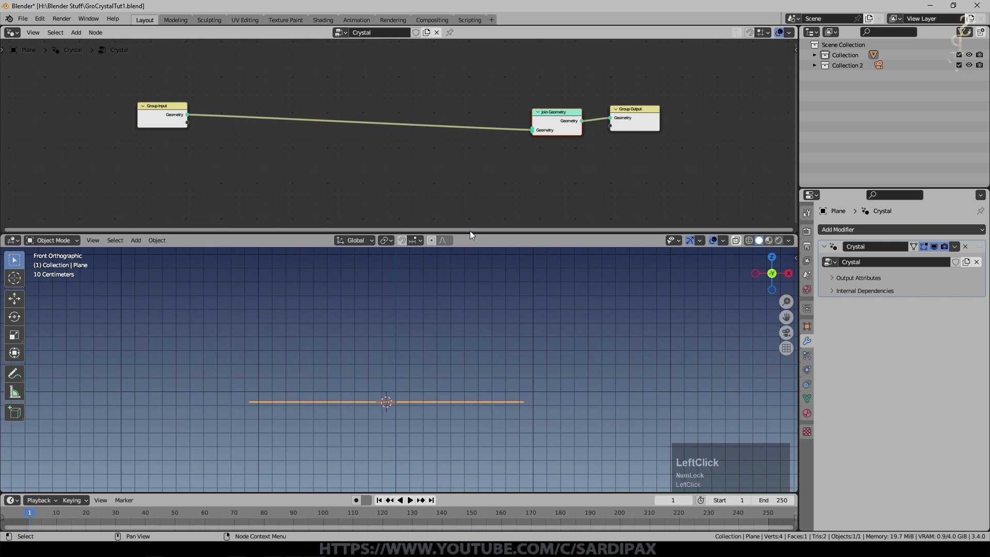
pyautogui.middleClick(456, 291)
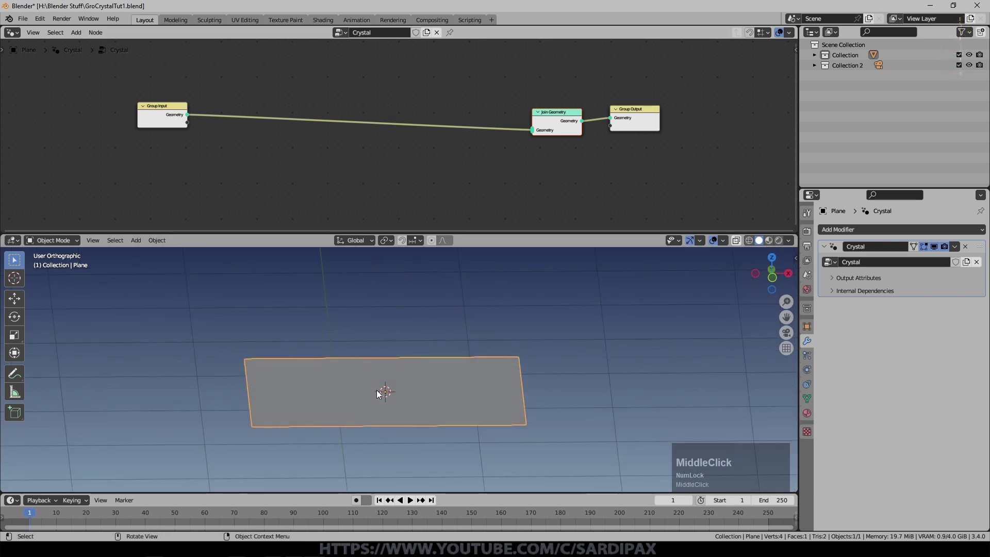
pyautogui.click(561, 120)
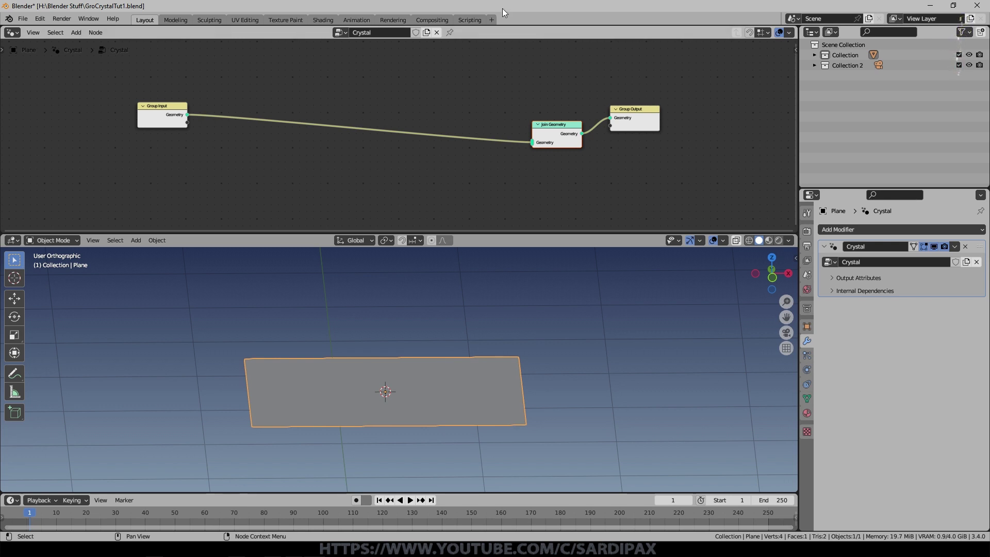
pyautogui.scroll(3)
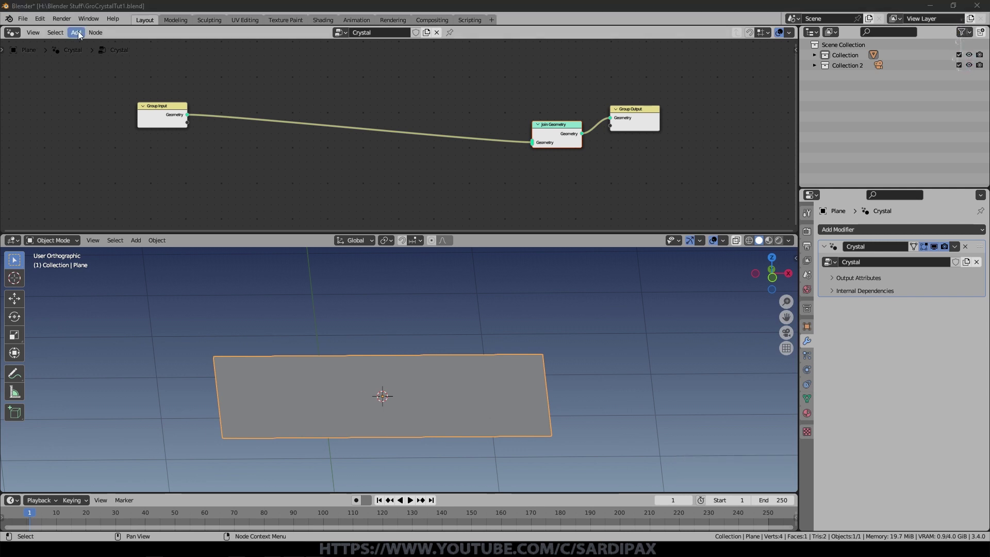
# Add a Mesh Circle node feeding Join Geometry alongside the plane geometry
pyautogui.click(82, 36)
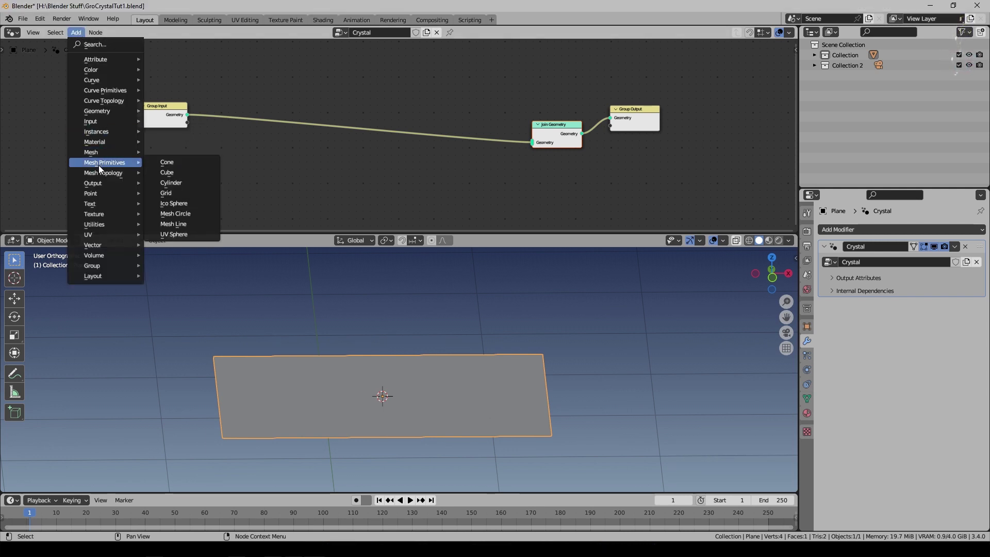
pyautogui.click(187, 221)
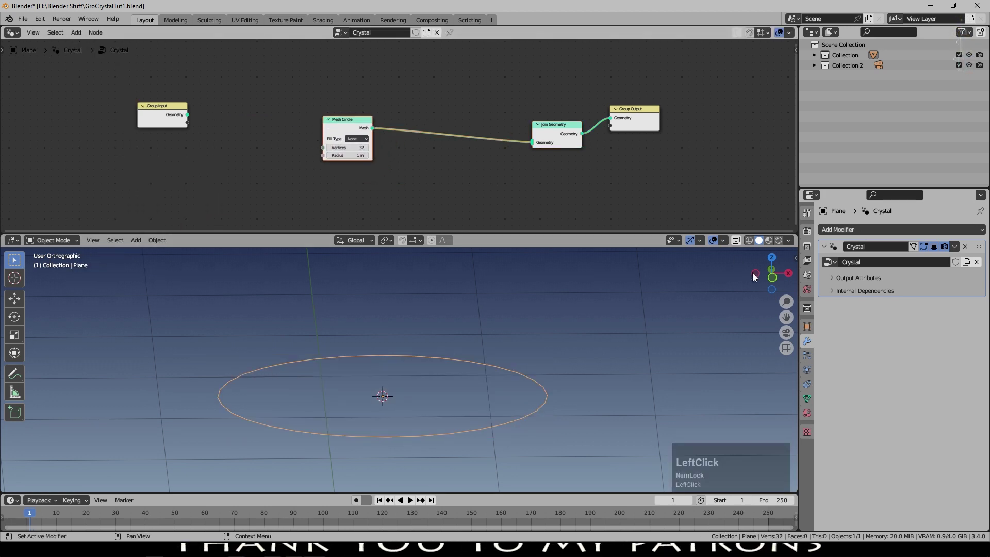
pyautogui.click(354, 131)
pyautogui.moveTo(353, 127); pyautogui.dragTo(579, 147)
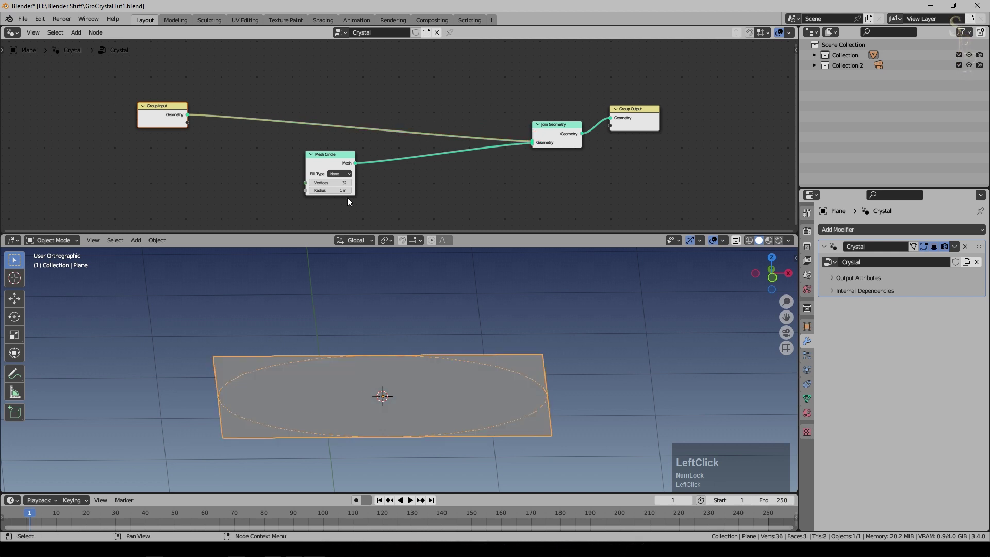
pyautogui.middleClick(445, 180)
# Set the Mesh Circle to Triangles fill with 6 vertices, giving a hexagon
pyautogui.click(302, 347)
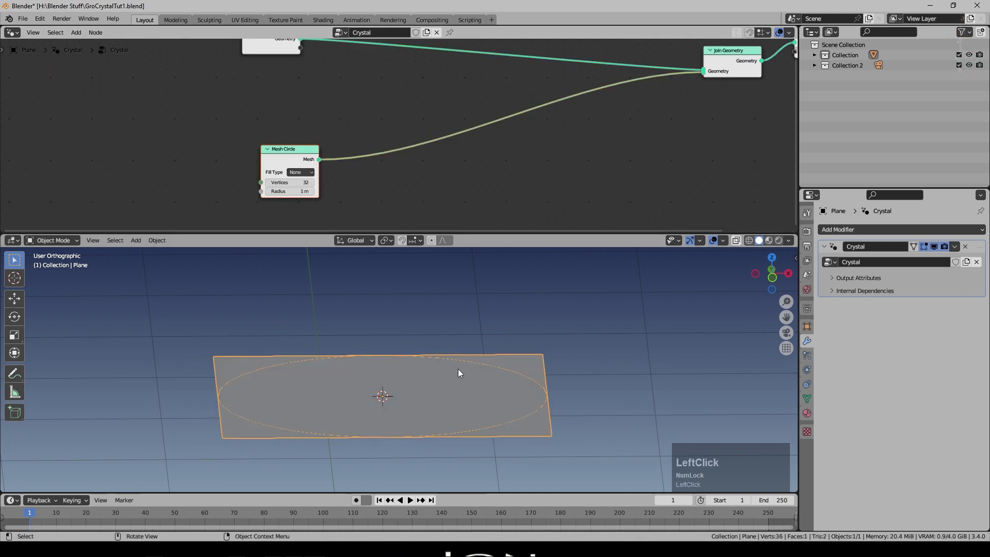
pyautogui.press('z')
pyautogui.click(272, 437)
pyautogui.scroll(3)
pyautogui.click(315, 181)
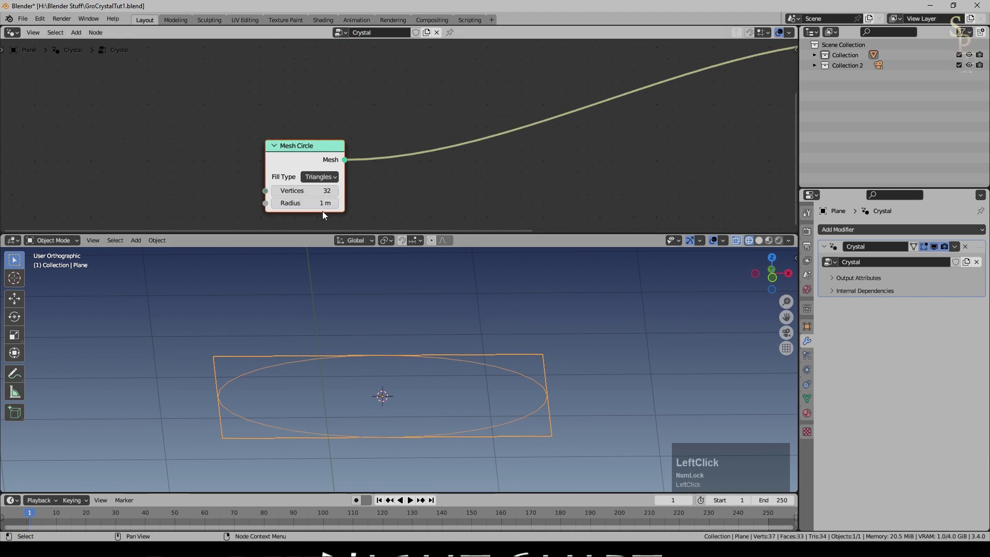
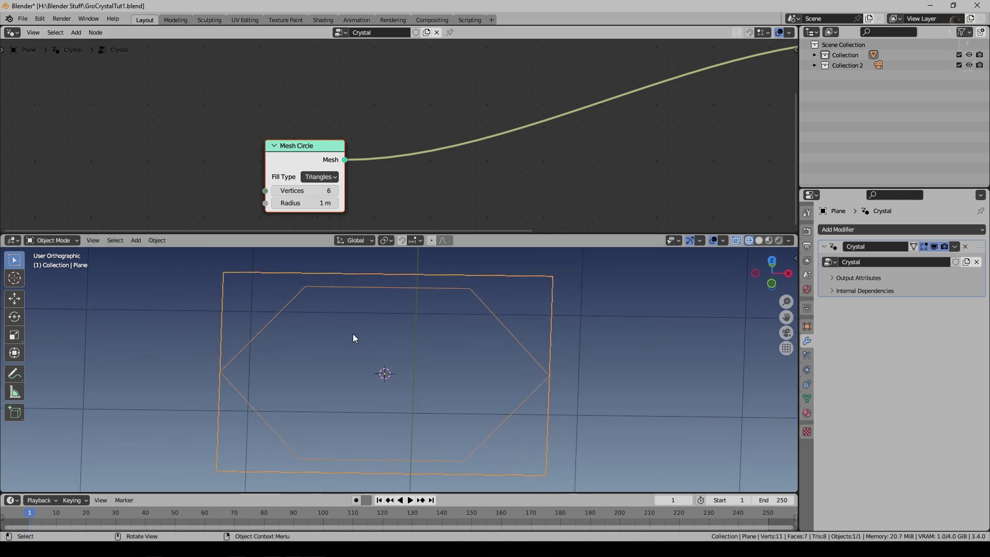
pyautogui.scroll(-3)
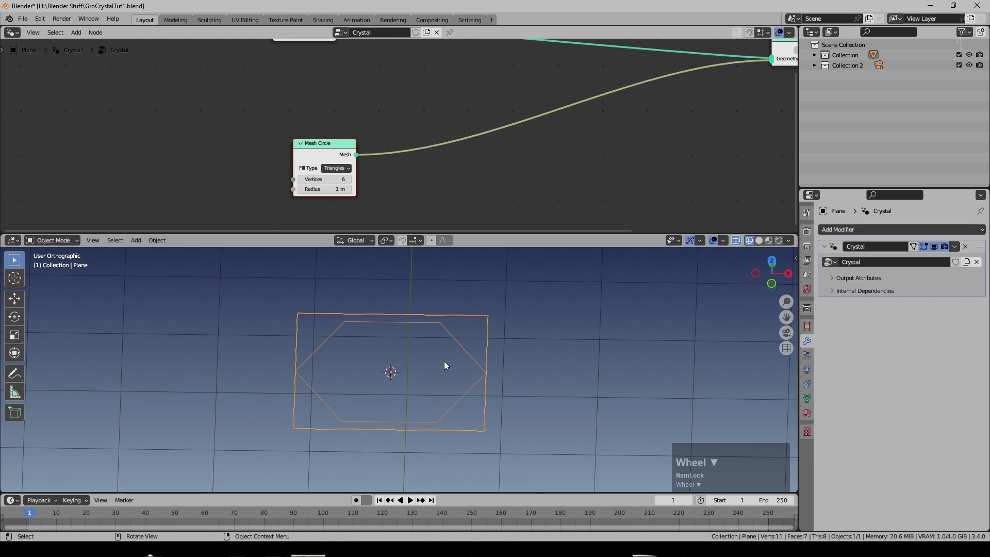
# Insert an Extrude Mesh node after the Mesh Circle to make the hexagon a prism
pyautogui.middleClick(79, 13)
pyautogui.click(80, 37)
pyautogui.press('e')
pyautogui.write('extr')
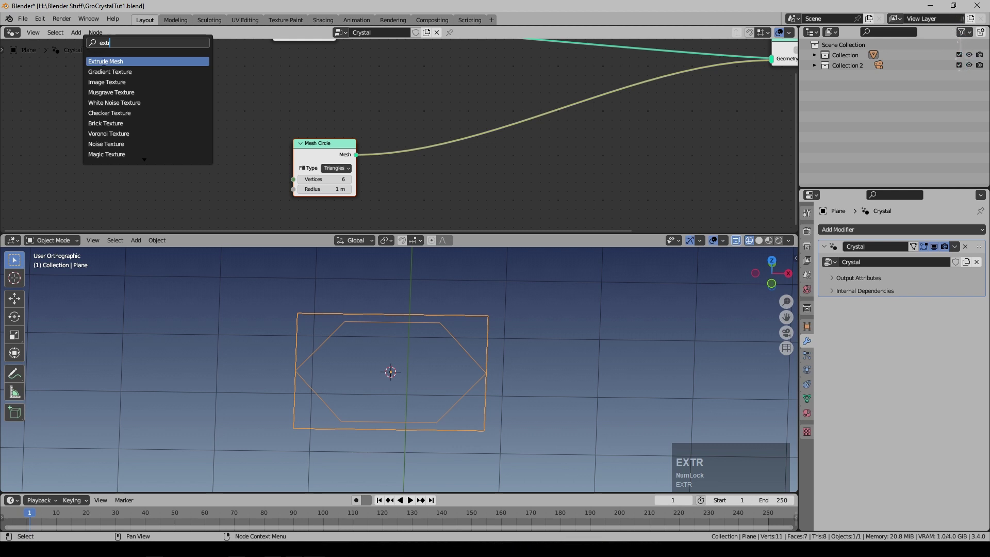
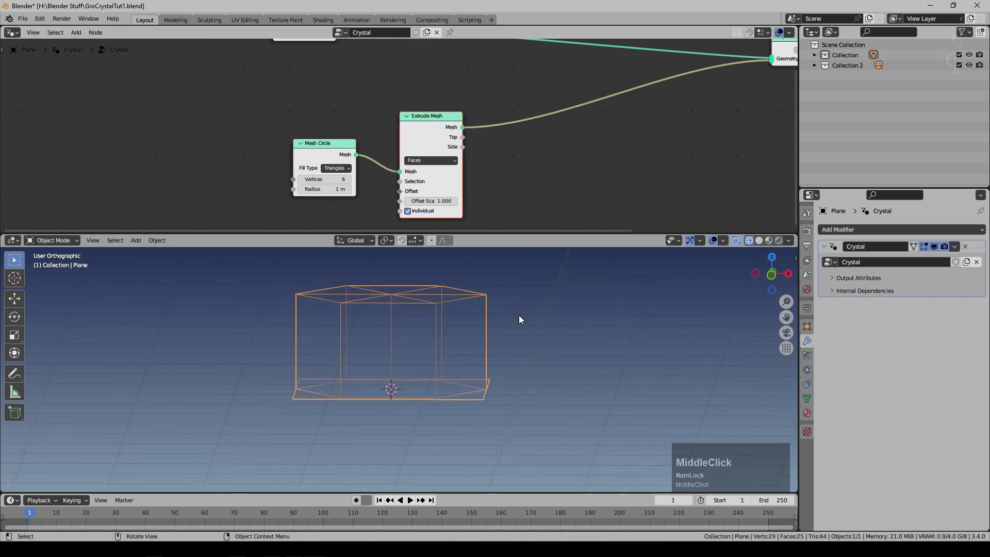
pyautogui.press('z')
pyautogui.moveTo(364, 356); pyautogui.dragTo(321, 377)
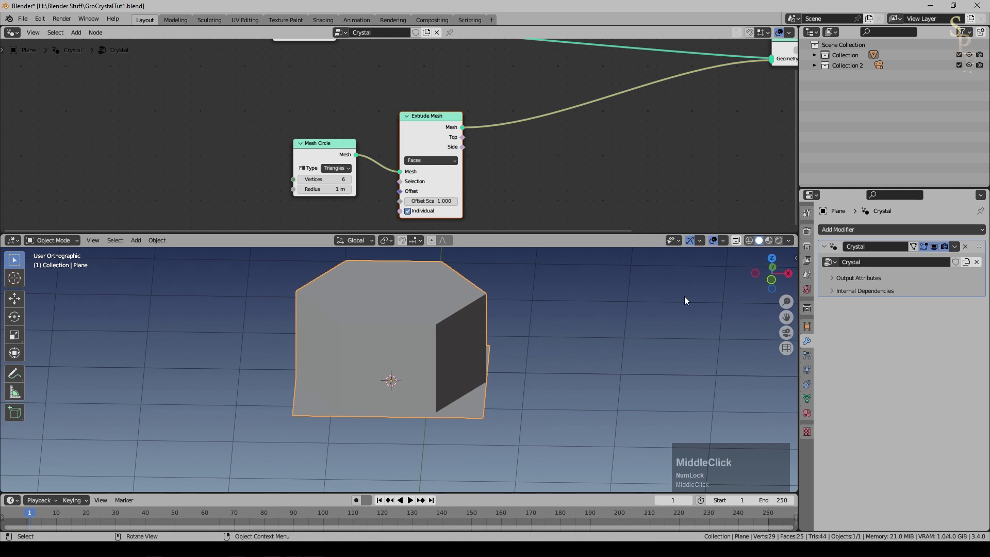
# Adjust viewport shading and expose the extrusion's Offset Scale as a group input
pyautogui.click(799, 246)
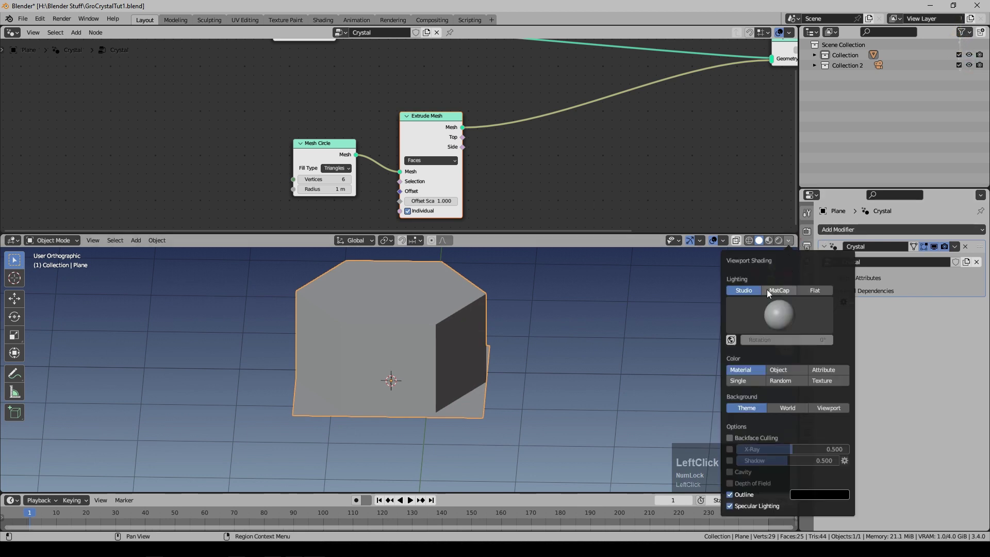
pyautogui.middleClick(493, 360)
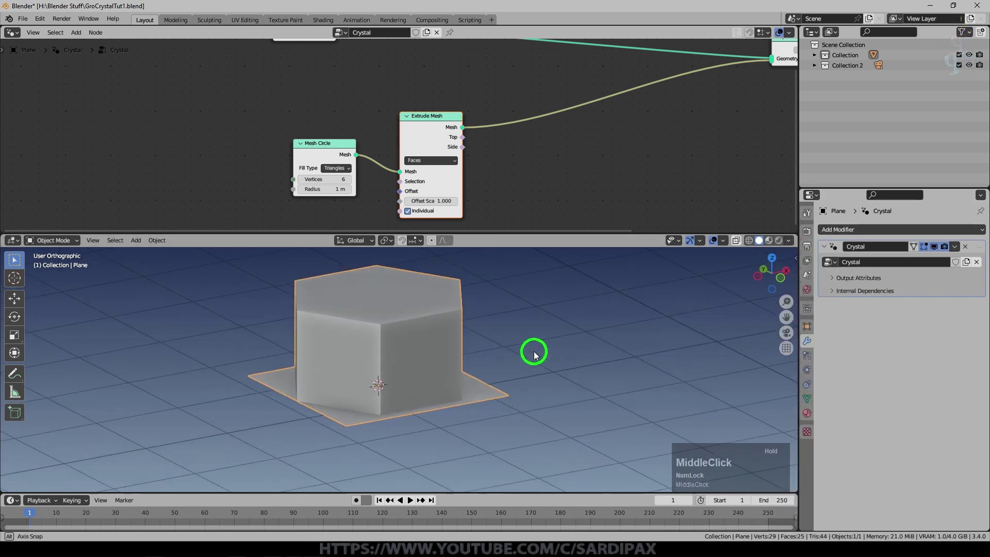
pyautogui.scroll(3)
pyautogui.scroll(-3)
pyautogui.click(424, 190)
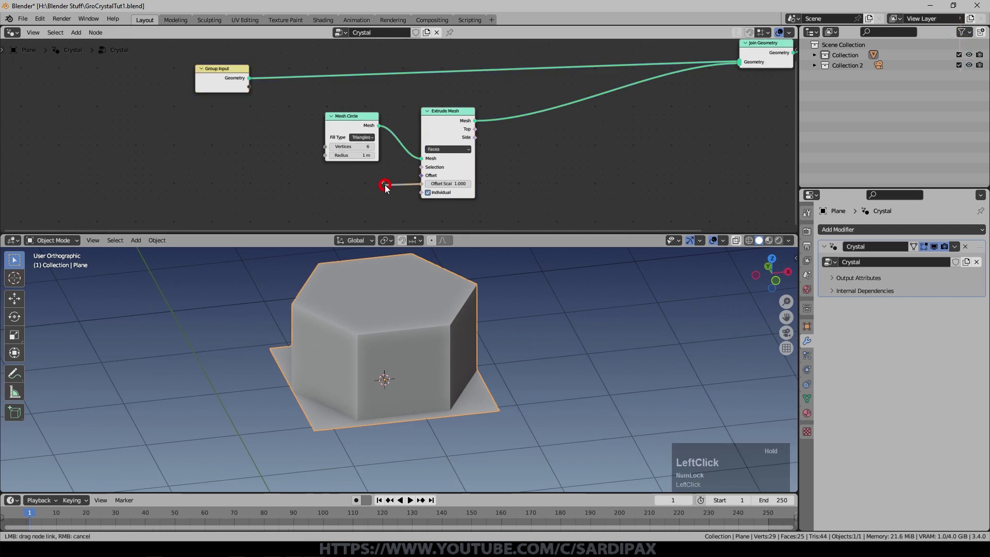
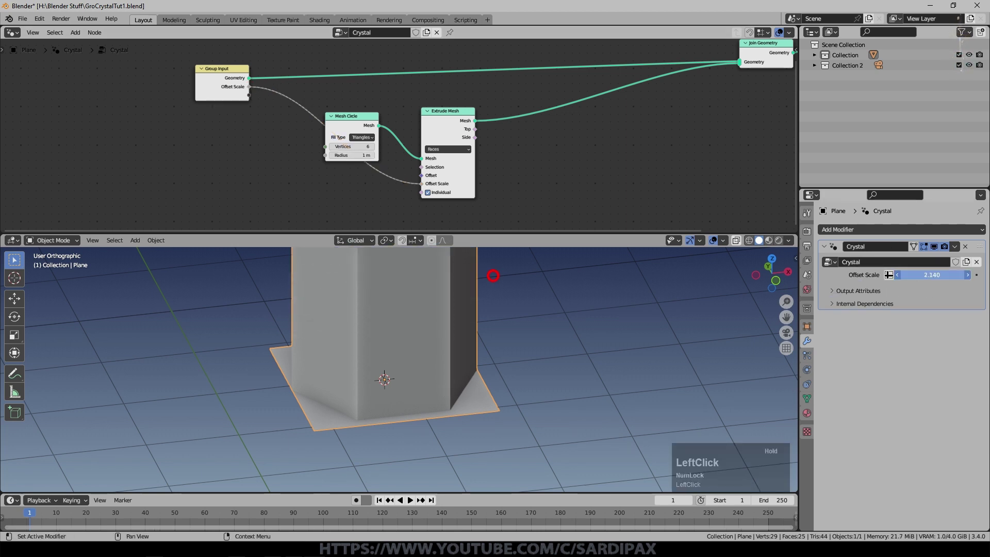
# Rename the exposed Offset Scale input to Height and set it to 4.420 for a tall column
pyautogui.press('KP_1')
pyautogui.press('KP_Enter')
pyautogui.press('n')
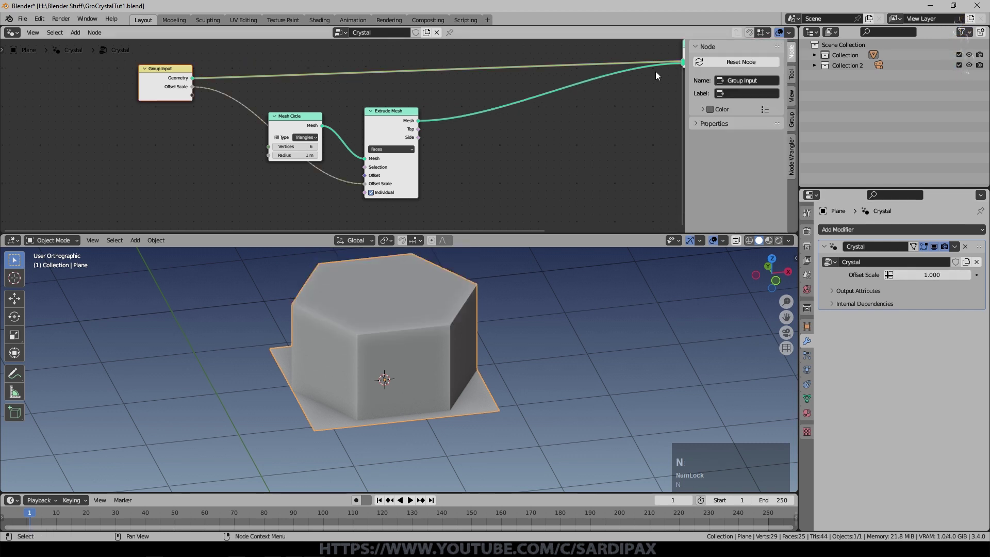
pyautogui.click(699, 128)
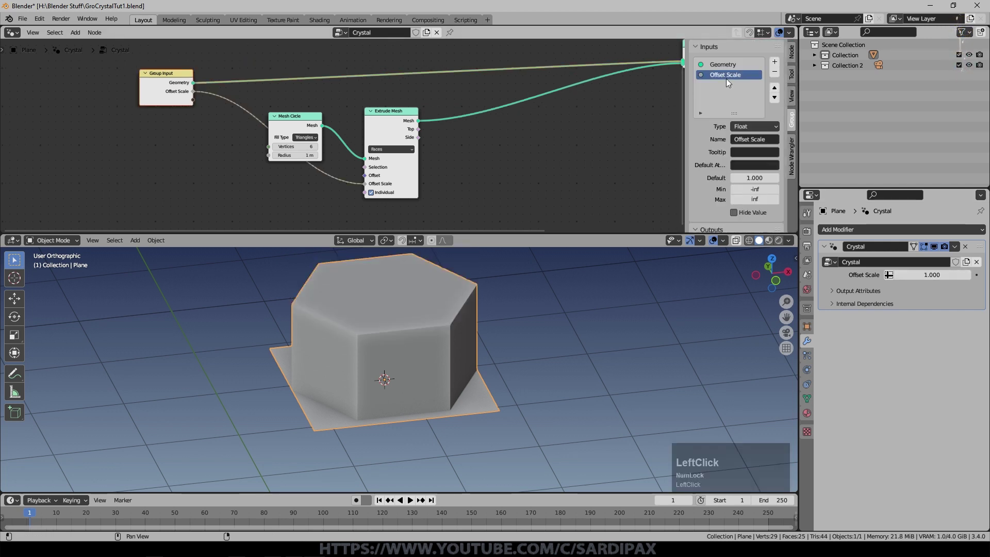
pyautogui.click(760, 147)
pyautogui.press('8')
pyautogui.press('KP_Enter')
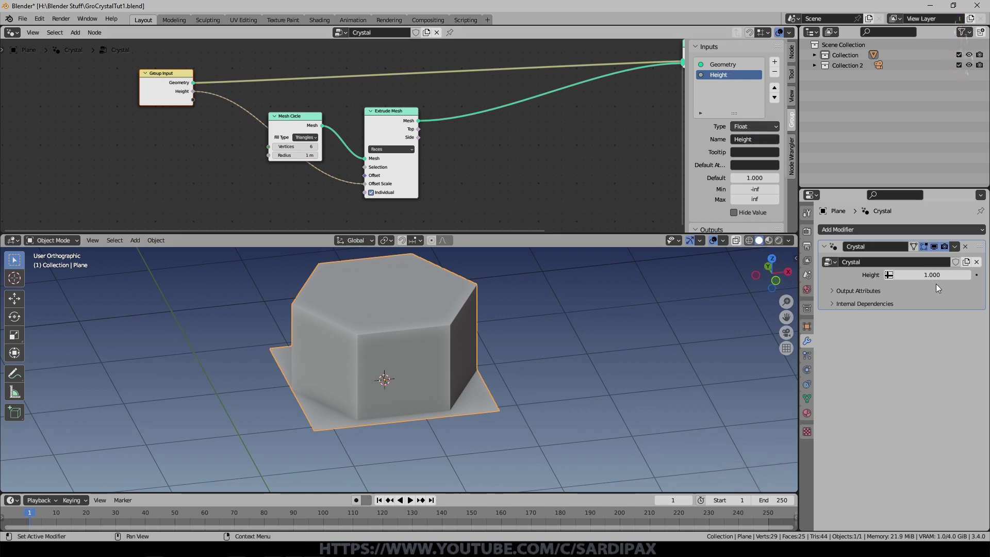
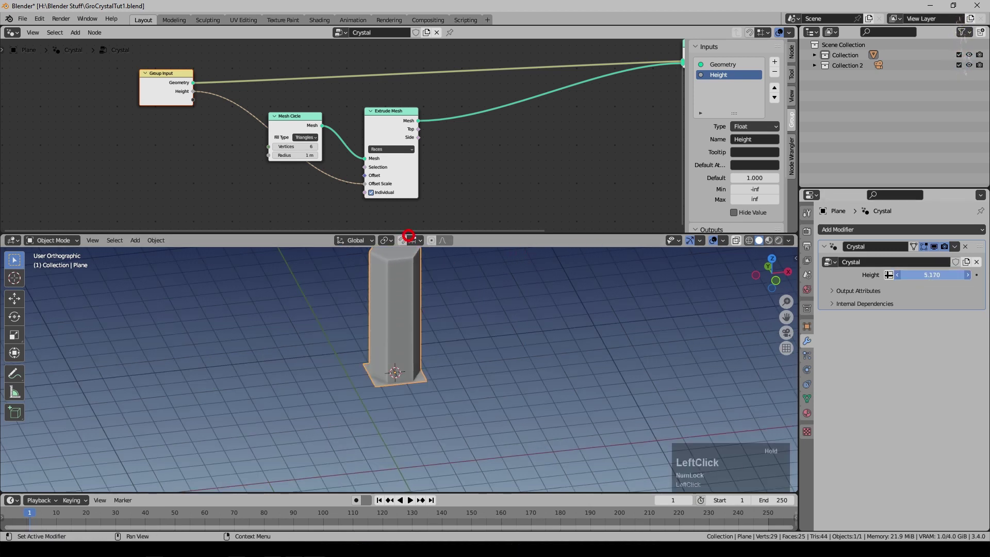
pyautogui.middleClick(498, 355)
pyautogui.scroll(3)
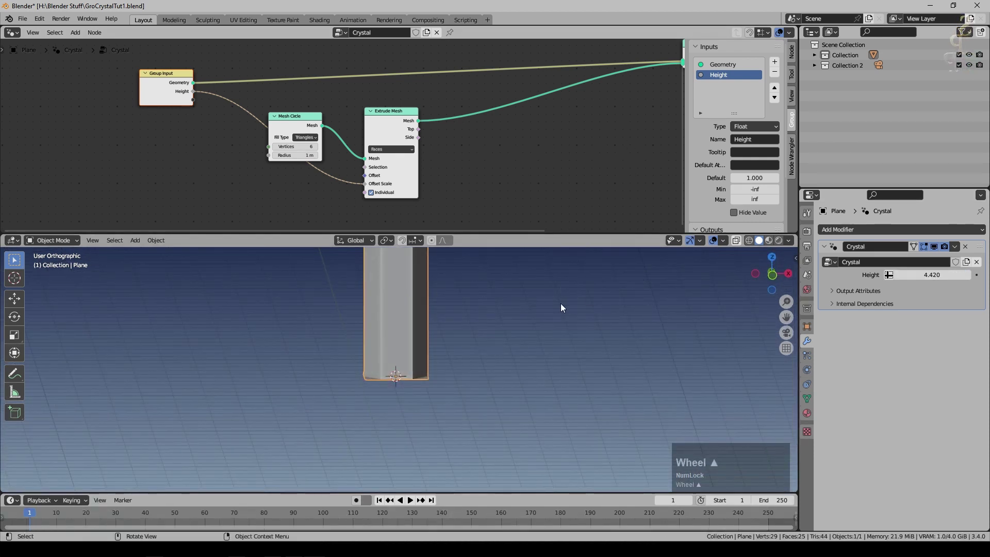
# Reset the Set Position offset to zero and select the Set Position node
pyautogui.middleClick(563, 307)
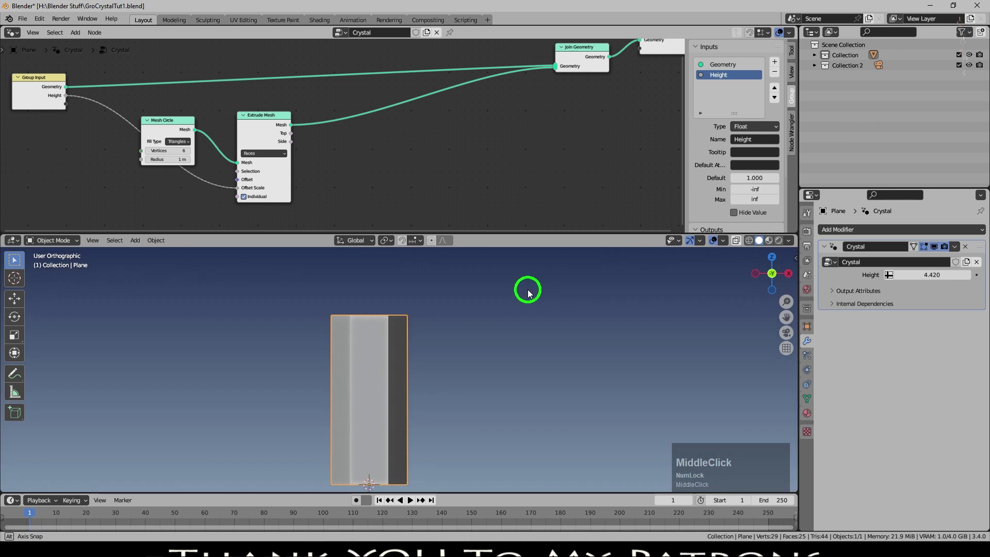
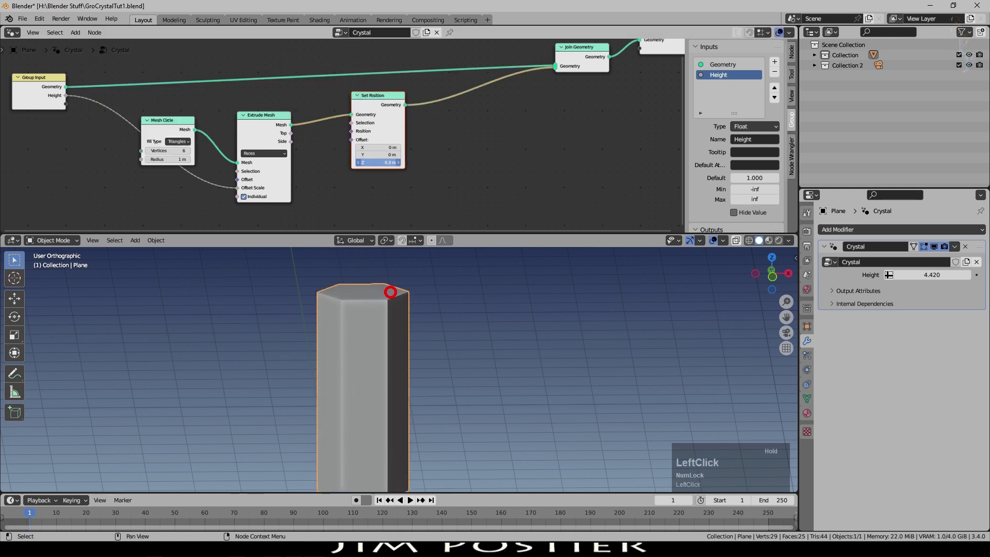
pyautogui.scroll(-3)
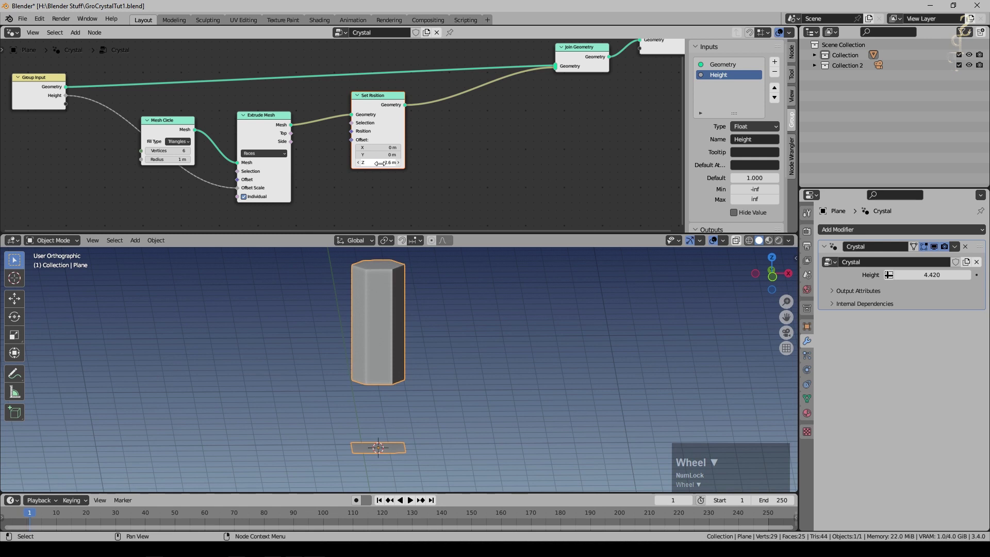
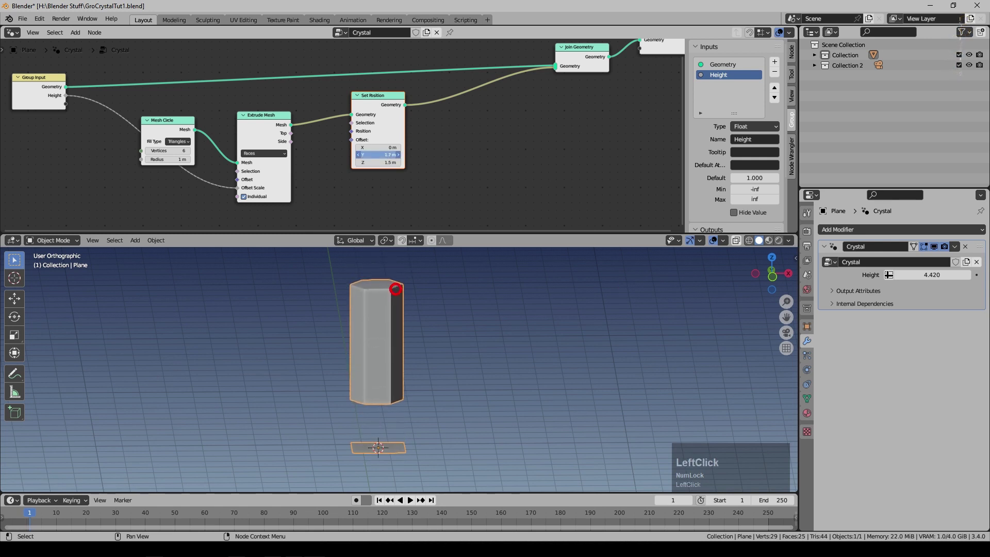
pyautogui.press('KP_Enter')
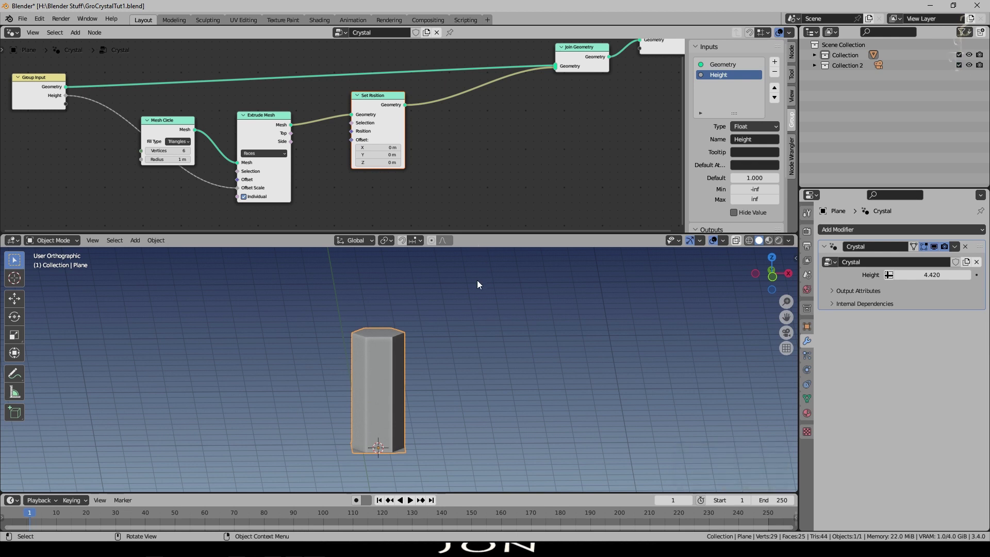
pyautogui.middleClick(484, 311)
pyautogui.scroll(3)
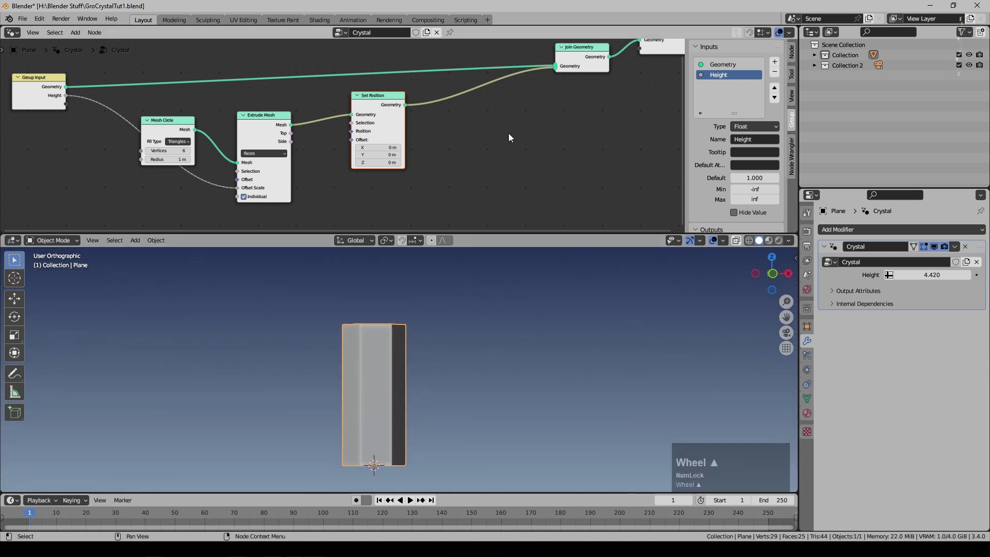
pyautogui.click(481, 152)
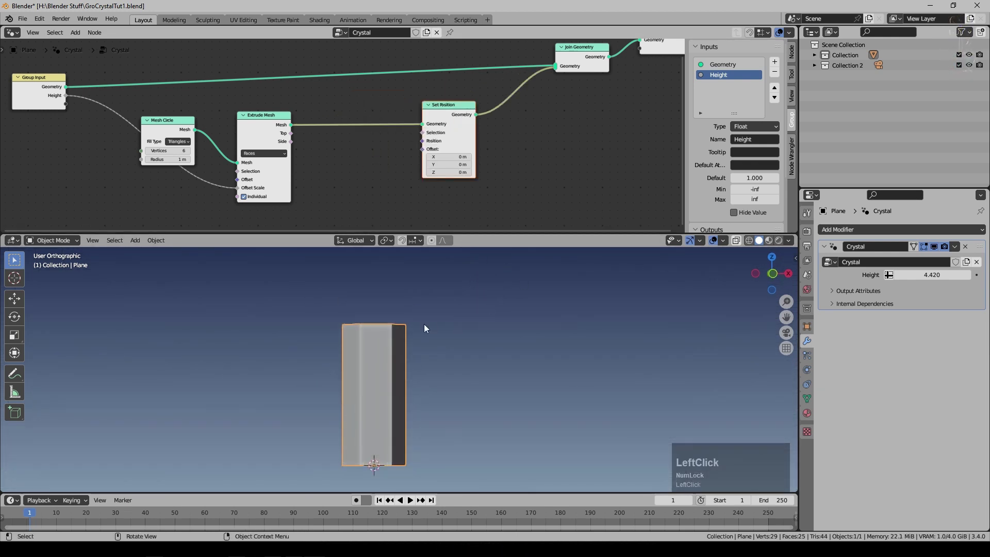
# Compare the hexagon top with N-Gon fill against Triangles fill, keeping Triangles
pyautogui.middleClick(460, 326)
pyautogui.scroll(3)
pyautogui.middleClick(400, 290)
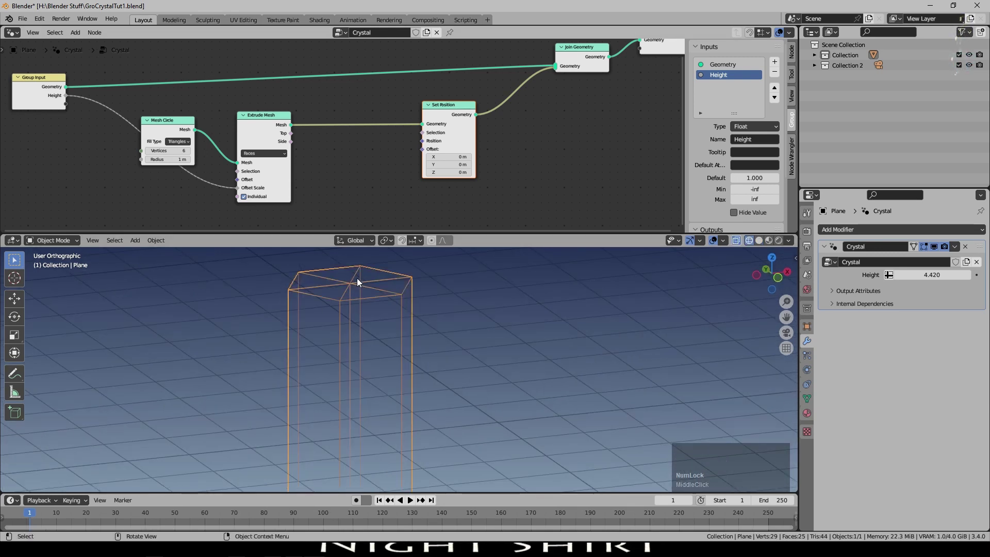
pyautogui.click(178, 146)
pyautogui.middleClick(411, 297)
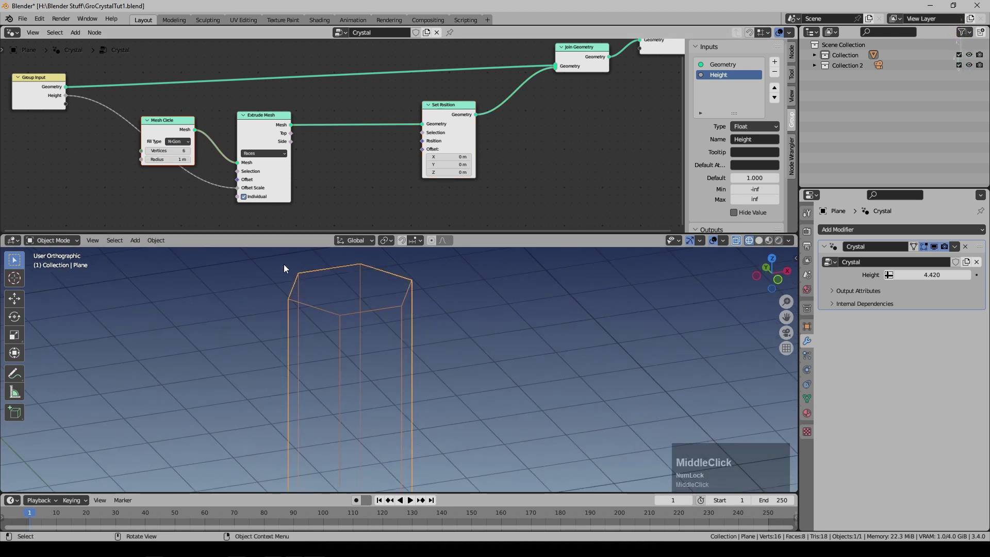
pyautogui.click(189, 147)
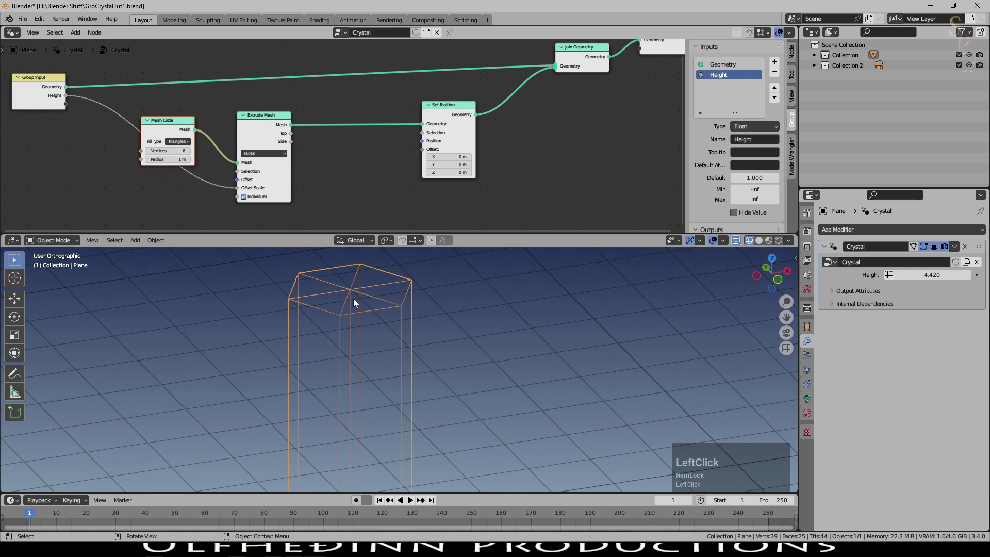
pyautogui.middleClick(424, 330)
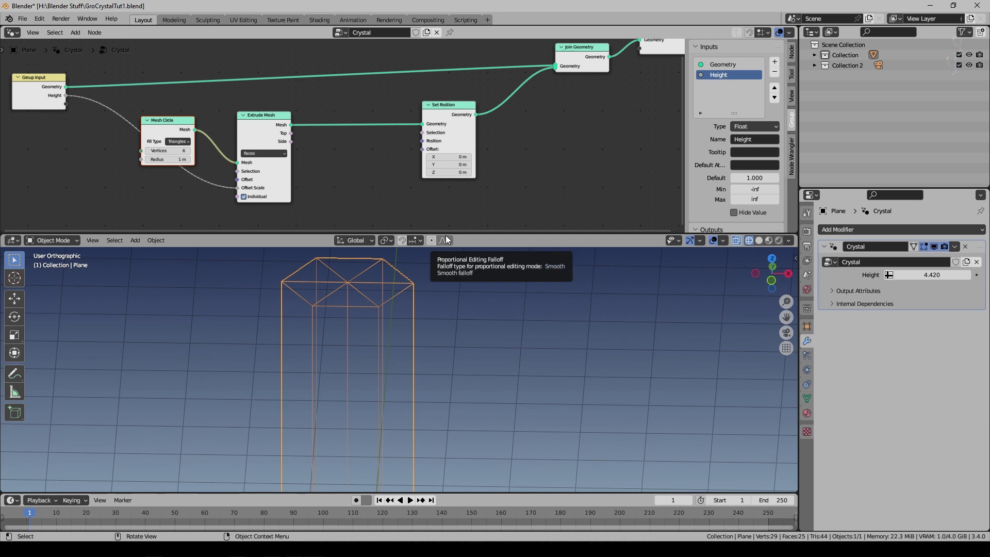
# Add an Index node and a Compare node with Index wired into input A
pyautogui.click(83, 38)
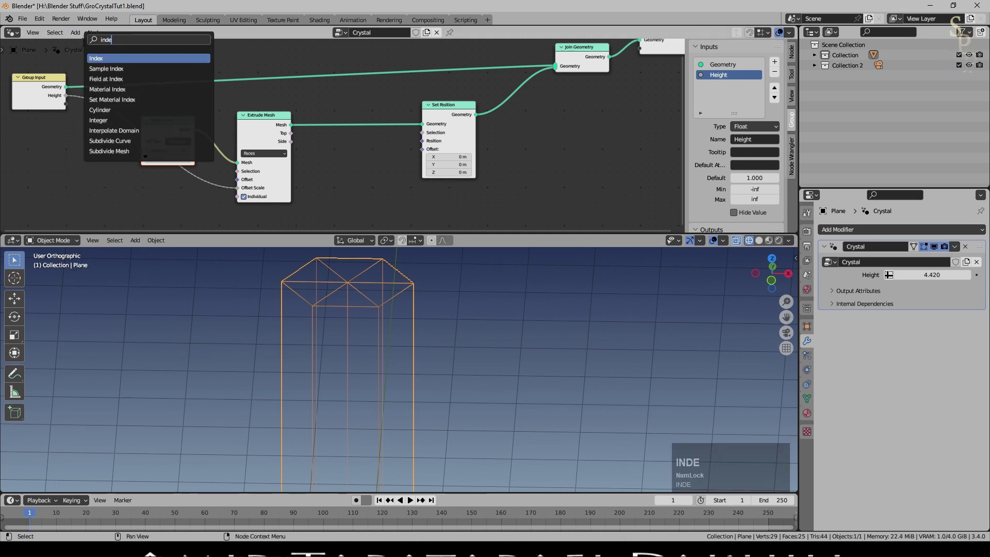
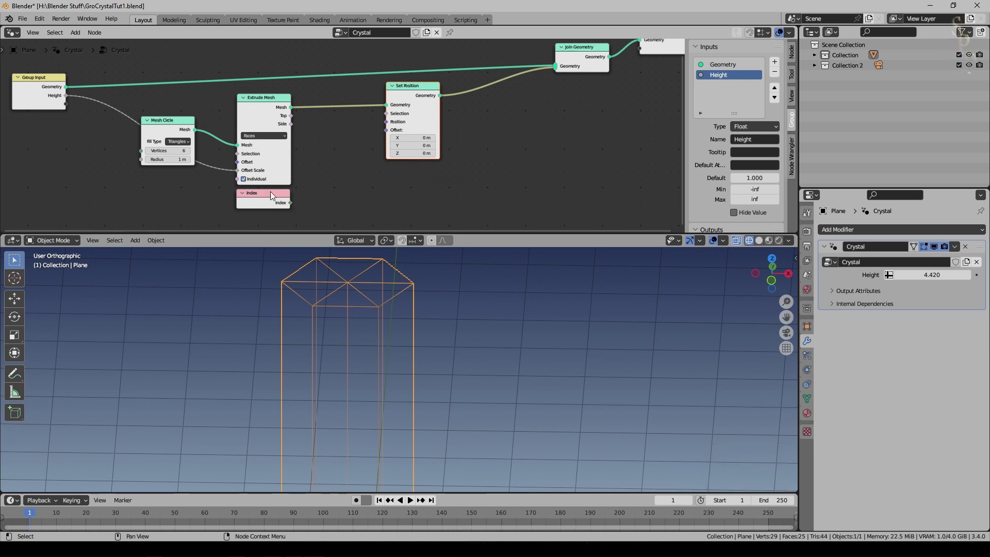
pyautogui.click(275, 200)
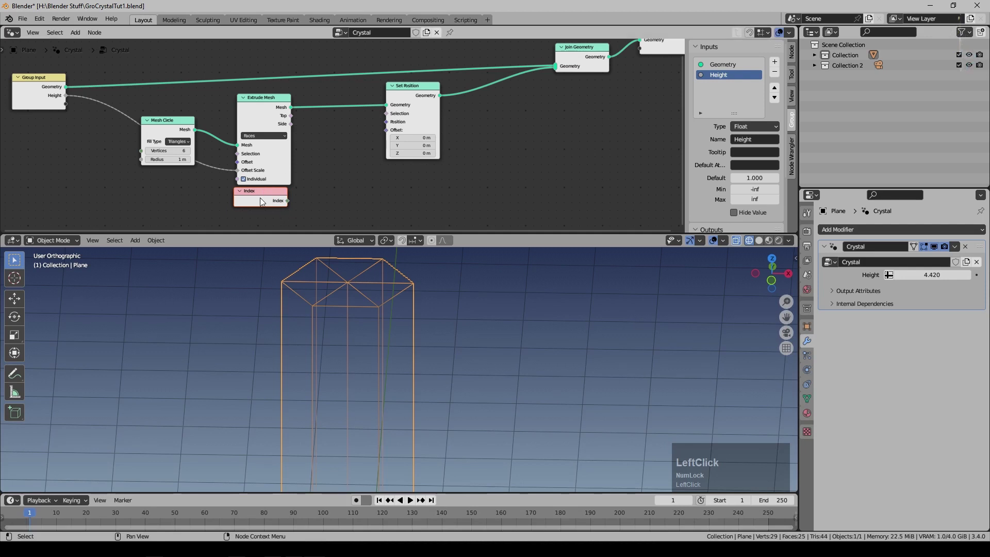
pyautogui.click(272, 200)
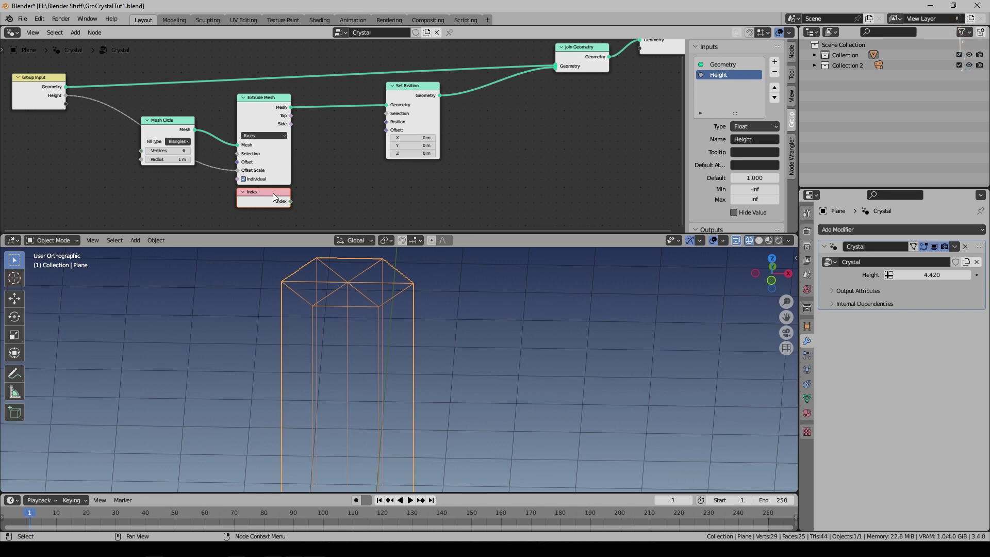
pyautogui.click(82, 39)
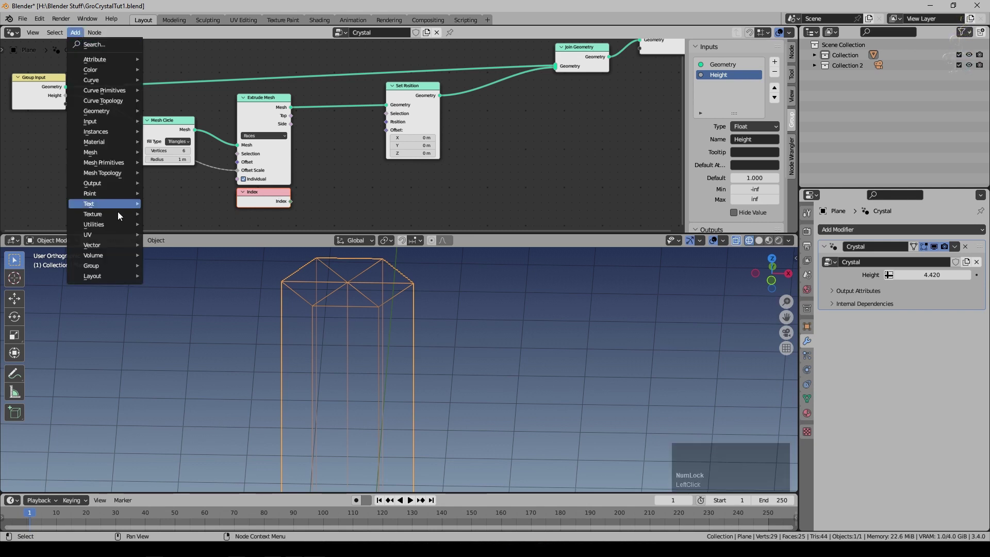
pyautogui.click(191, 267)
pyautogui.scroll(3)
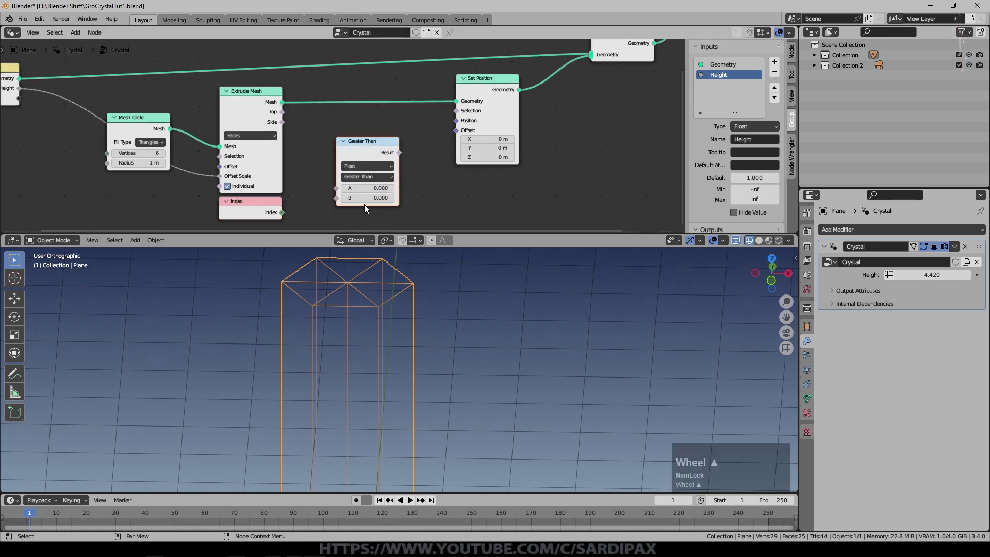
pyautogui.click(287, 220)
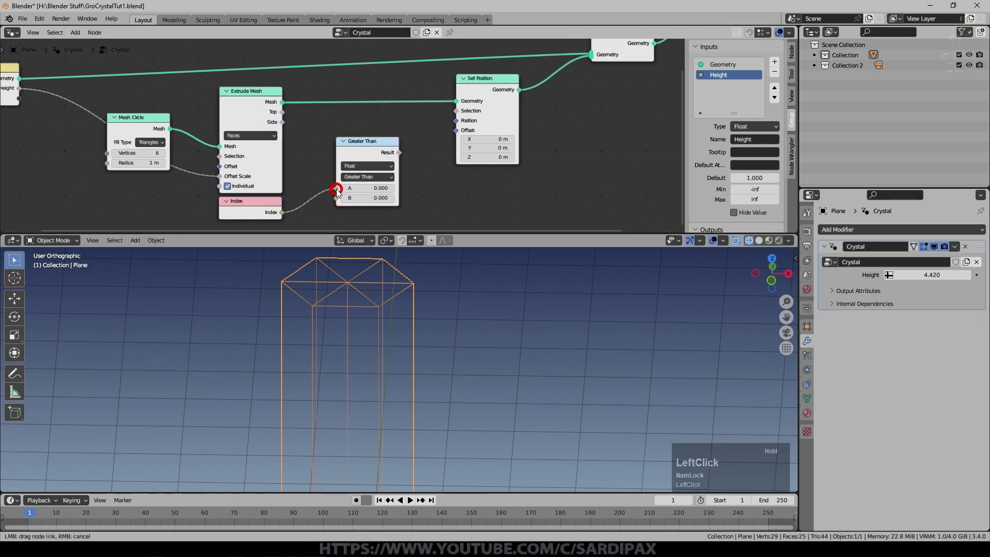
# Make the Compare an Integer Equal test against 6 driving Set Position's Selection
pyautogui.click(378, 170)
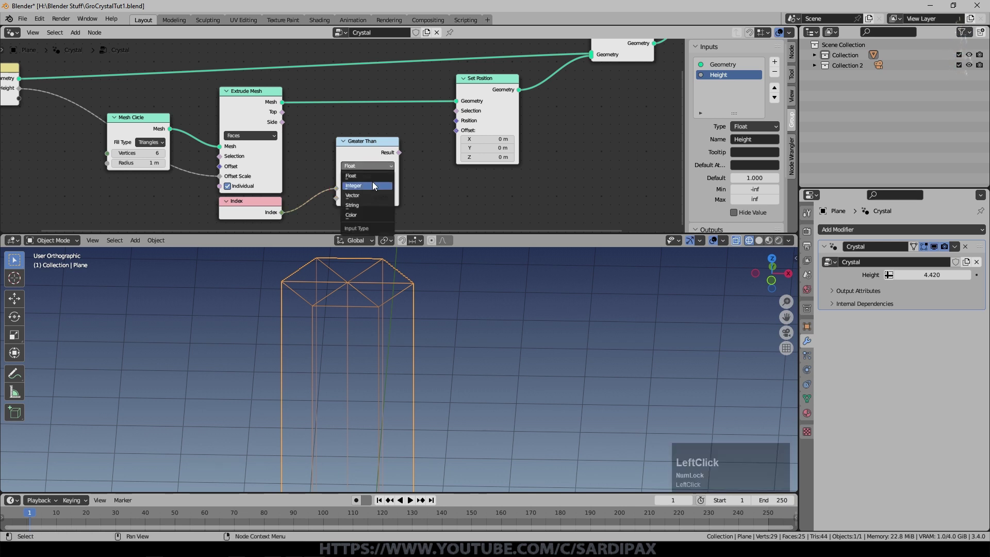
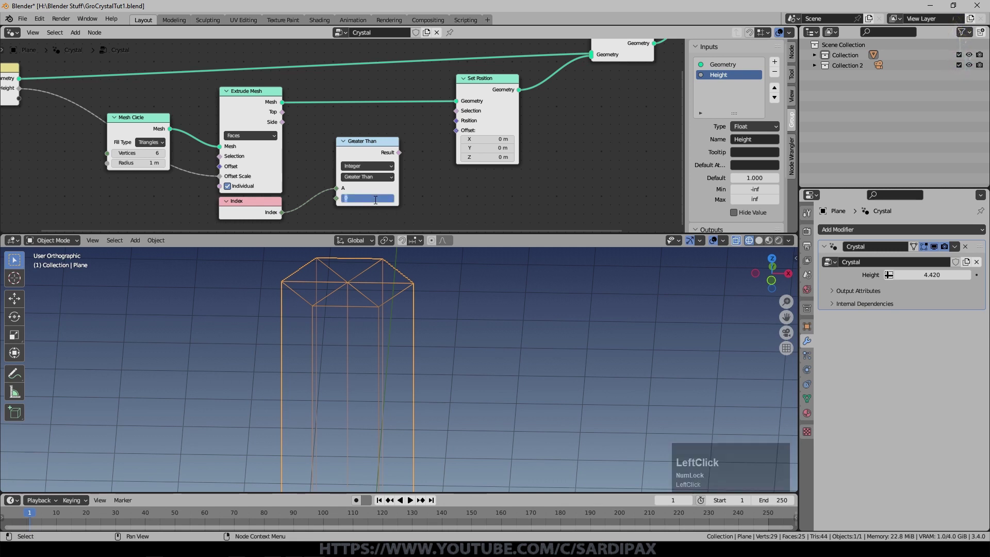
pyautogui.click(387, 180)
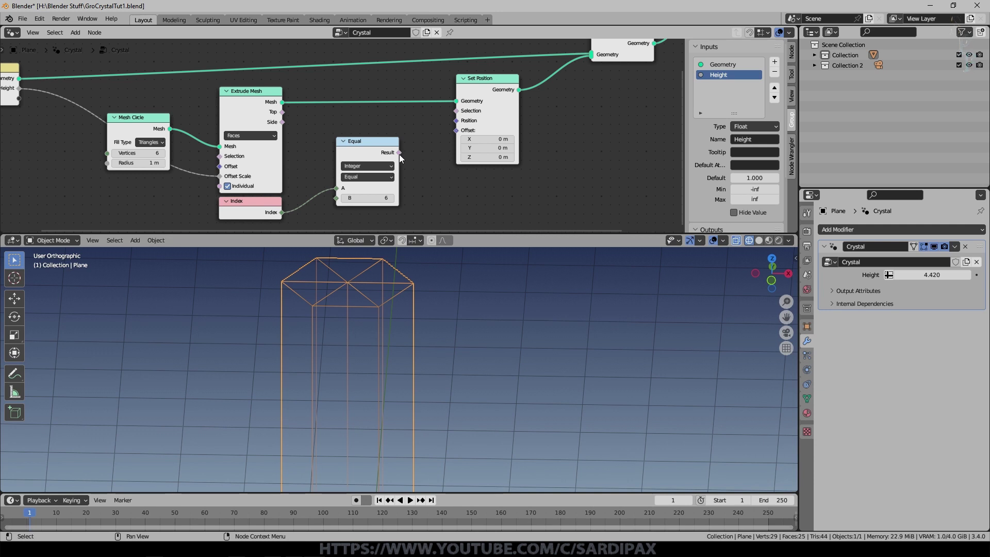
pyautogui.click(402, 158)
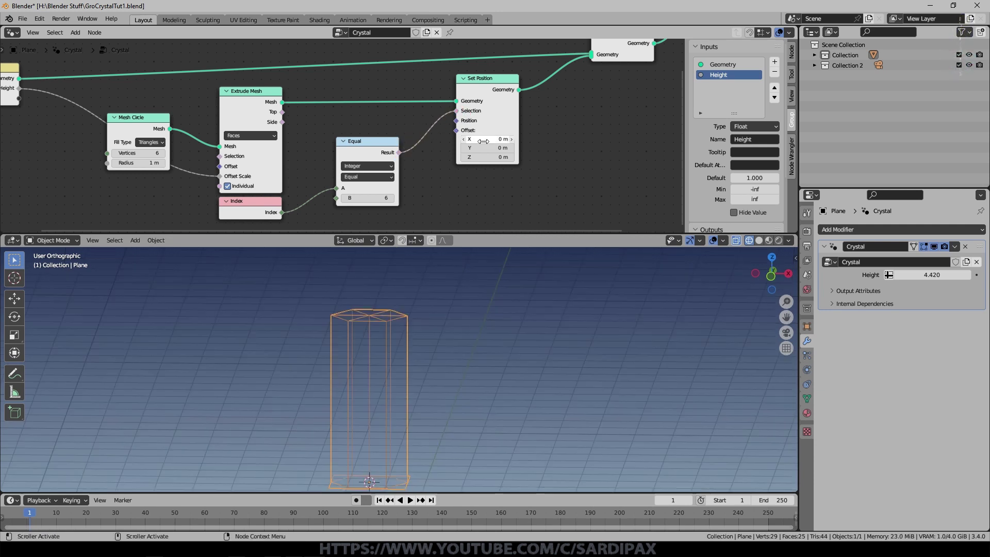
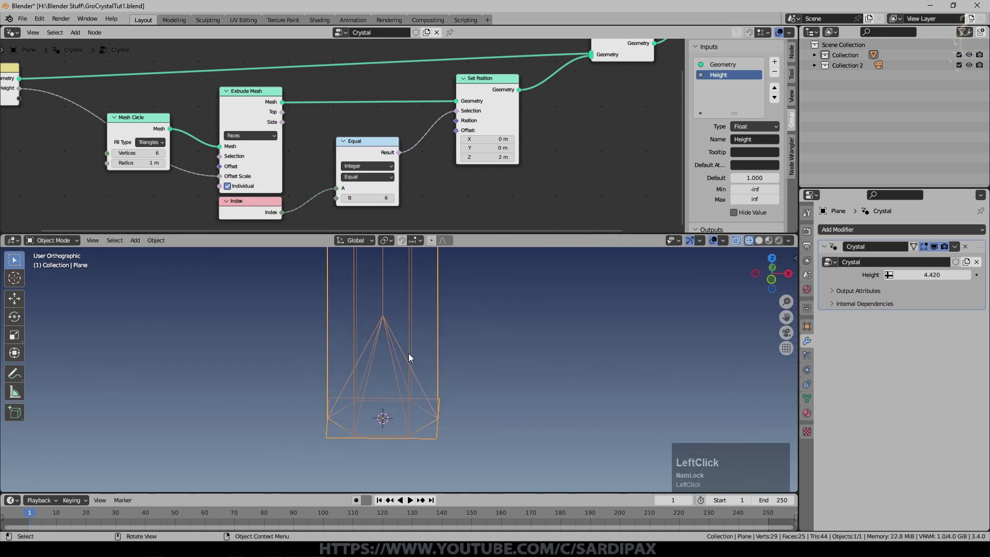
pyautogui.middleClick(470, 378)
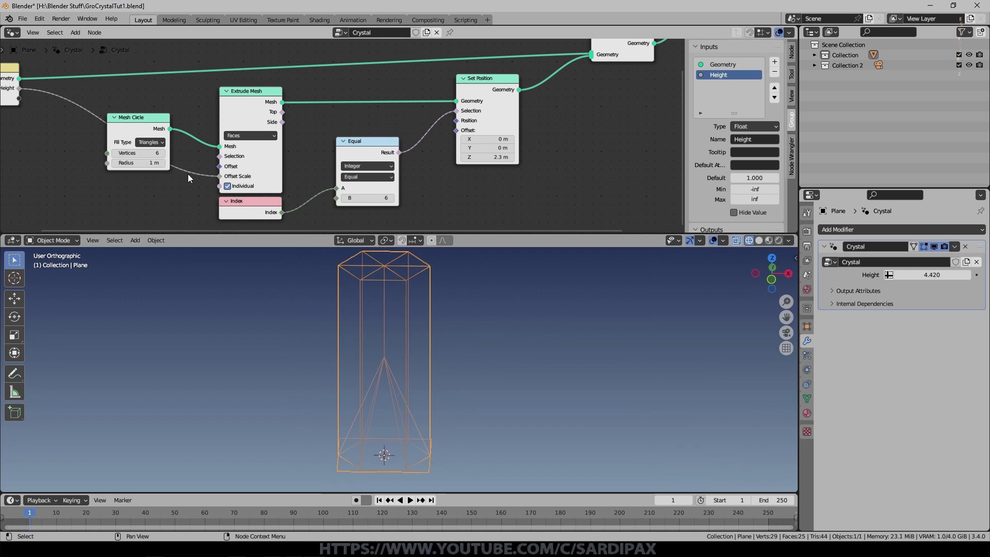
# Disable individual face extrusion and raise the centre vertex into a pointed tip
pyautogui.click(229, 194)
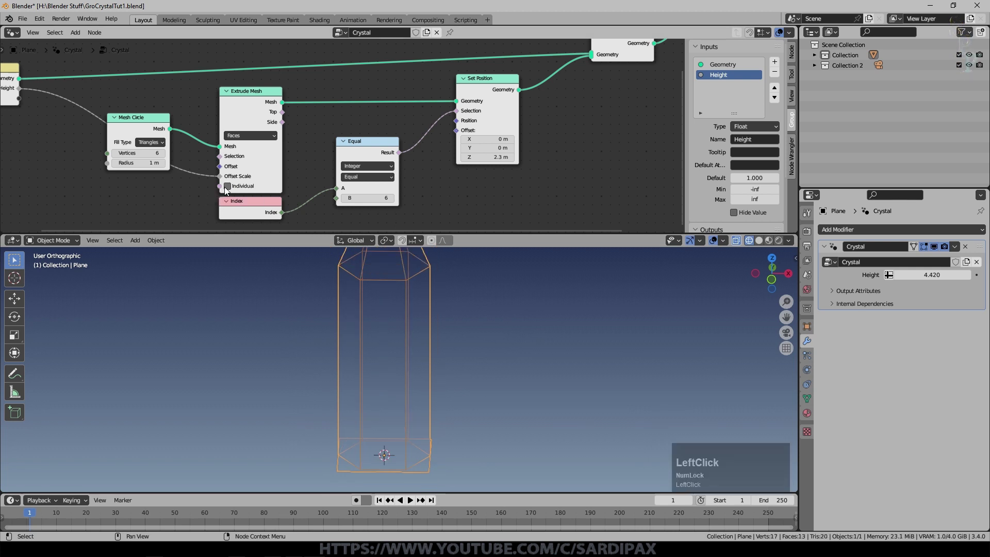
pyautogui.middleClick(386, 291)
pyautogui.scroll(-3)
pyautogui.middleClick(420, 332)
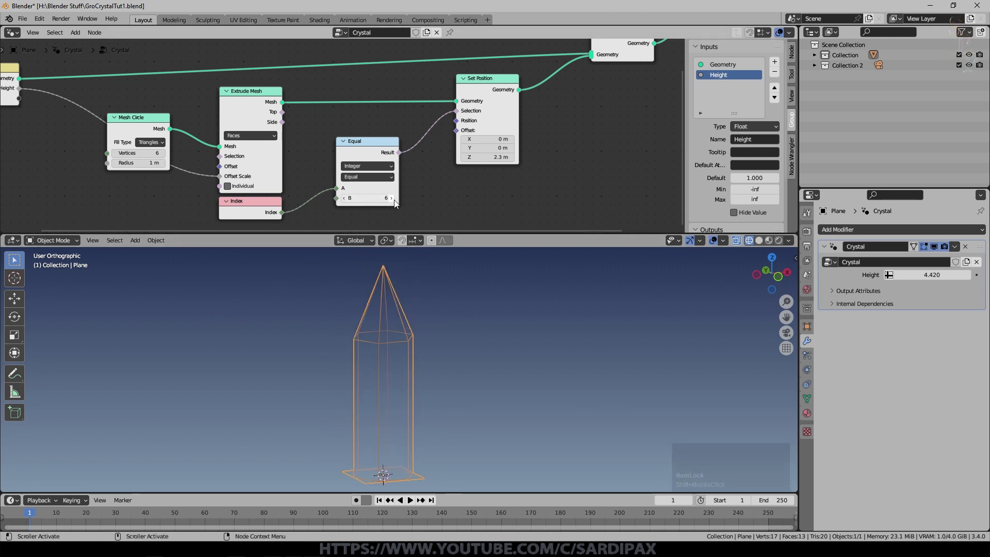
pyautogui.click(397, 204)
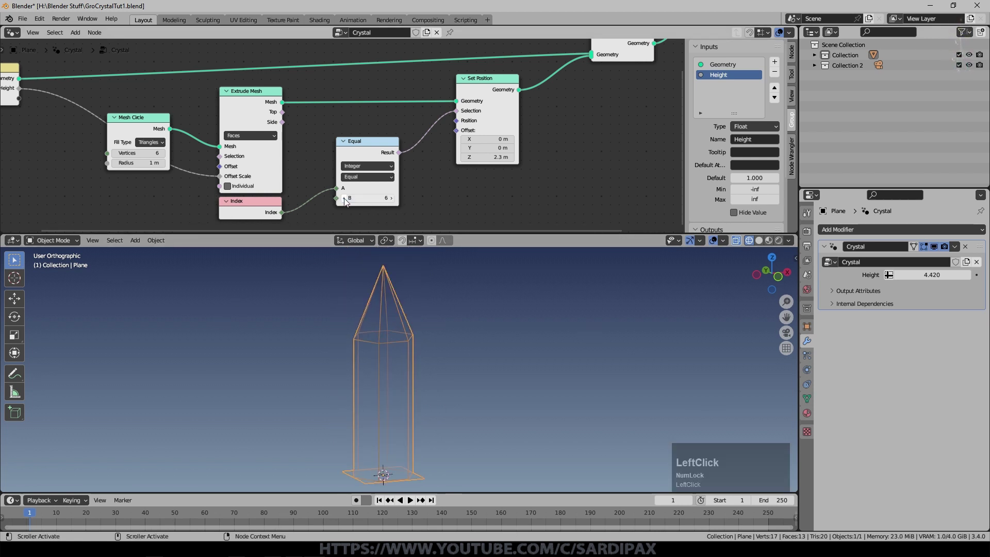
pyautogui.middleClick(417, 367)
# Add a Combine XYZ node feeding the Set Position offset
pyautogui.click(765, 238)
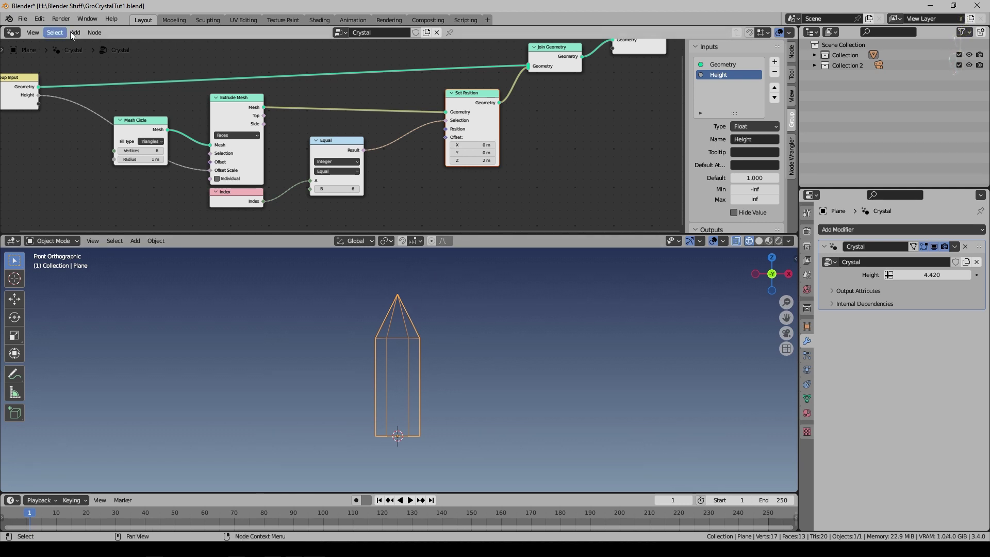
pyautogui.click(74, 34)
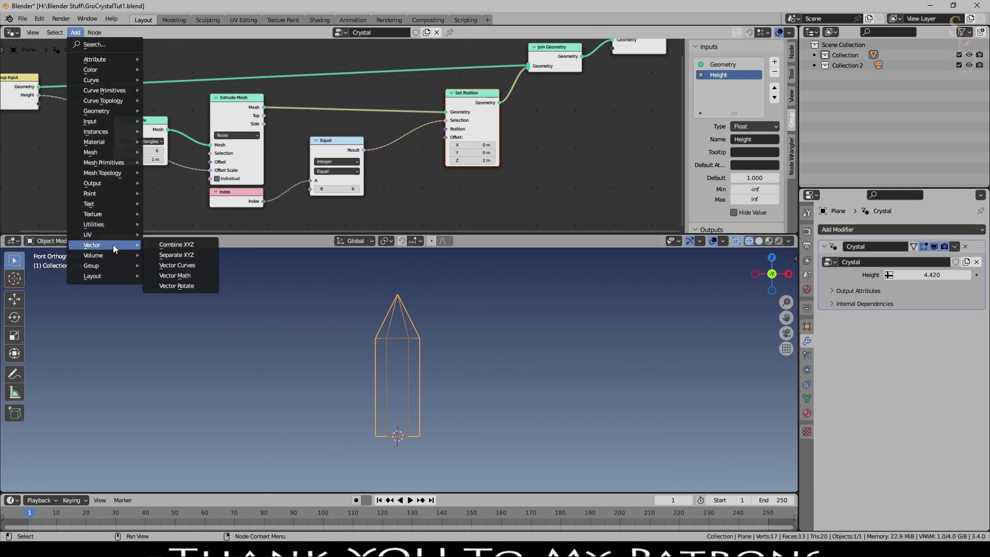
pyautogui.click(159, 250)
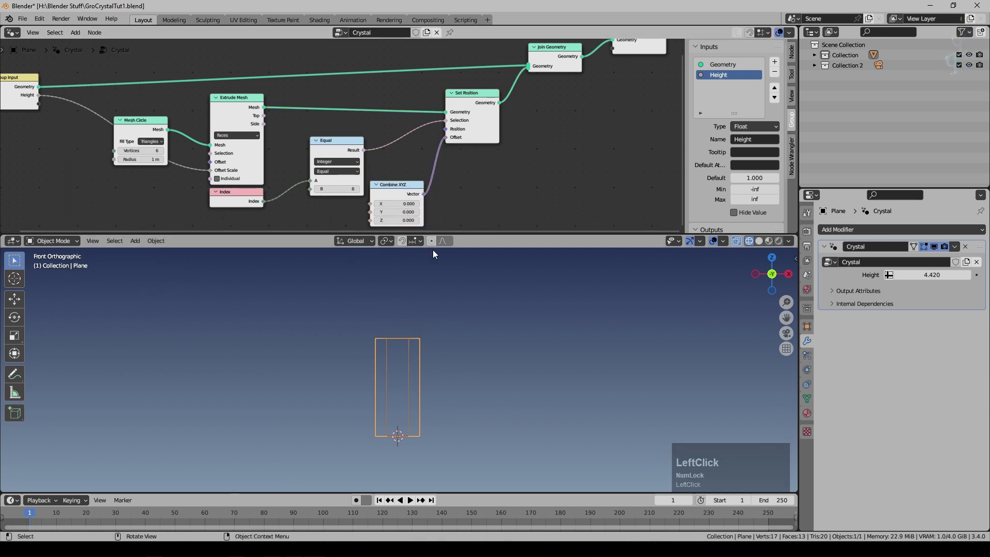
pyautogui.middleClick(328, 215)
pyautogui.scroll(-3)
pyautogui.middleClick(372, 170)
# Expose Combine XYZ's Z as a Pointiness modifier input set to 1.610
pyautogui.click(188, 123)
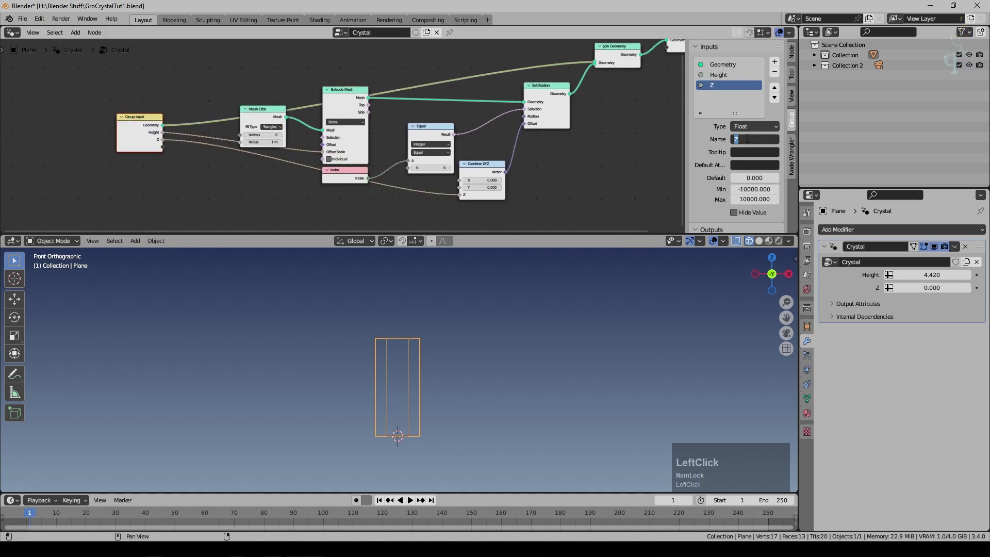
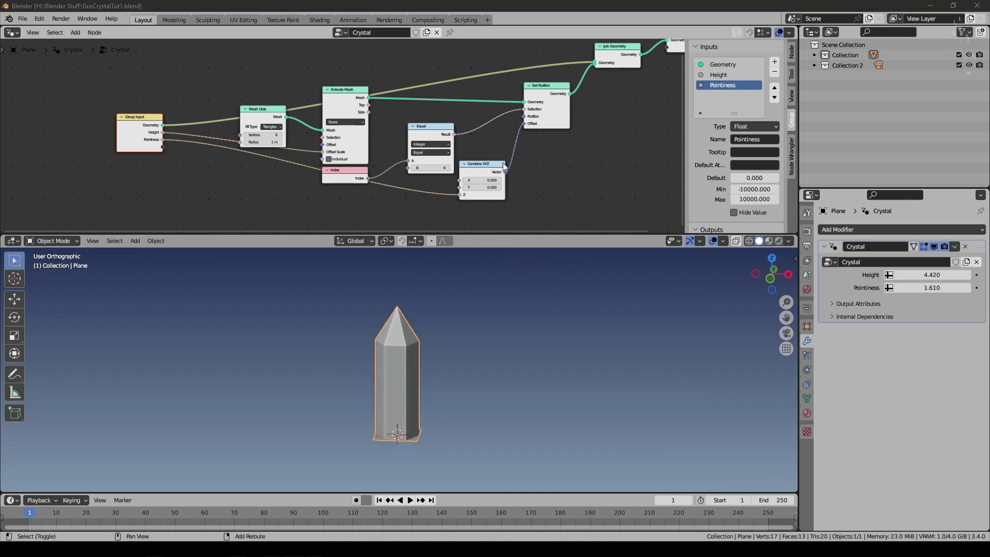
pyautogui.scroll(-3)
pyautogui.scroll(3)
pyautogui.middleClick(617, 144)
pyautogui.click(615, 144)
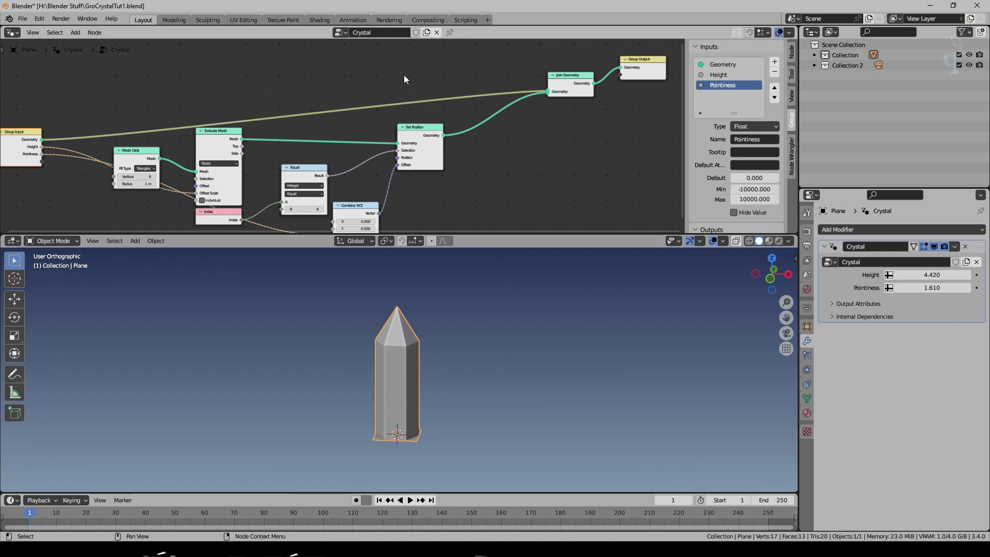
# Insert a Transform node after Set Position with its Scale fed from a new group input
pyautogui.click(78, 33)
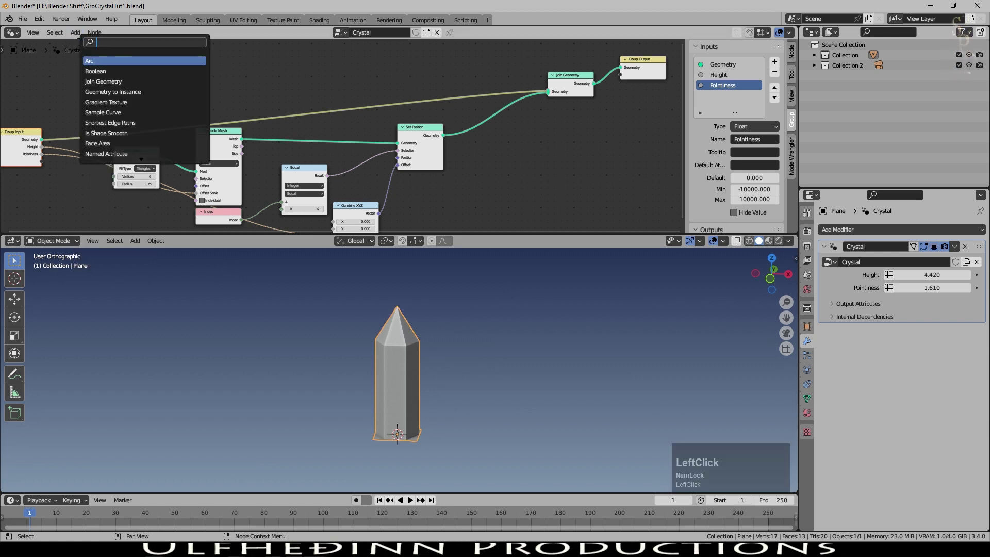
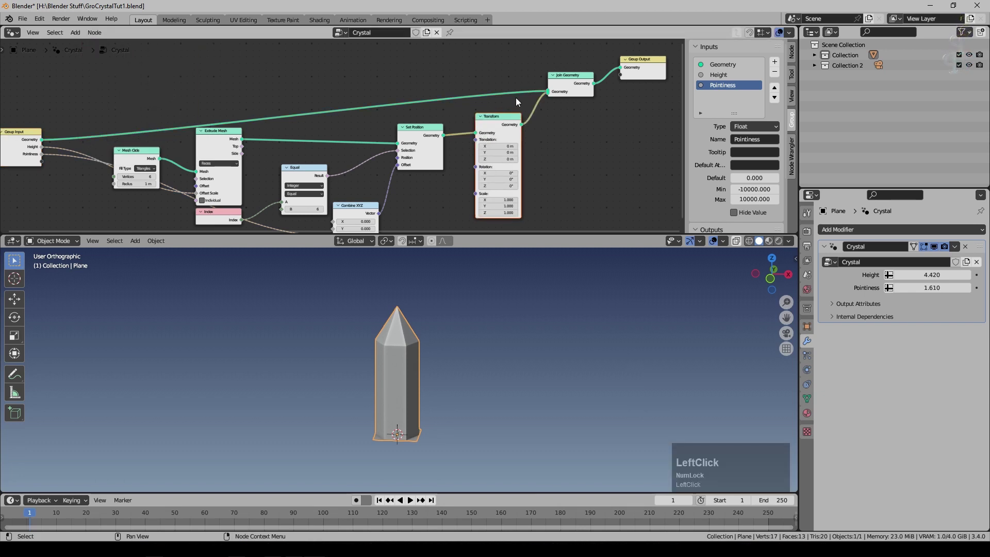
pyautogui.click(519, 101)
pyautogui.scroll(-3)
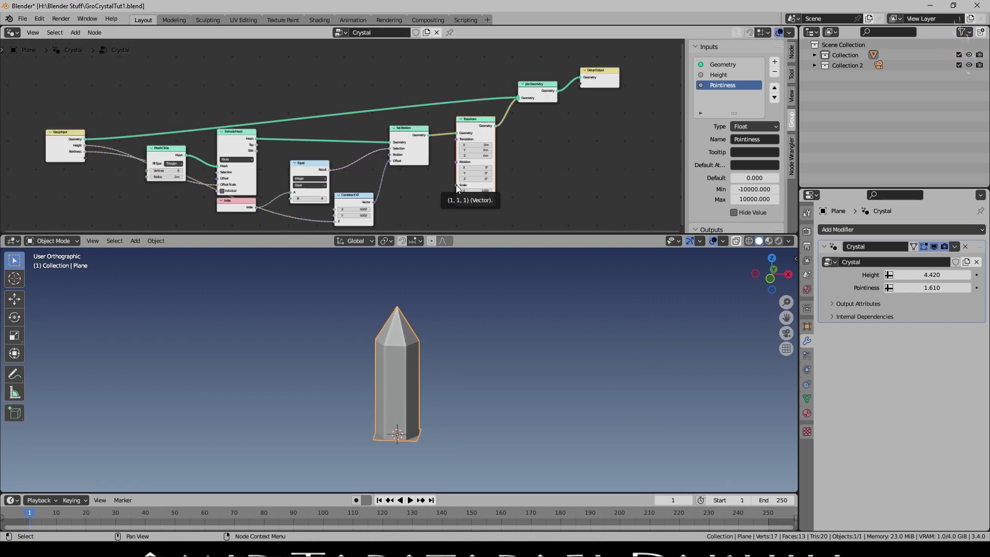
pyautogui.click(452, 184)
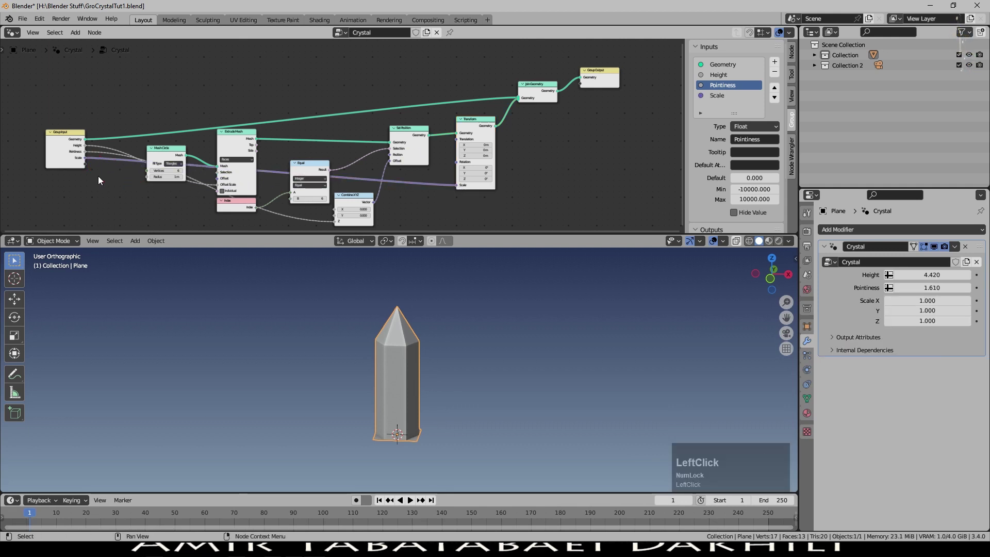
# Make the Scale input a single Float, set it to 1.050, and save the file
pyautogui.click(716, 101)
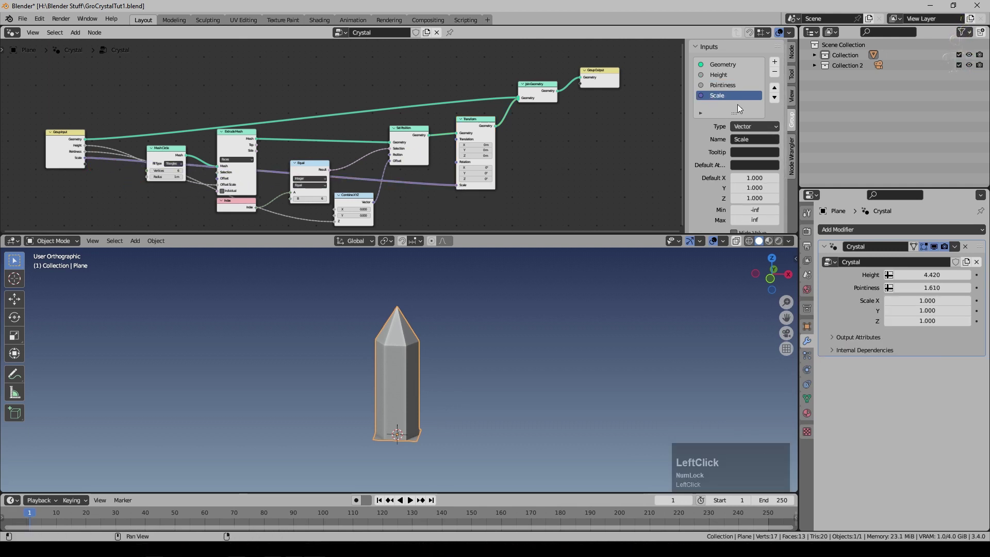
pyautogui.click(756, 133)
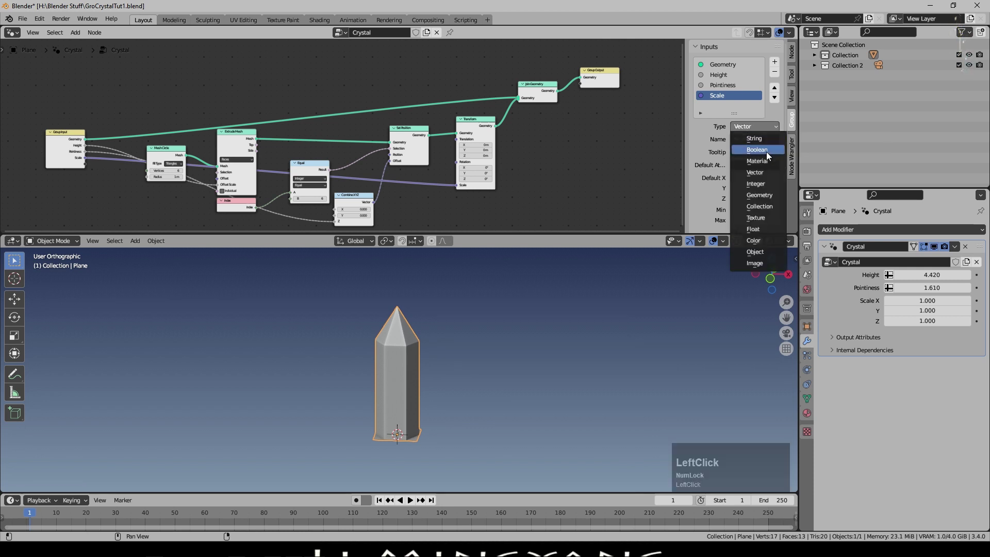
pyautogui.click(781, 297)
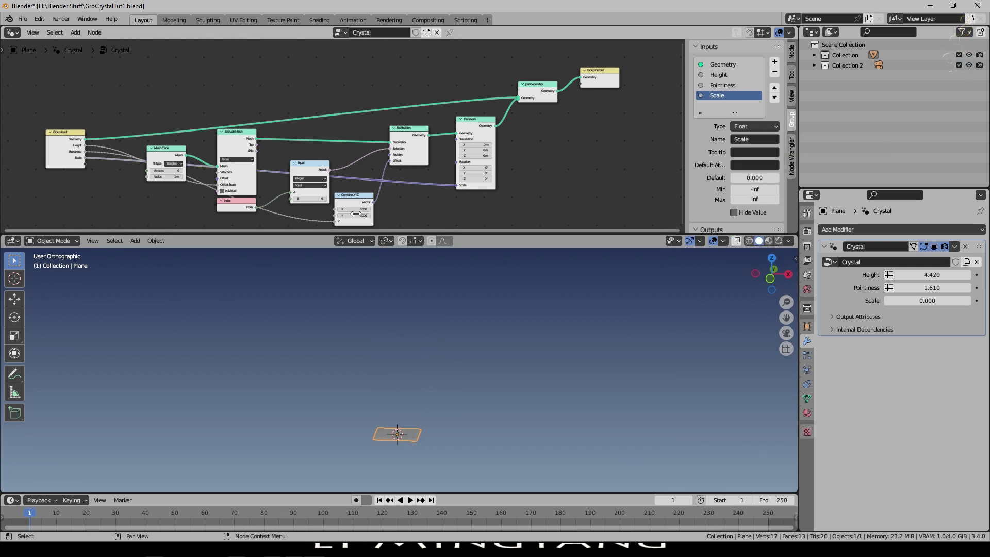
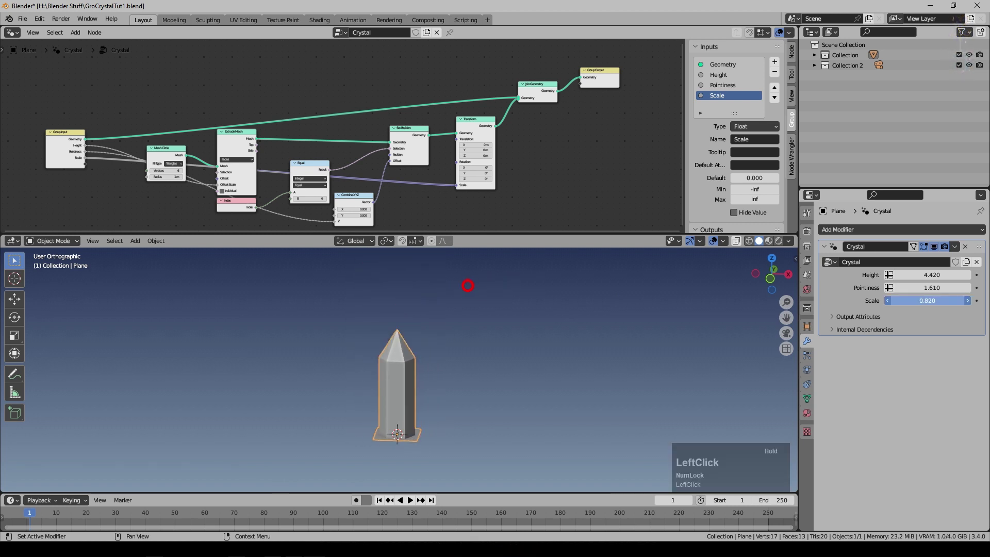
pyautogui.scroll(3)
pyautogui.click(663, 145)
# Duplicate Join Geometry, then group the selected crystal-building nodes into one node group
pyautogui.scroll(-3)
pyautogui.middleClick(596, 130)
pyautogui.click(560, 105)
pyautogui.press('shift+d')
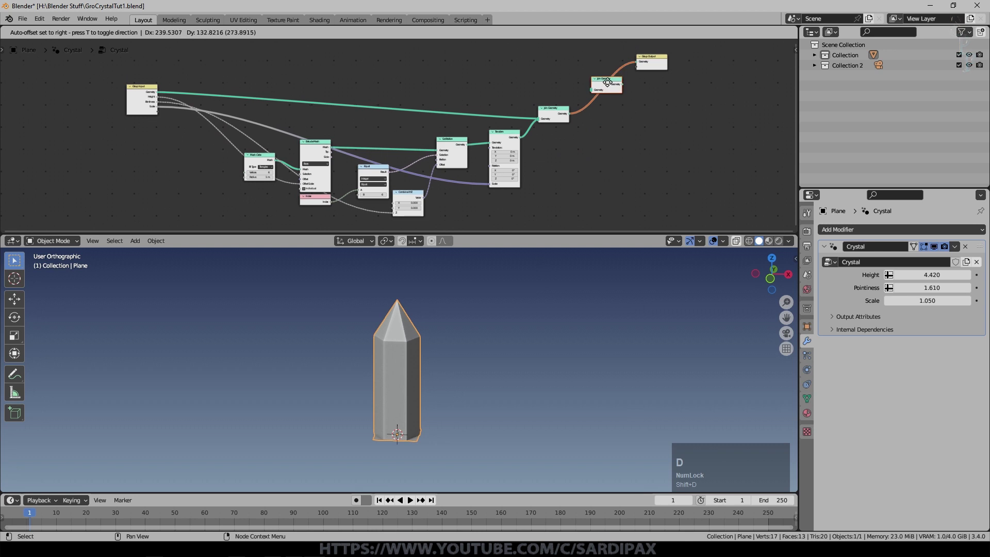
pyautogui.click(613, 89)
pyautogui.press('a')
pyautogui.press('b')
pyautogui.click(582, 223)
pyautogui.rightClick(746, 168)
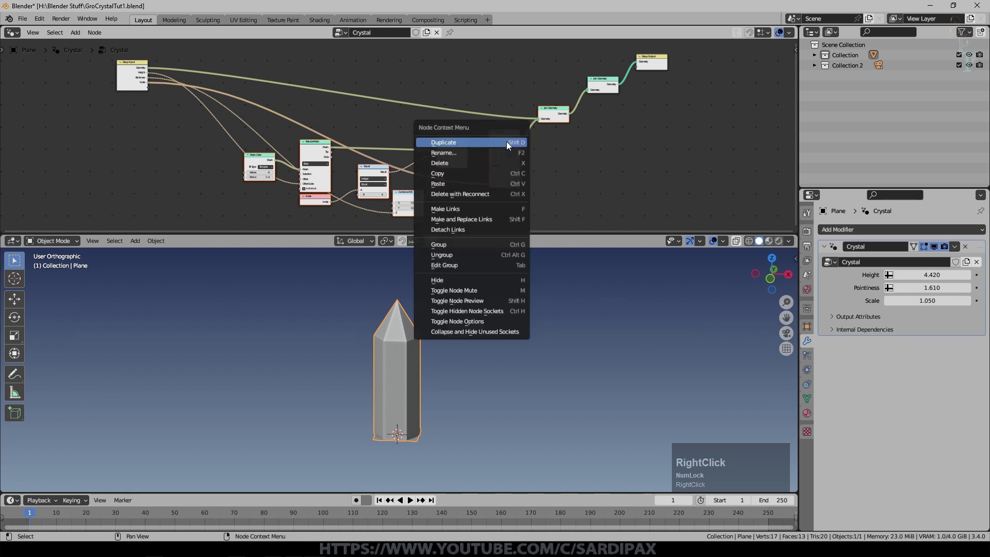
pyautogui.click(499, 247)
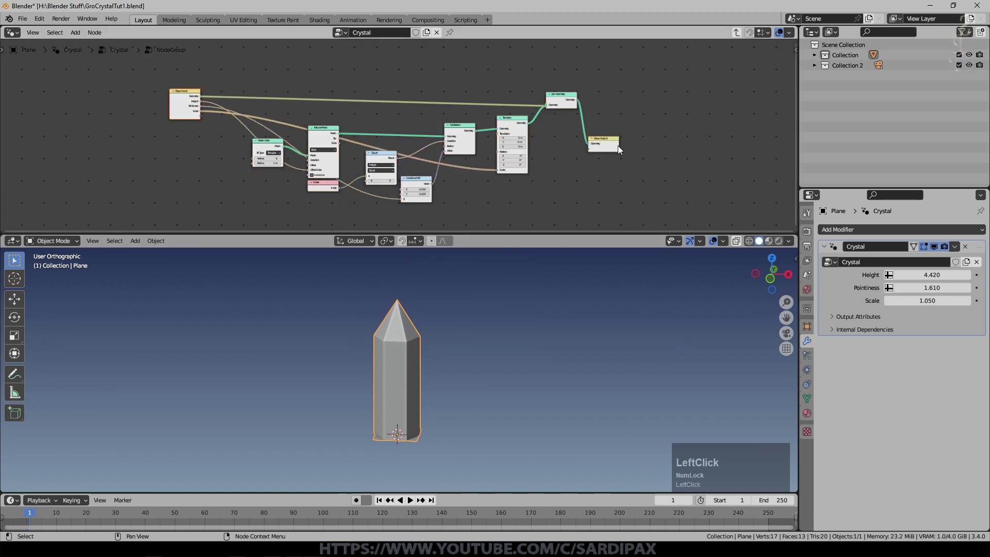
pyautogui.press('Tab')
# Rename the group node BaseCrystal and connect its Geometry output into Join Geometry
pyautogui.click(480, 177)
pyautogui.scroll(3)
pyautogui.click(421, 174)
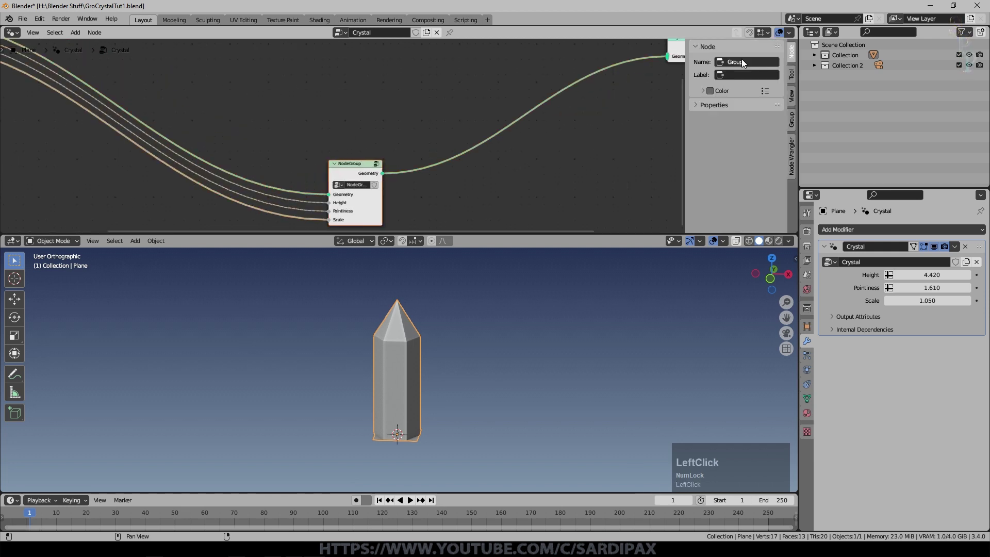
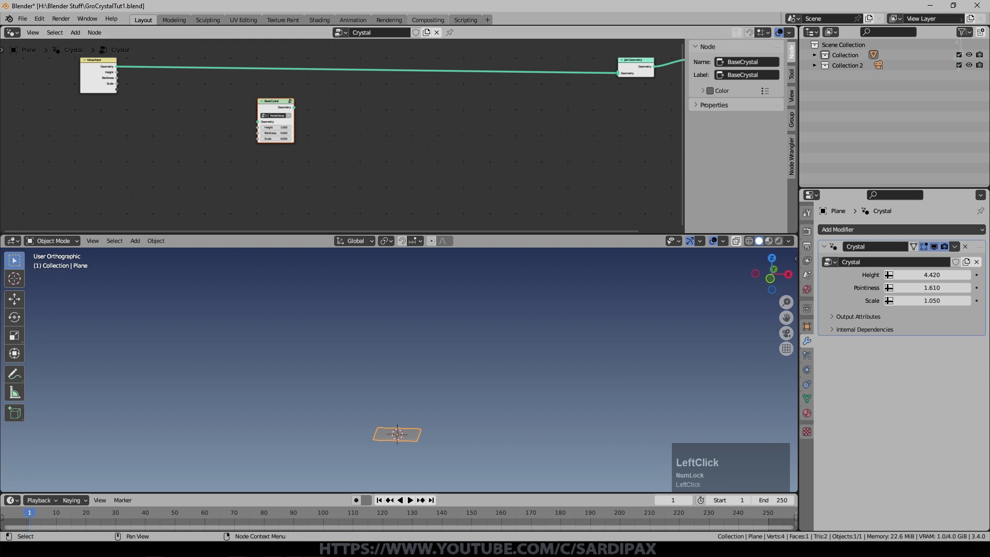
pyautogui.scroll(-3)
pyautogui.click(598, 133)
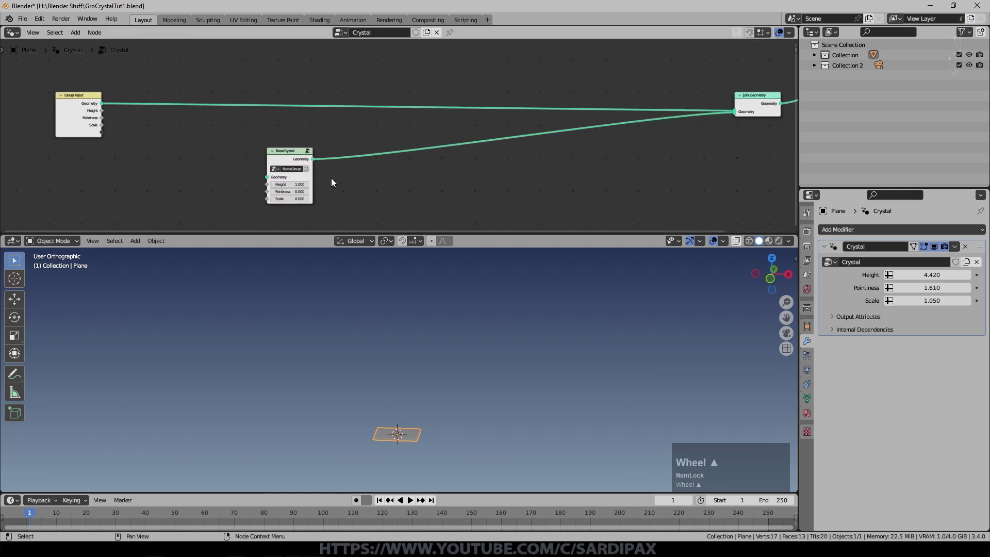
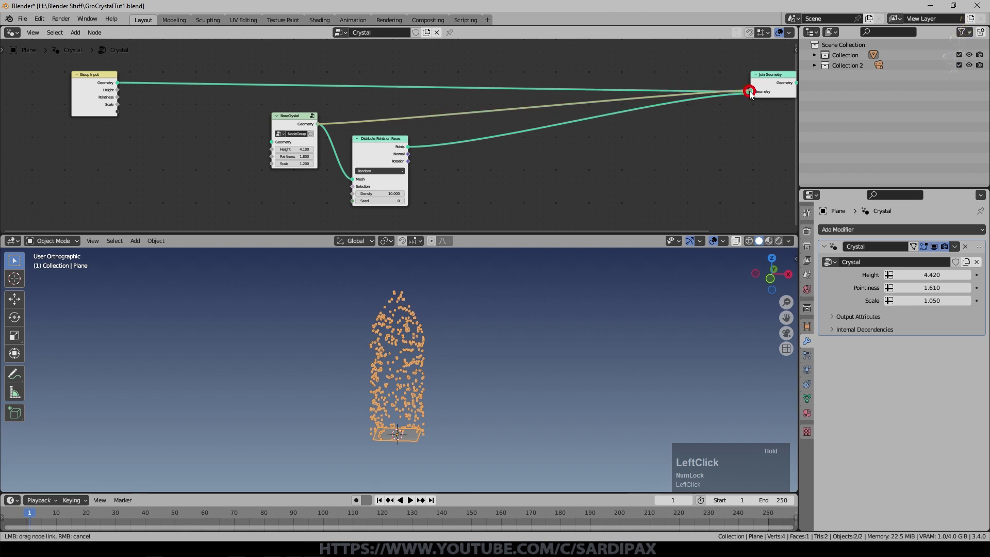
# Set Distribute Points on Faces to Poisson Disk with Density Max 19, Factor 0.05, Seed 282
pyautogui.scroll(3)
pyautogui.scroll(3)
pyautogui.click(357, 189)
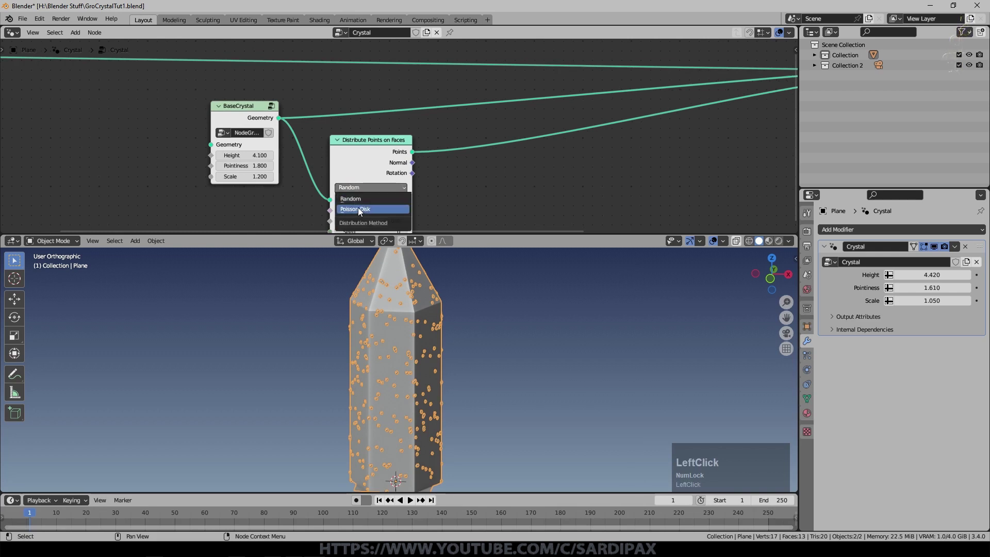
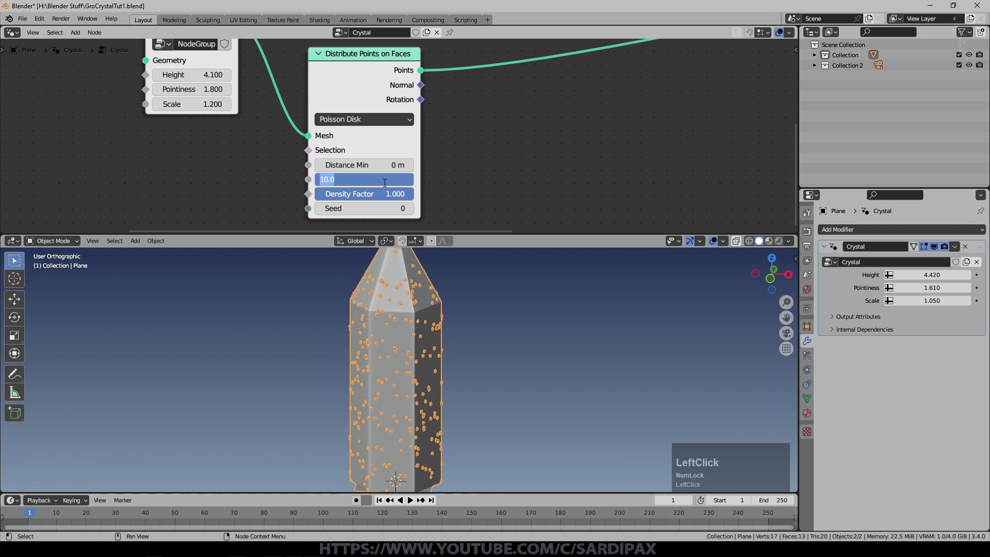
pyautogui.press('KP_1')
pyautogui.press('KP_9')
pyautogui.press('KP_Enter')
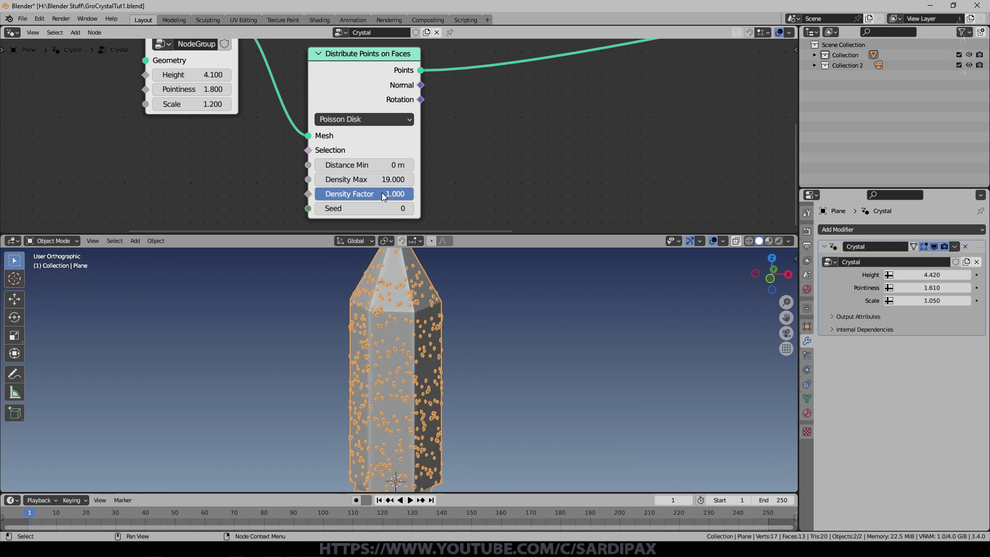
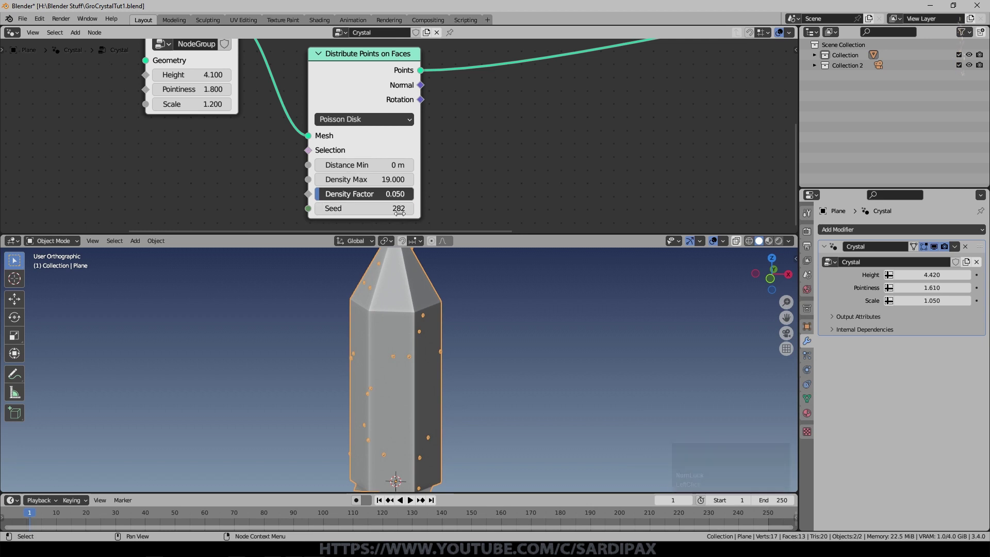
pyautogui.scroll(-3)
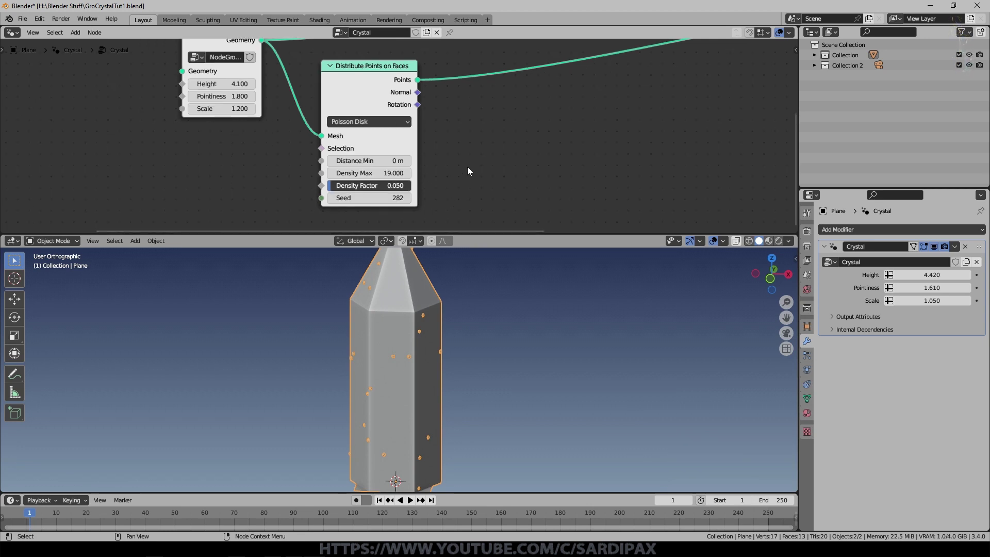
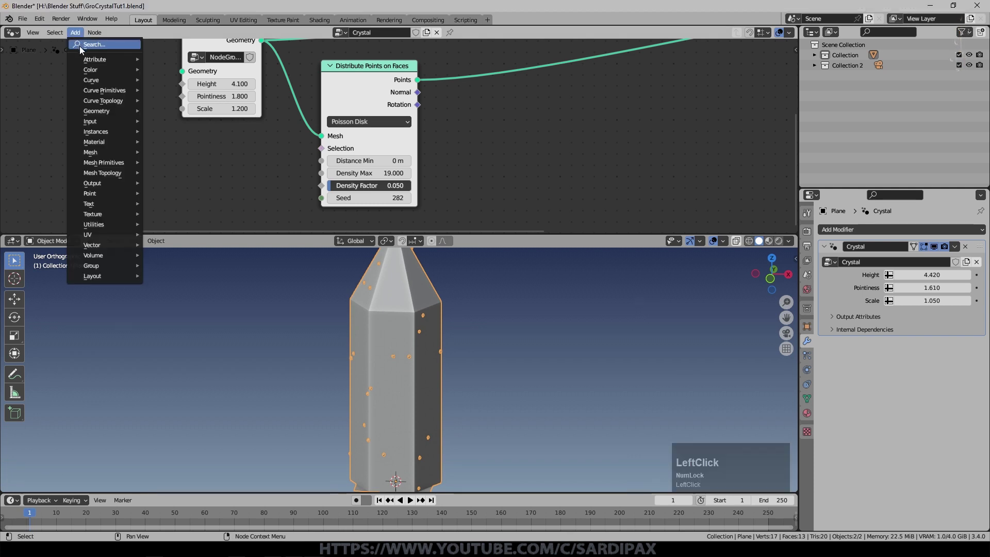
# Add an Instance on Points node and an independent duplicate of the BaseCrystal group node
pyautogui.write('INSTA')
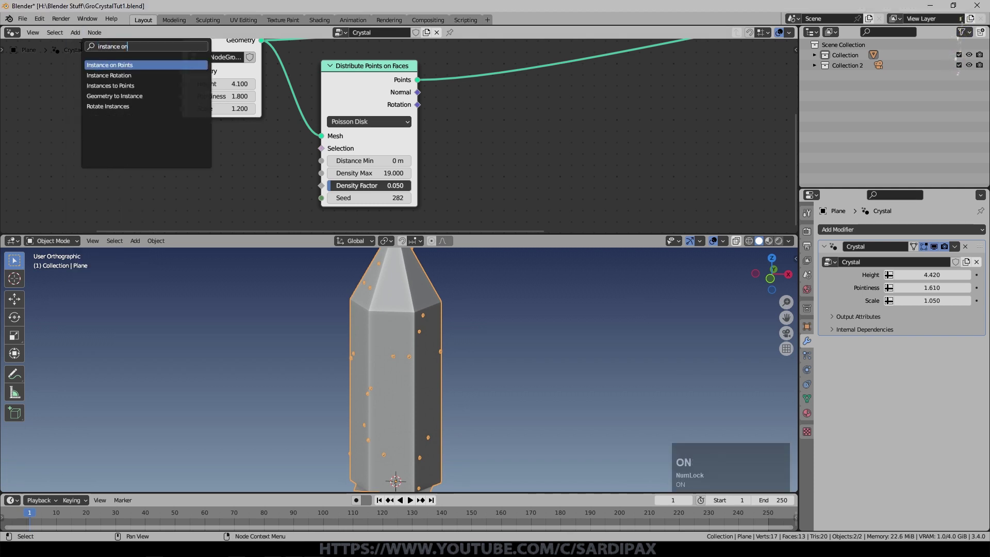
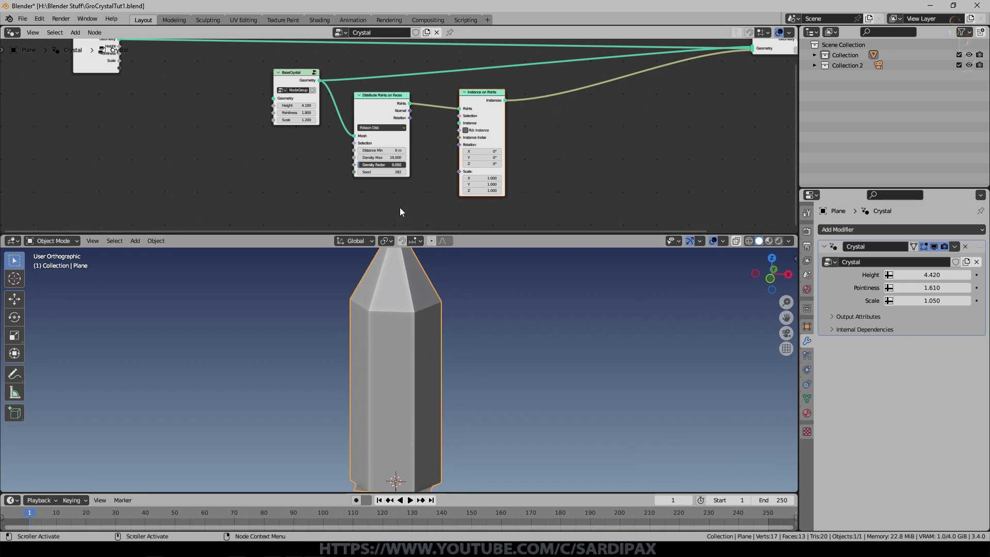
pyautogui.click(307, 84)
pyautogui.press('shift+d')
pyautogui.click(301, 163)
pyautogui.scroll(3)
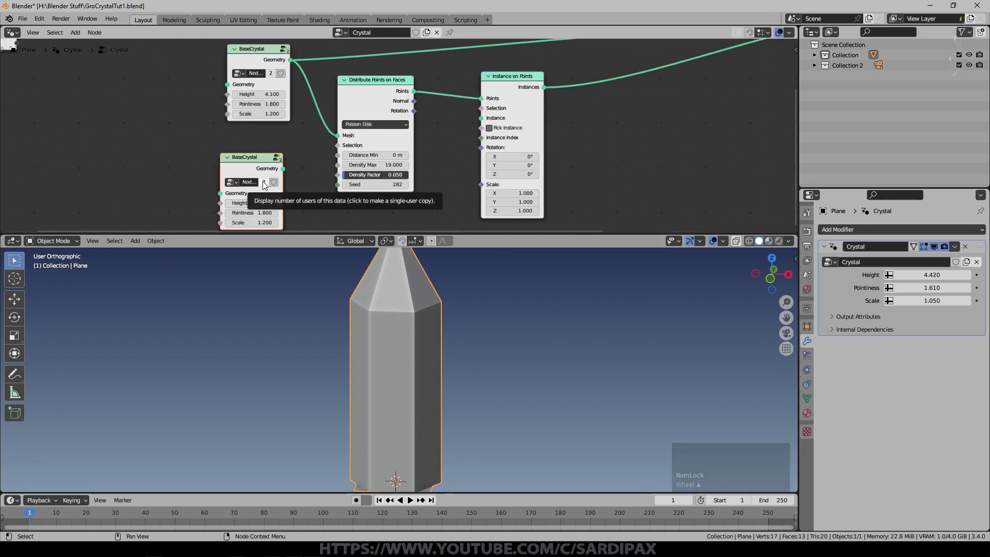
pyautogui.click(266, 188)
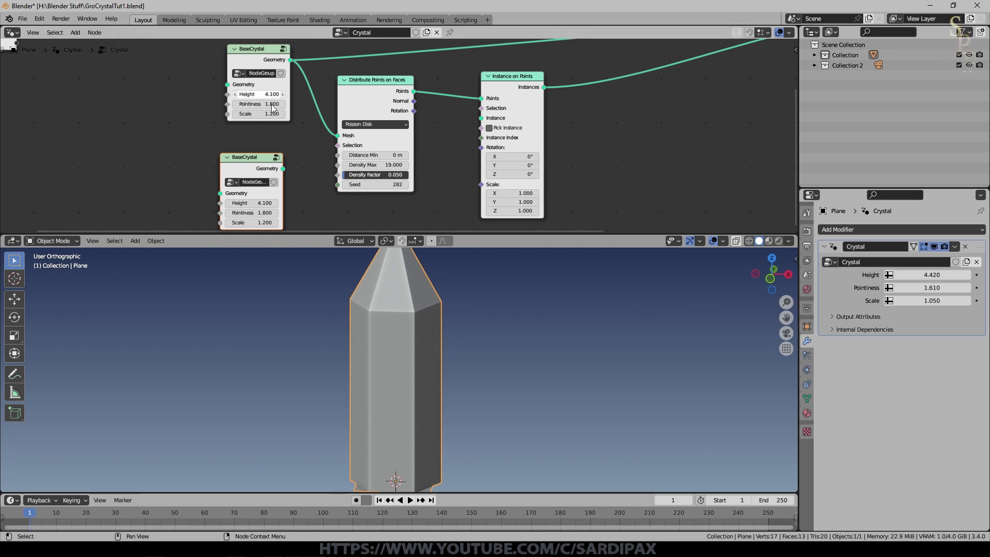
# Instance the second BaseCrystal at scale 0.2 with density max 14.7, factor 0.063 and seed 375
pyautogui.click(342, 176)
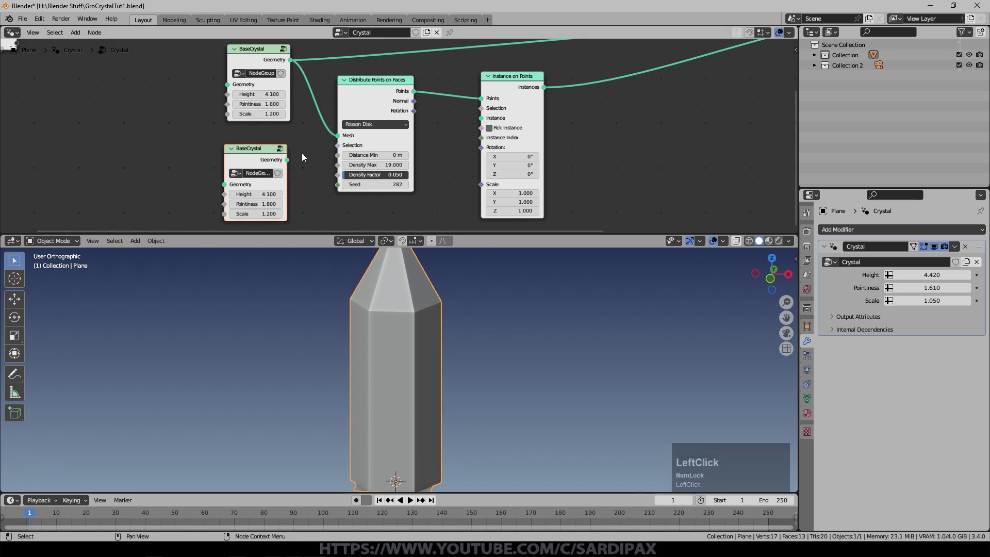
pyautogui.scroll(-3)
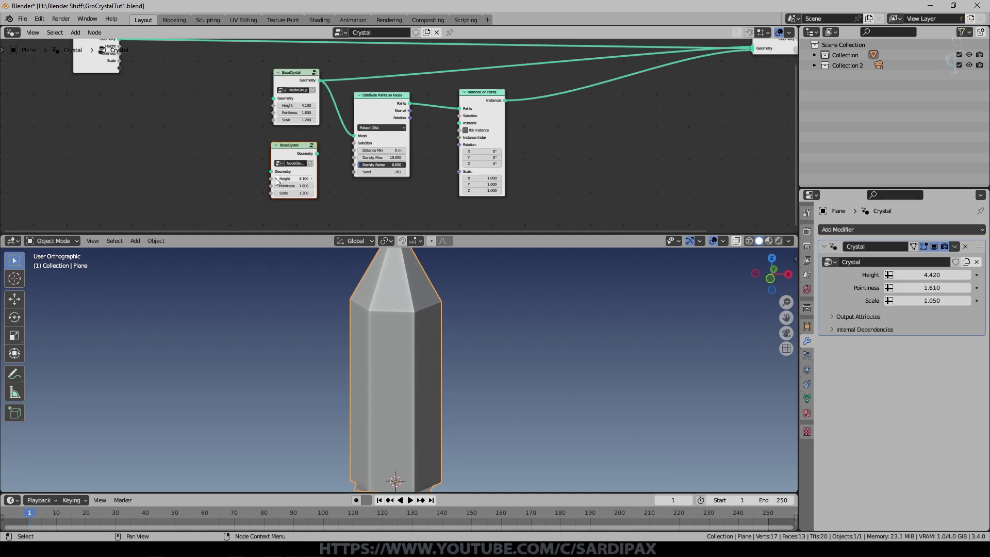
pyautogui.click(325, 156)
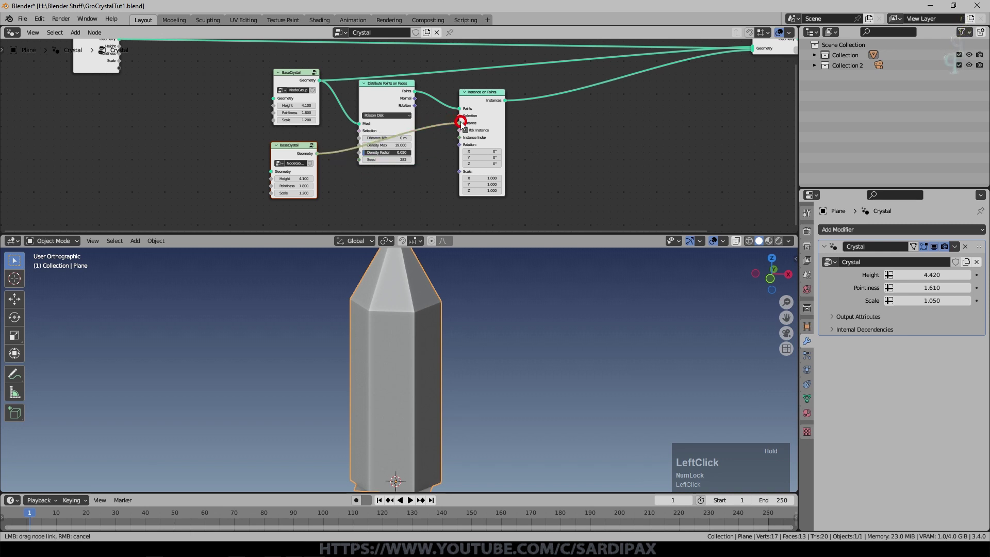
pyautogui.scroll(-3)
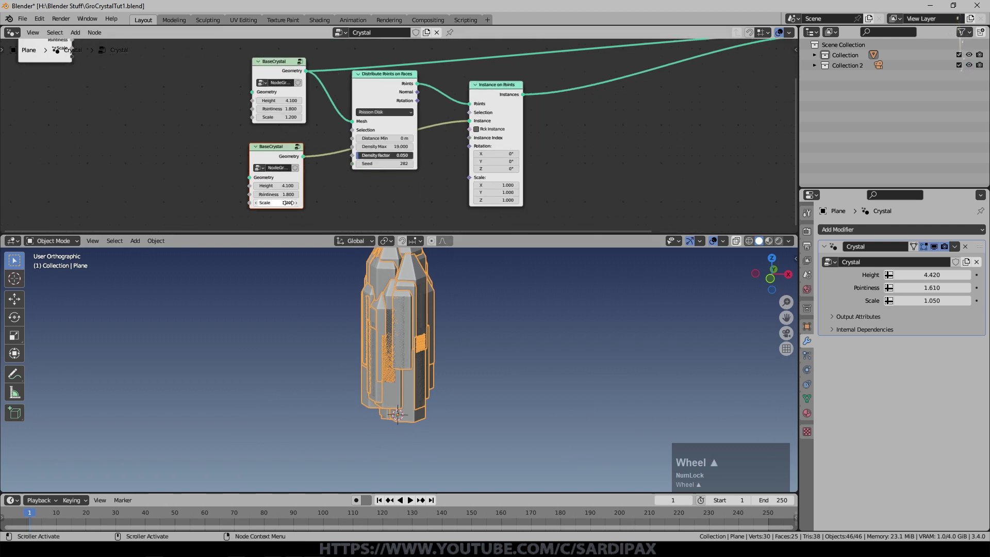
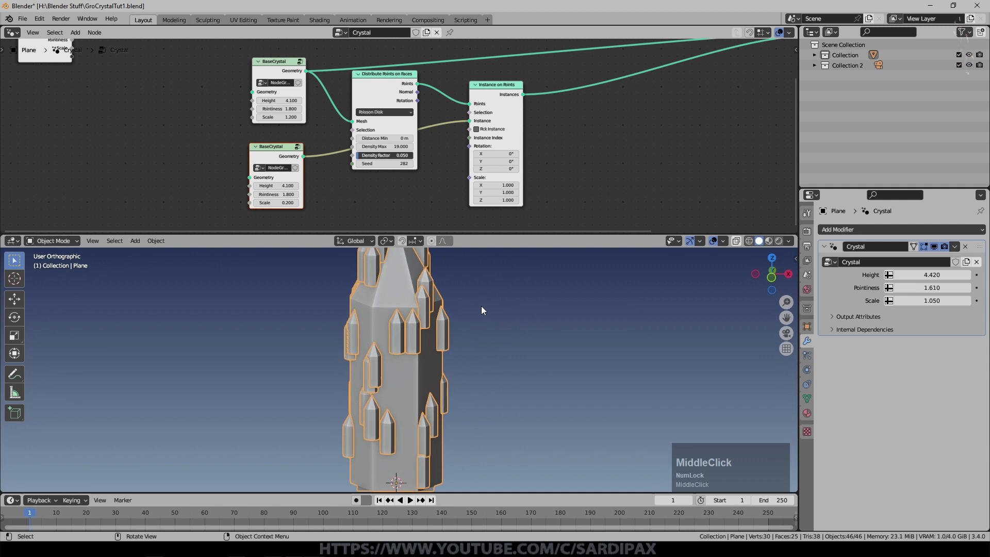
pyautogui.scroll(-3)
pyautogui.middleClick(502, 331)
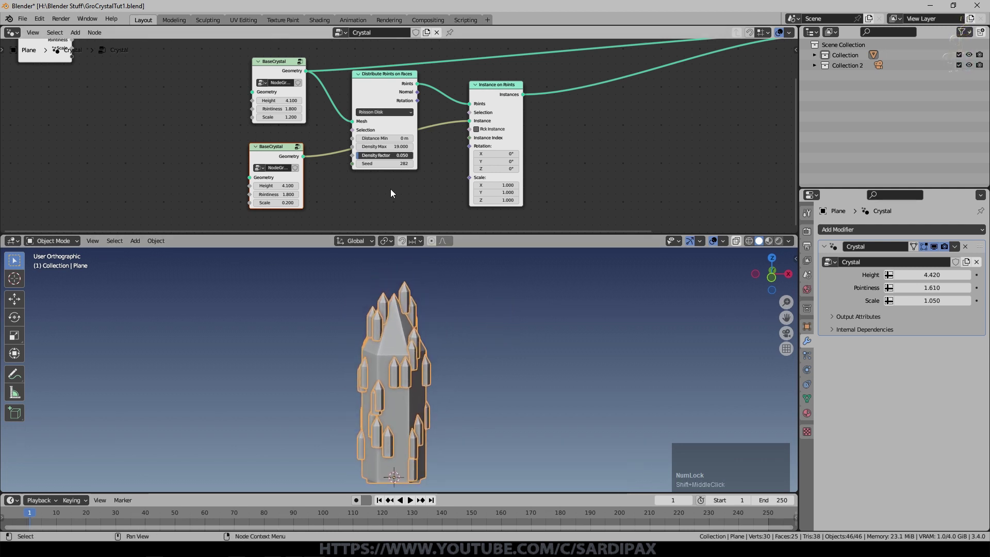
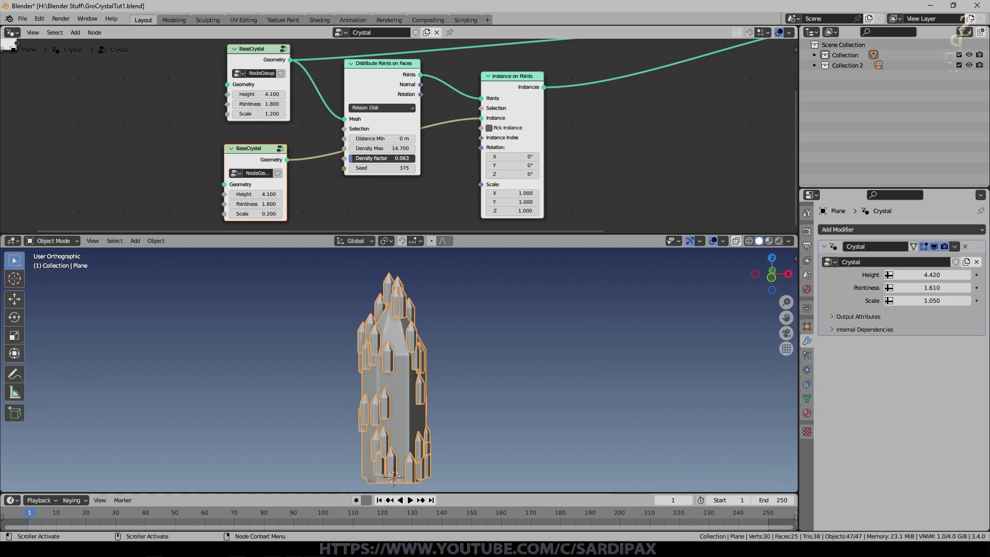
# Wire the Distribute Points Rotation into Instance on Points and lower the small crystals' Height to 1.6
pyautogui.scroll(3)
pyautogui.click(426, 103)
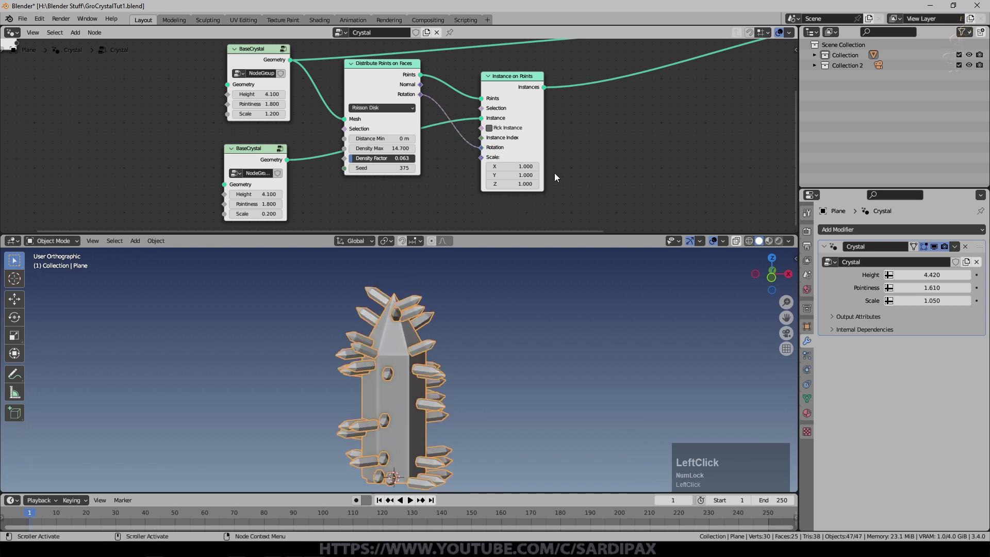
pyautogui.middleClick(468, 381)
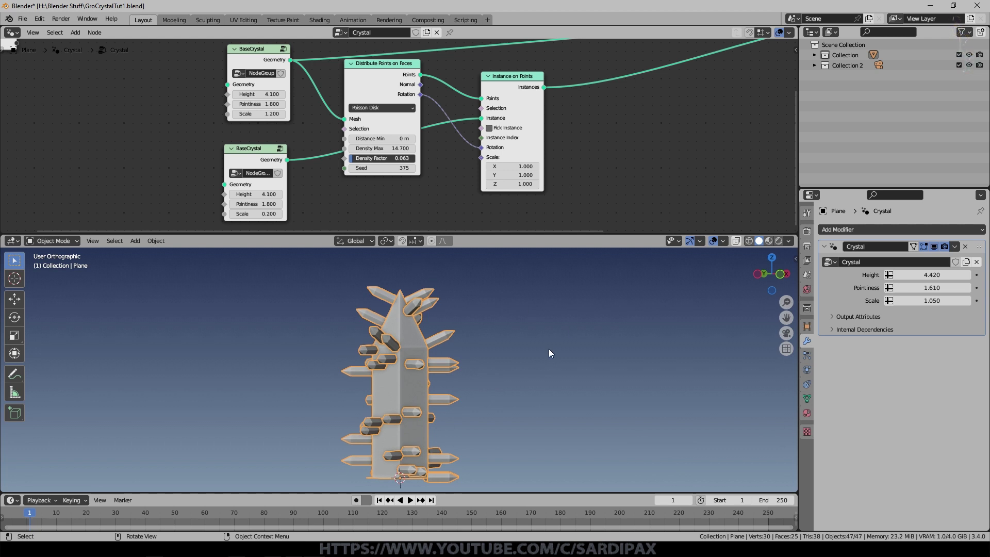
pyautogui.click(283, 198)
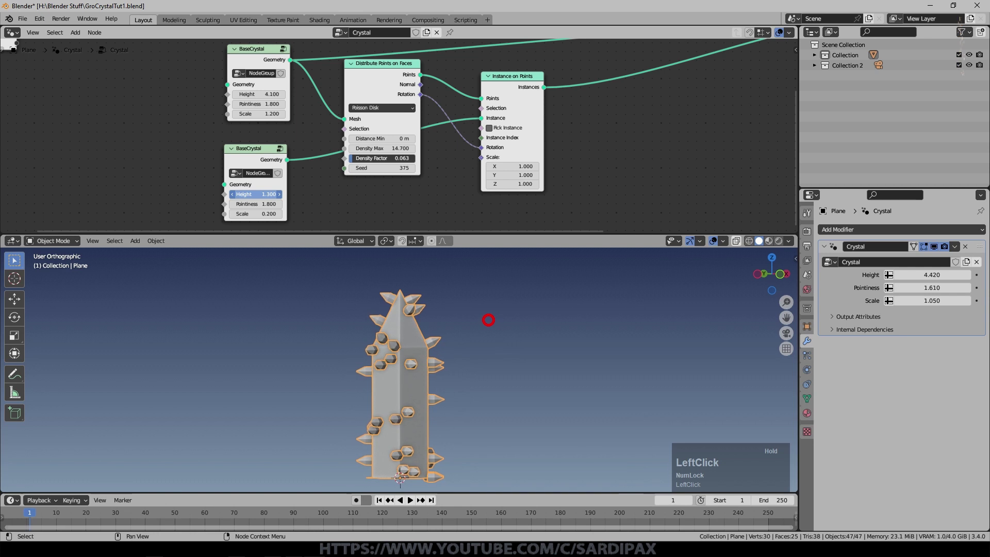
# Insert a Vector Math Add node on the Rotation link into Instance on Points
pyautogui.middleClick(496, 371)
pyautogui.click(497, 377)
pyautogui.click(82, 36)
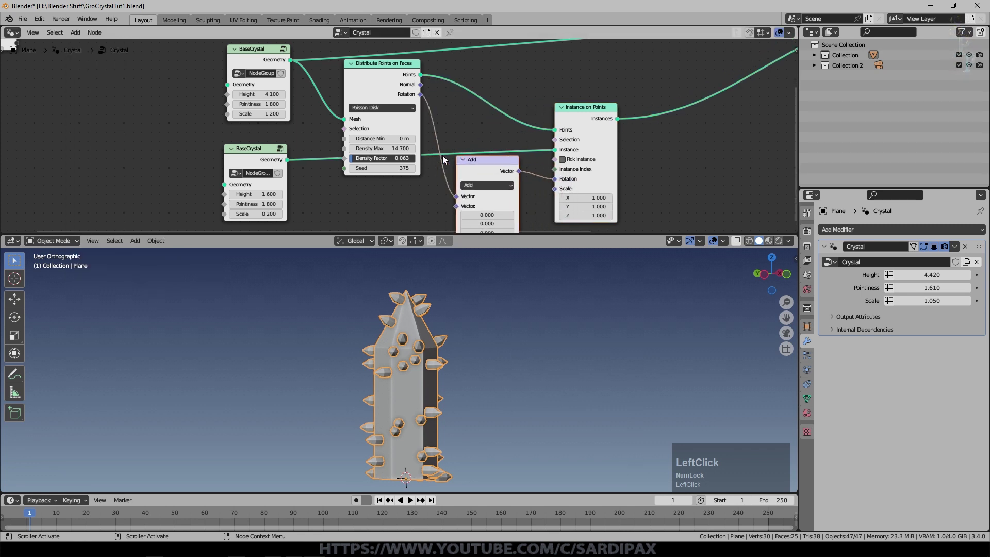
pyautogui.scroll(3)
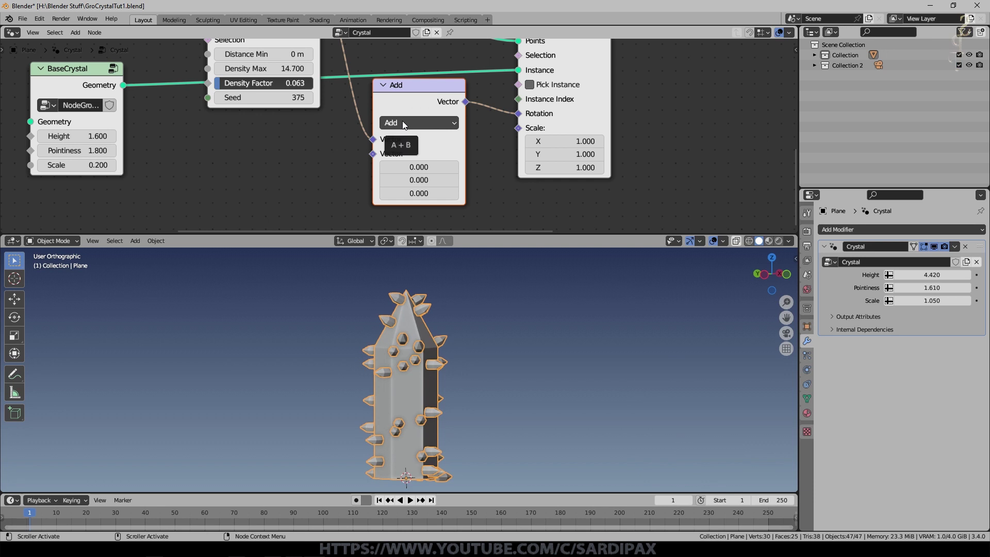
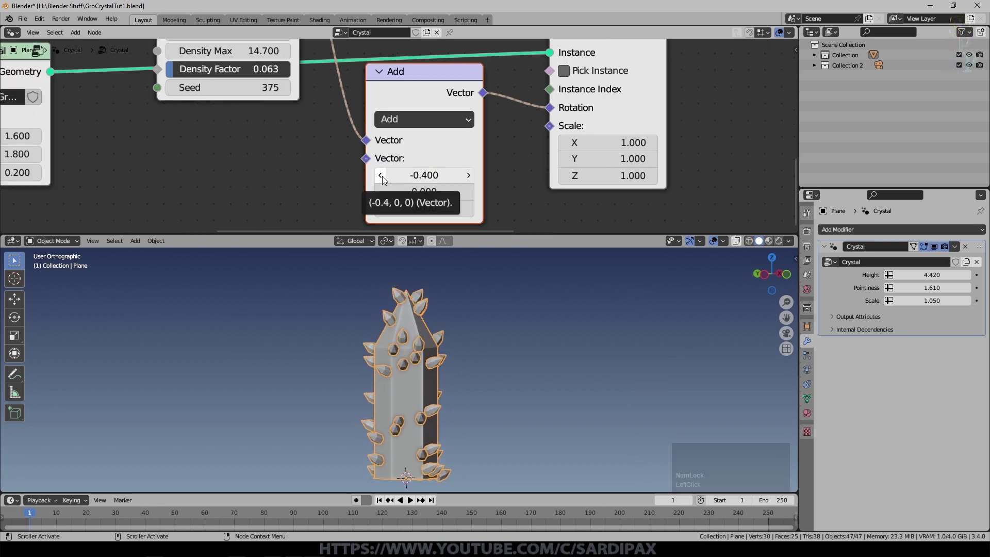
# Set the Add node's X offset to -0.6 to tilt the small crystals and raise their Height to 2.3
pyautogui.click(386, 183)
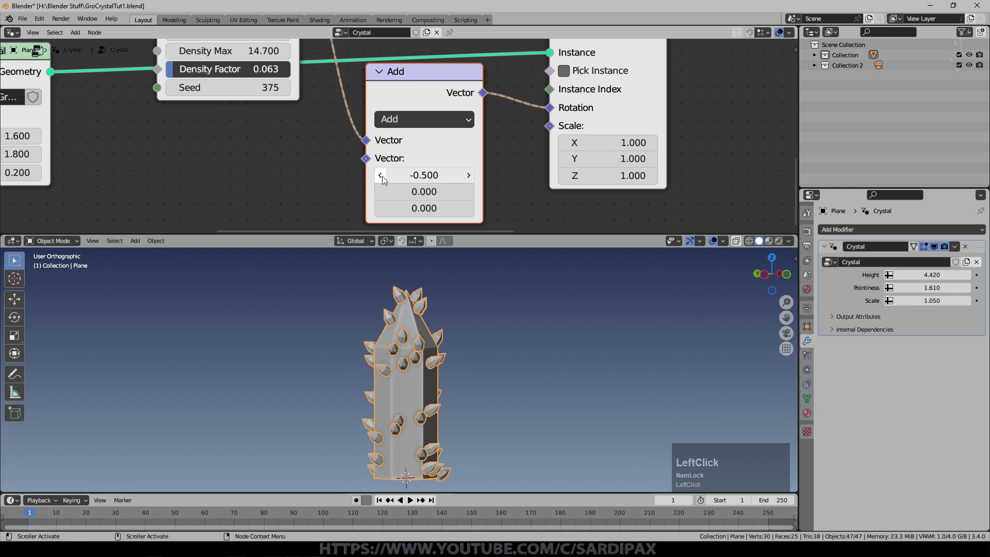
pyautogui.middleClick(465, 275)
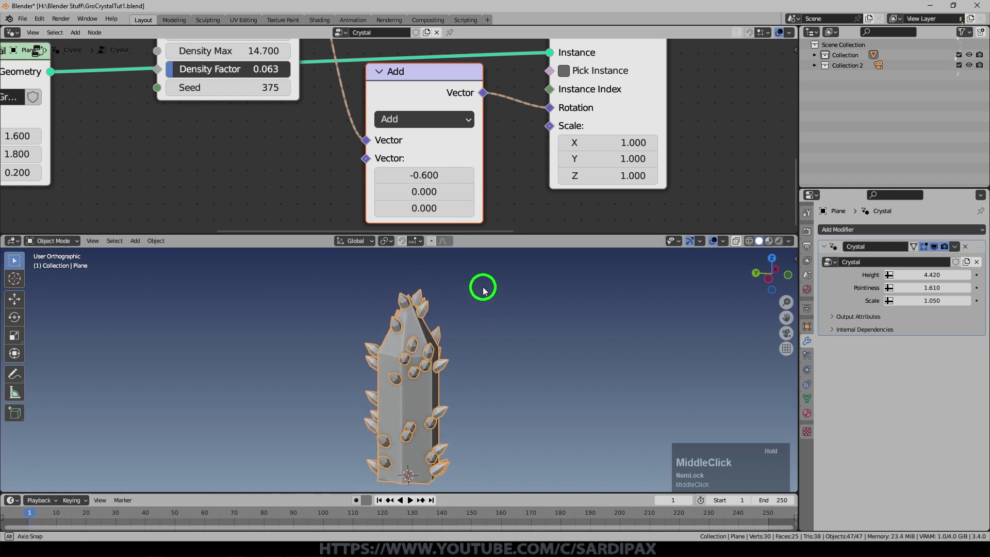
pyautogui.click(387, 183)
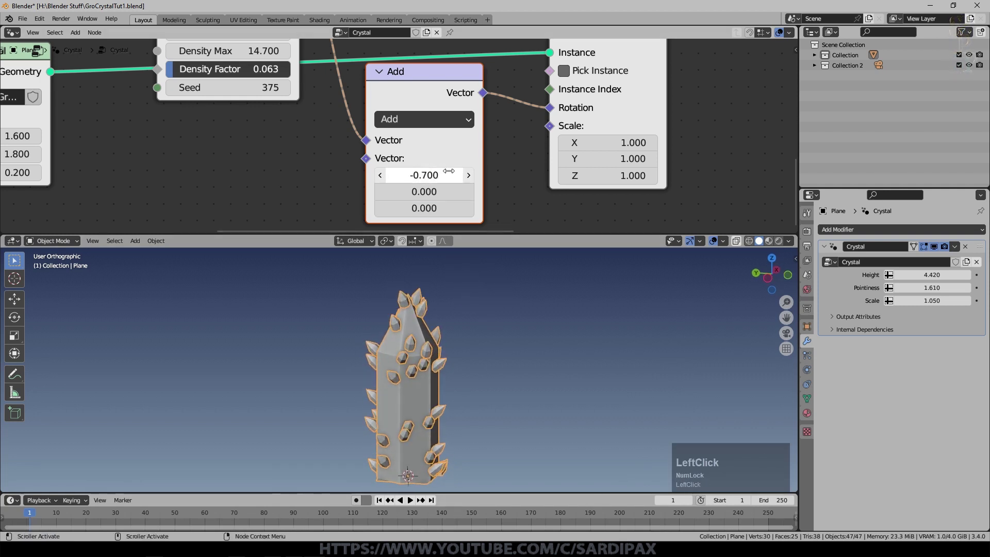
pyautogui.middleClick(493, 309)
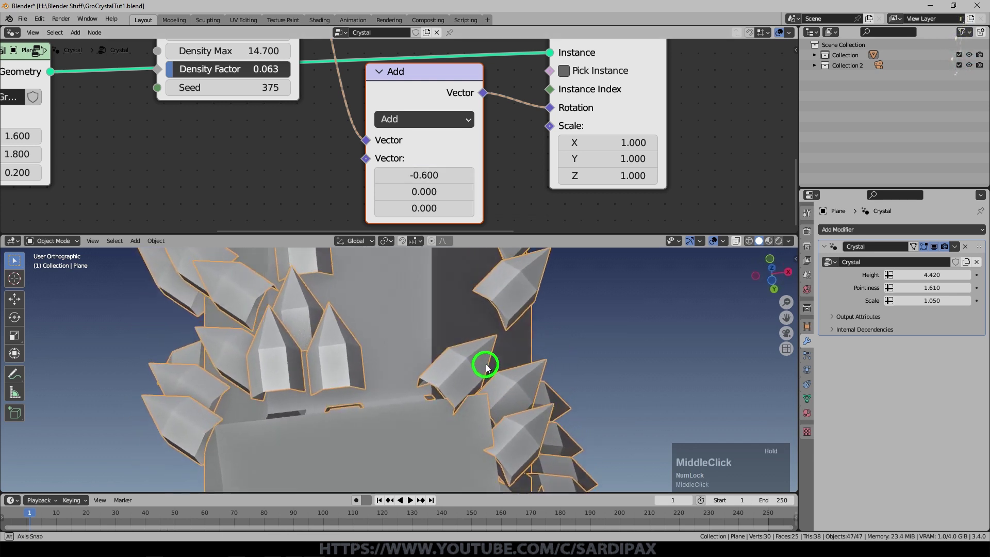
pyautogui.middleClick(497, 335)
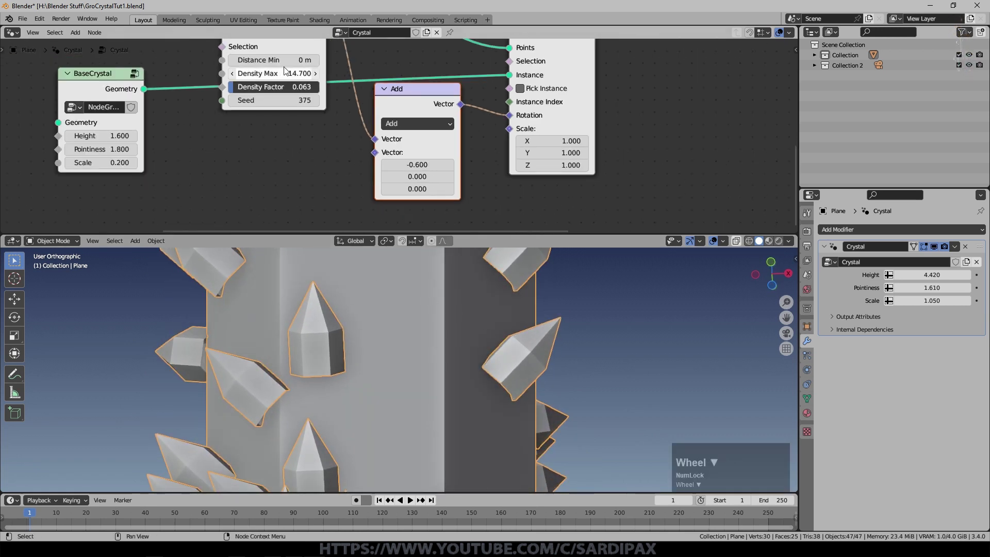
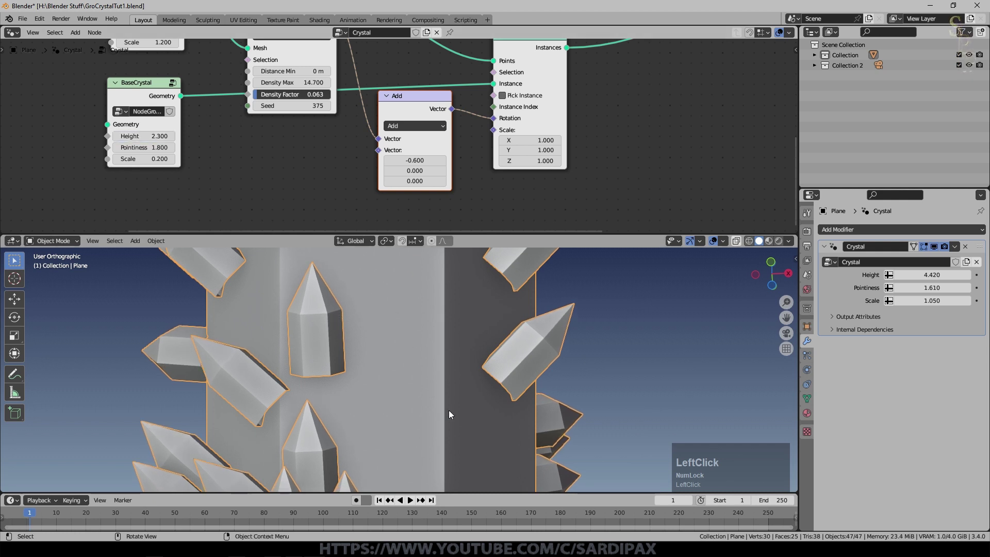
pyautogui.middleClick(567, 363)
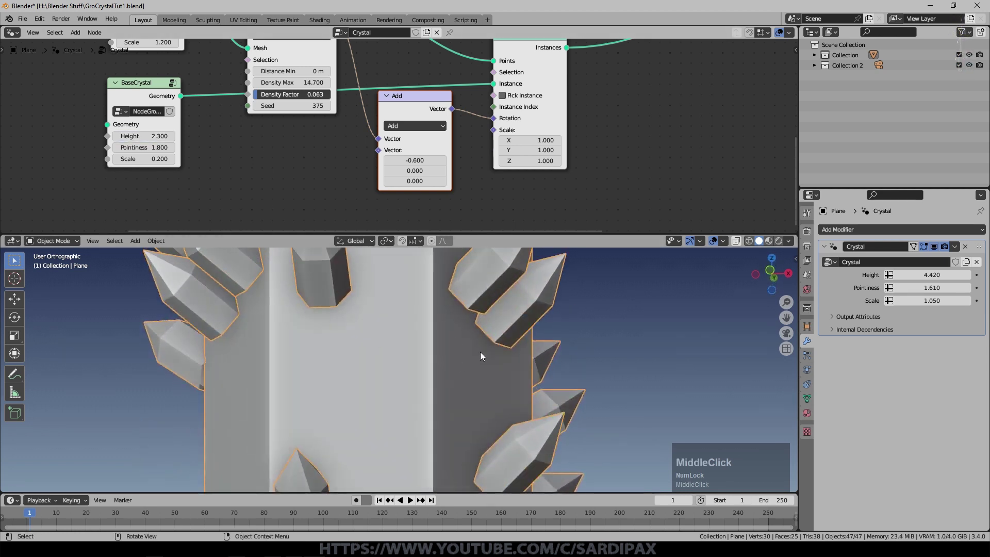
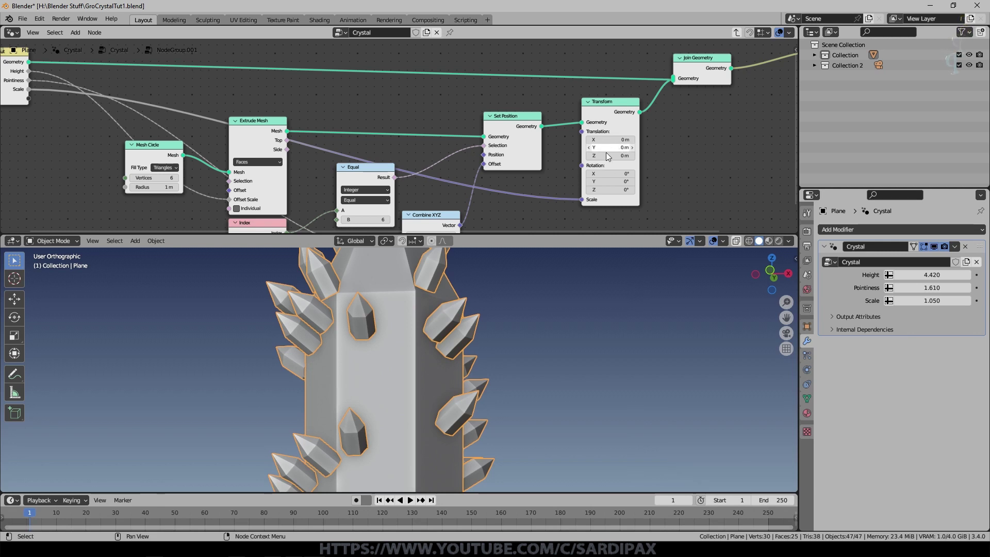
# Shift the BaseCrystal group's Transform Translation Z to -0.2 m and check the sunken bases
pyautogui.scroll(3)
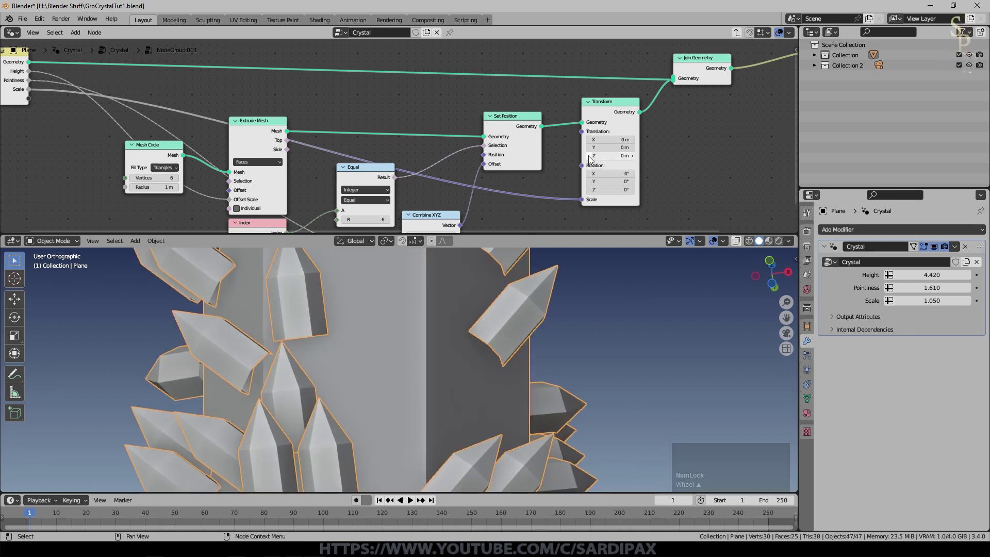
pyautogui.click(592, 162)
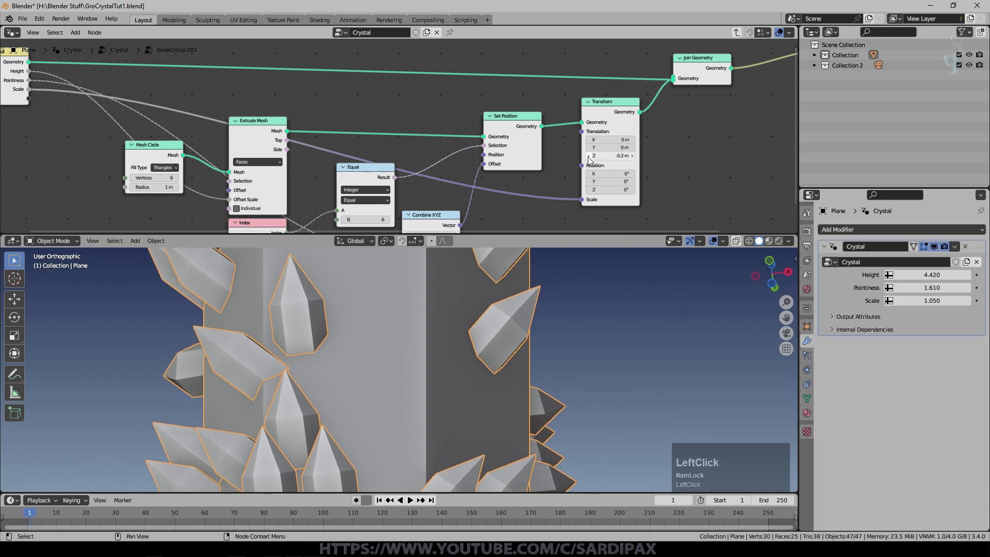
pyautogui.middleClick(438, 354)
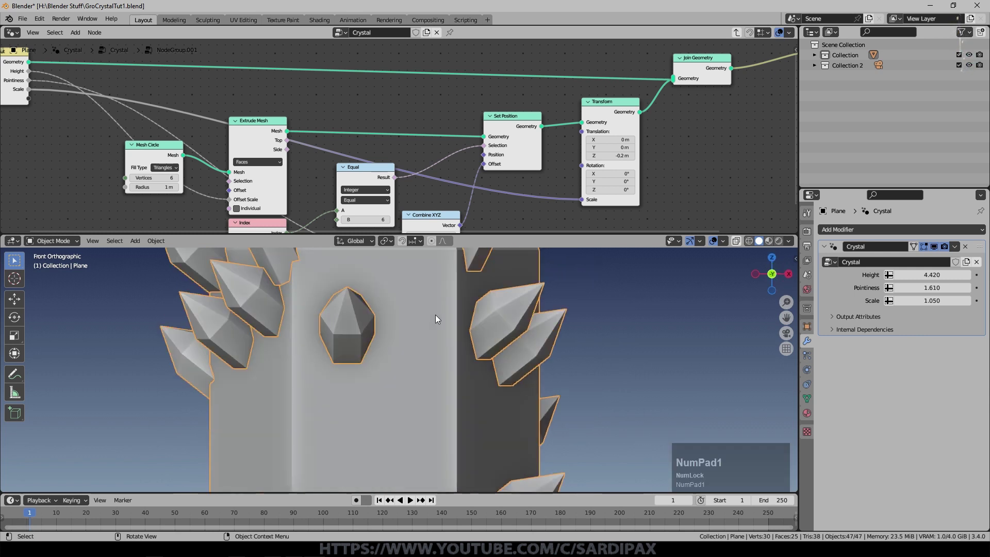
pyautogui.scroll(-3)
pyautogui.middleClick(417, 430)
pyautogui.press('KP_1')
pyautogui.middleClick(559, 309)
pyautogui.scroll(3)
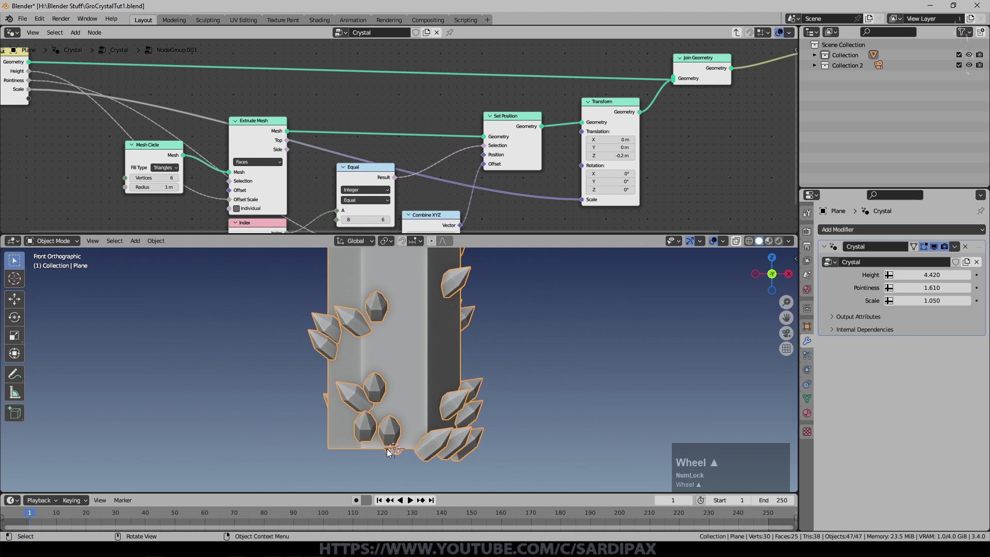
pyautogui.scroll(-3)
# Toggle into the BaseCrystal group and orbit around the crystal bottoms to verify the offset
pyautogui.press('Tab')
pyautogui.middleClick(478, 115)
pyautogui.scroll(3)
pyautogui.click(316, 127)
pyautogui.press('Tab')
pyautogui.scroll(-3)
pyautogui.middleClick(667, 143)
pyautogui.scroll(3)
pyautogui.middleClick(449, 432)
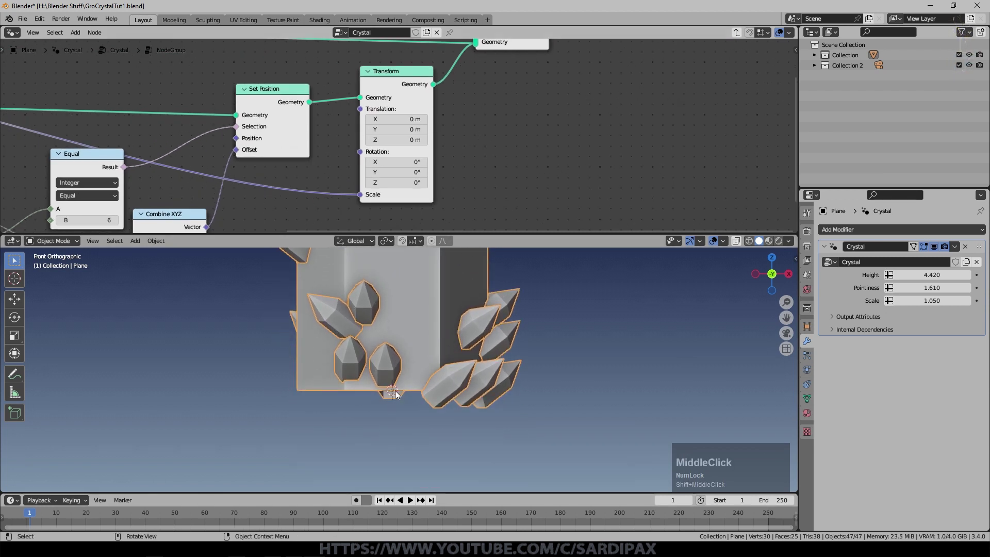
# Return to the main node tree and view the whole crystal cluster
pyautogui.click(373, 145)
pyautogui.scroll(-3)
pyautogui.middleClick(442, 397)
pyautogui.scroll(-3)
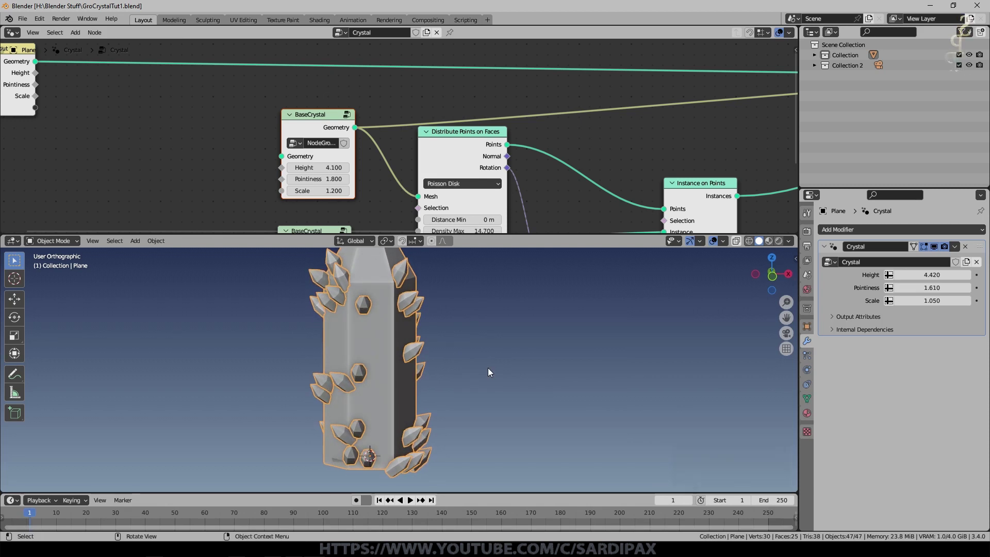
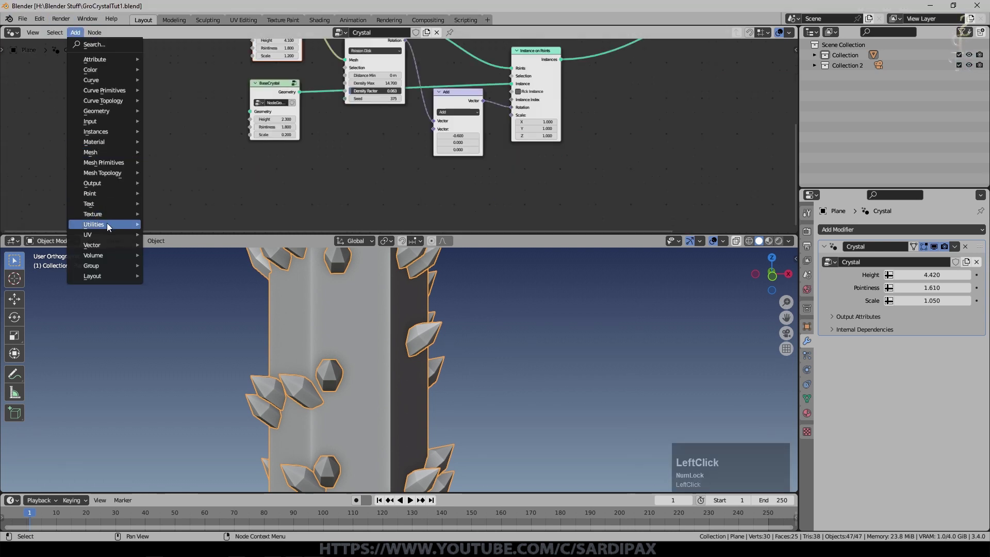
# Add a Float Random Value node (0 to 1, seed 49) feeding the Instance on Points Scale
pyautogui.click(199, 350)
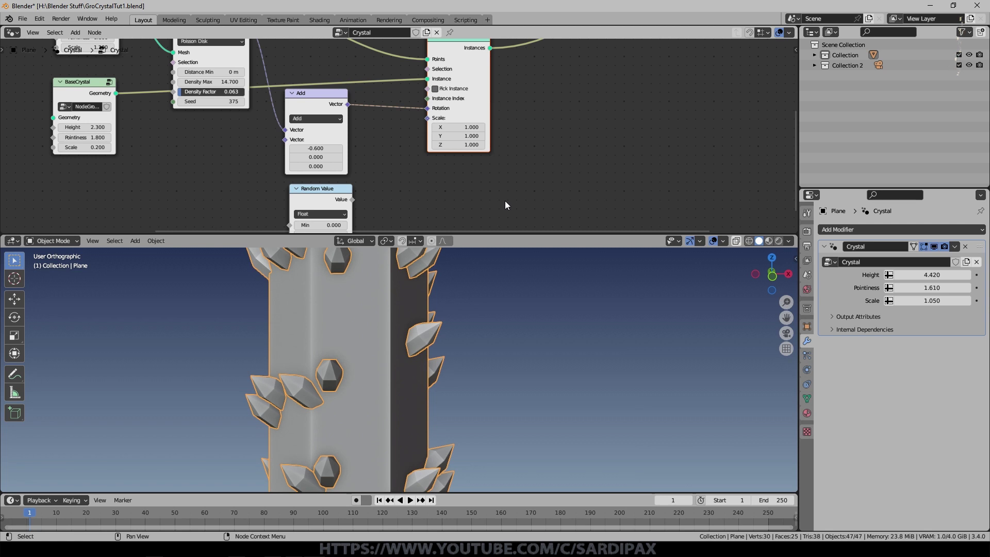
pyautogui.middleClick(347, 166)
pyautogui.click(349, 162)
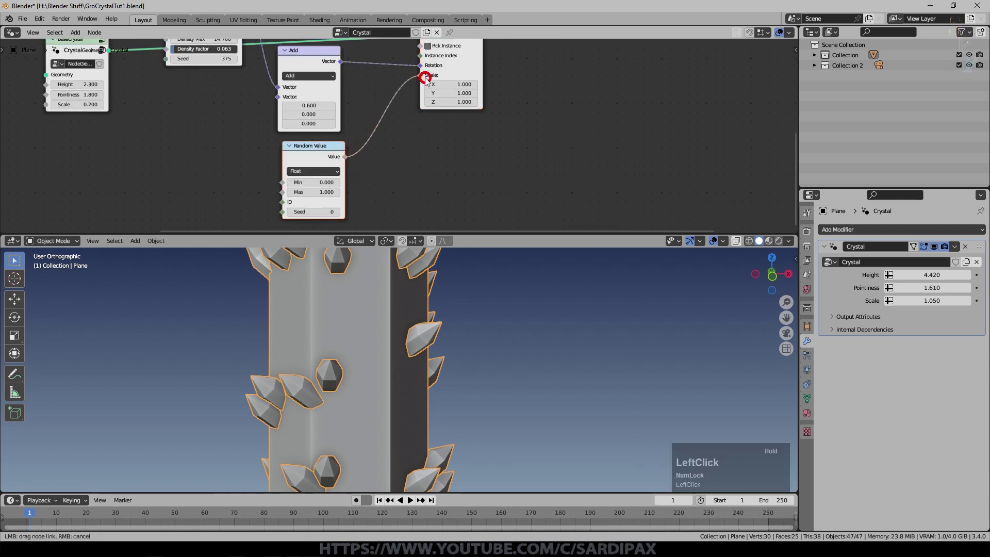
pyautogui.middleClick(282, 378)
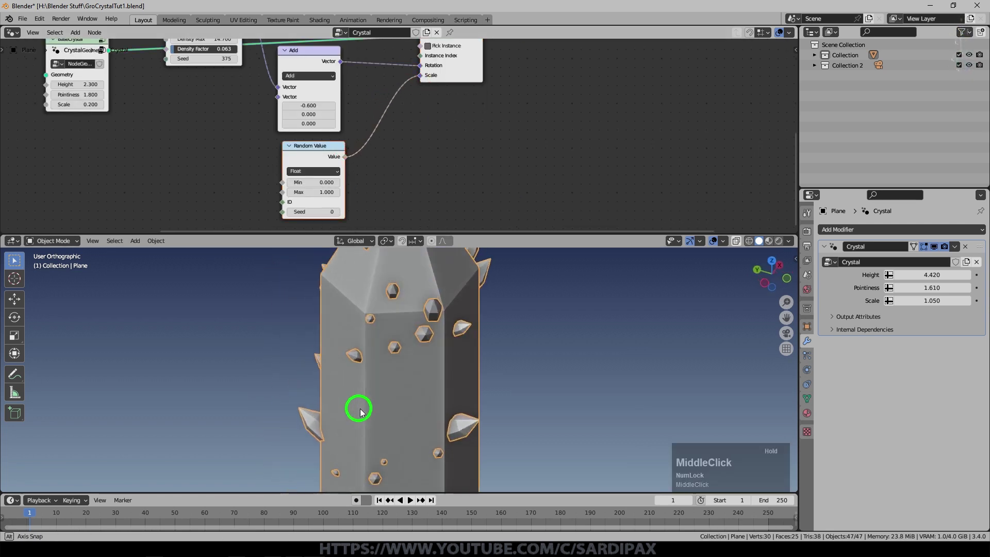
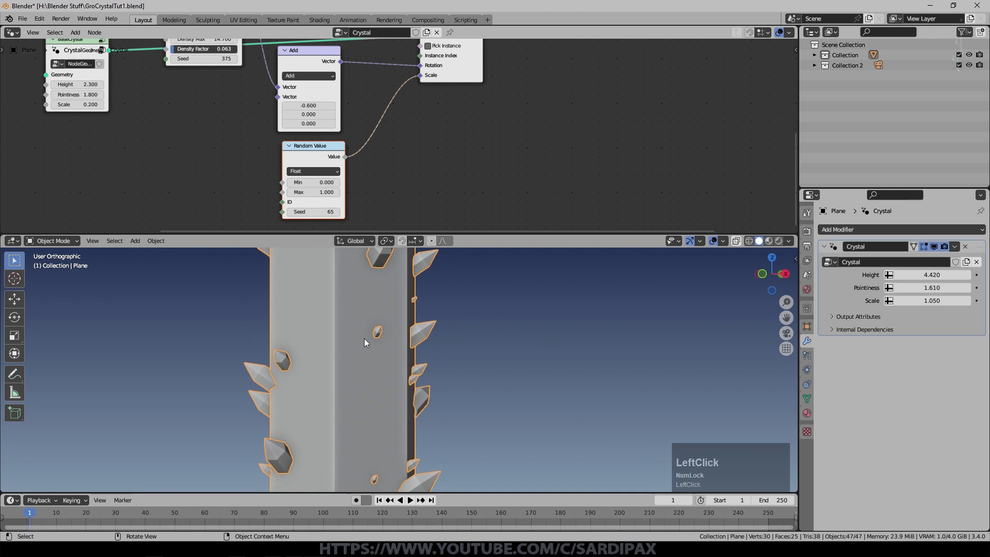
pyautogui.middleClick(379, 367)
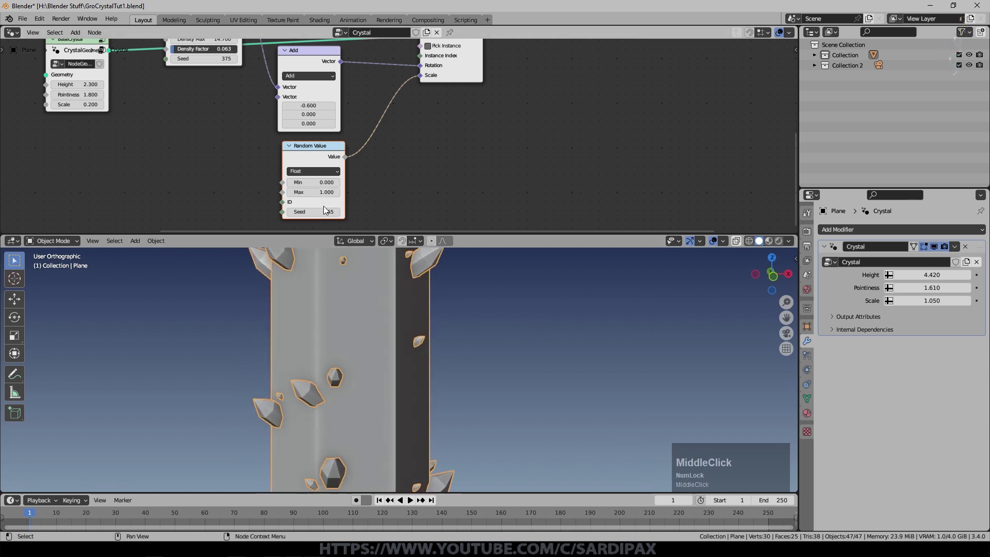
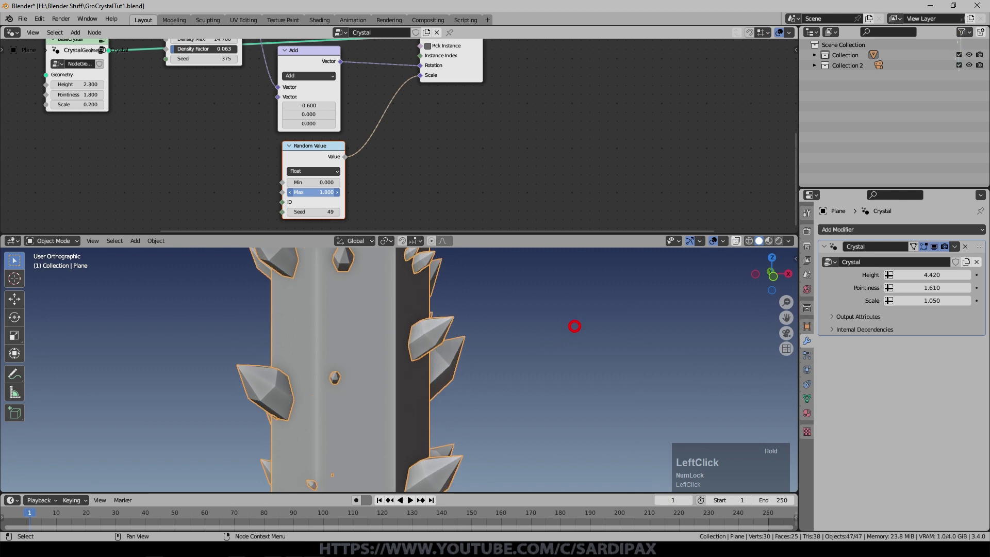
pyautogui.middleClick(367, 335)
pyautogui.scroll(-3)
pyautogui.middleClick(496, 310)
pyautogui.middleClick(492, 362)
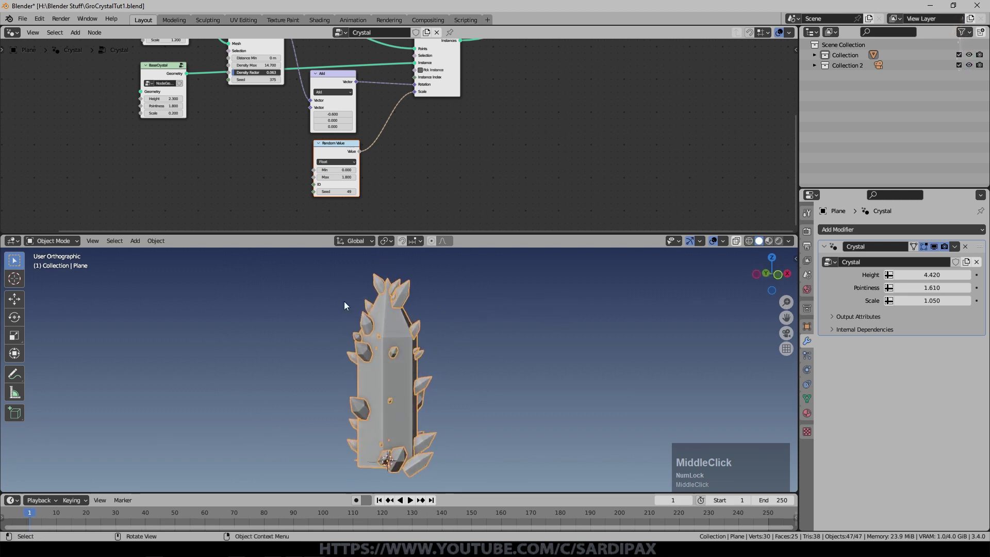
pyautogui.middleClick(405, 163)
# Replace the random scale link with a Map Range driven by Position and wired into Scale
pyautogui.click(417, 109)
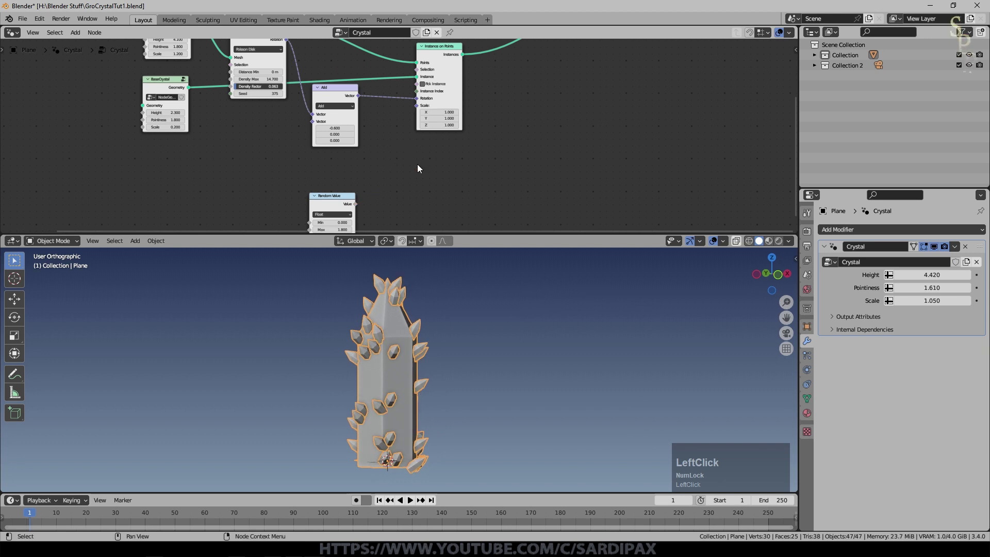
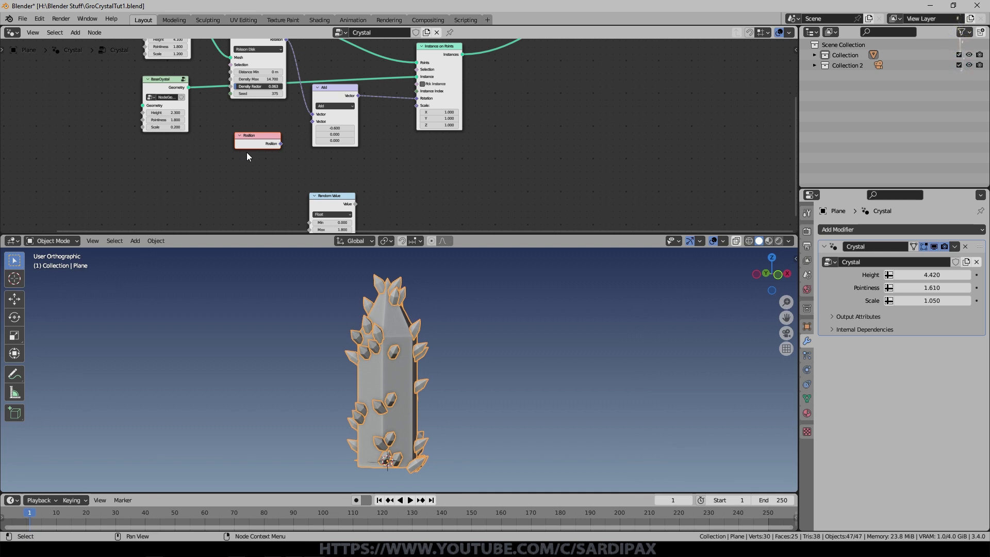
pyautogui.scroll(3)
pyautogui.click(73, 38)
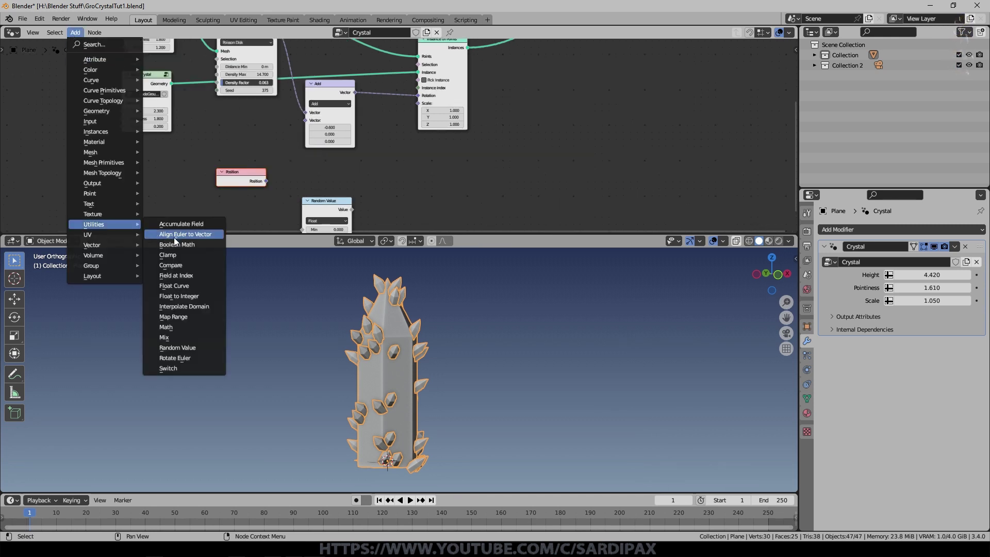
pyautogui.click(187, 320)
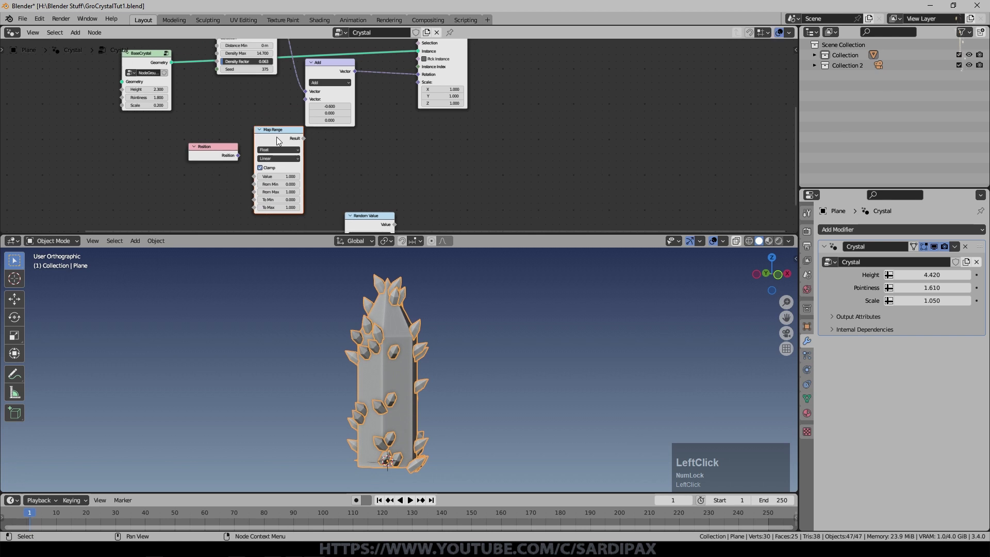
pyautogui.scroll(3)
pyautogui.click(217, 165)
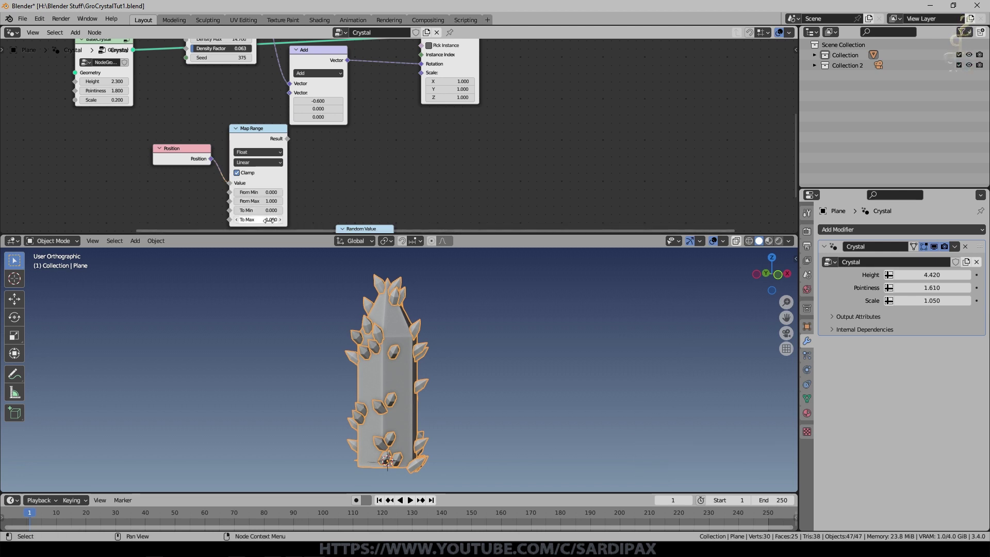
pyautogui.click(291, 145)
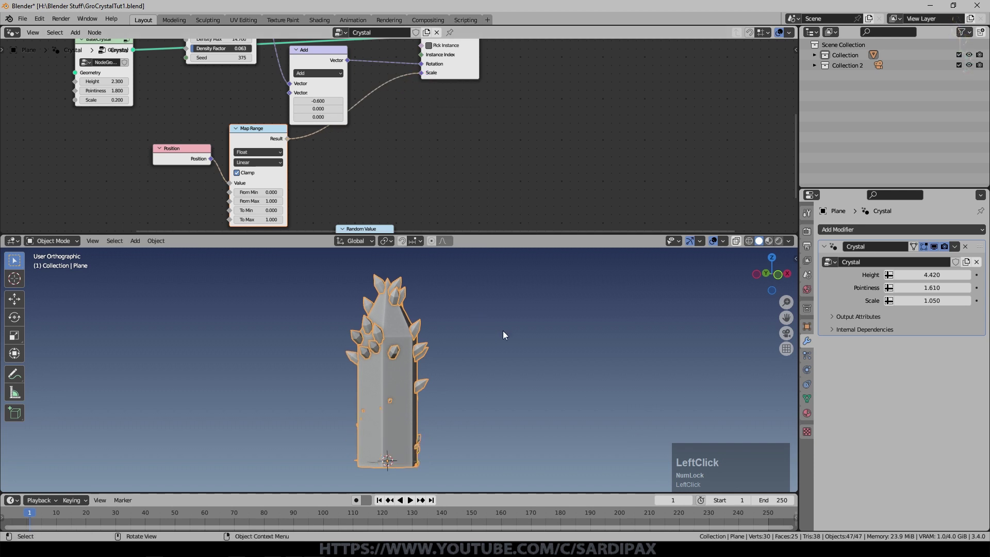
# Set the Map Range To Max to 0 so the higher crystals shrink to nothing
pyautogui.scroll(3)
pyautogui.middleClick(430, 445)
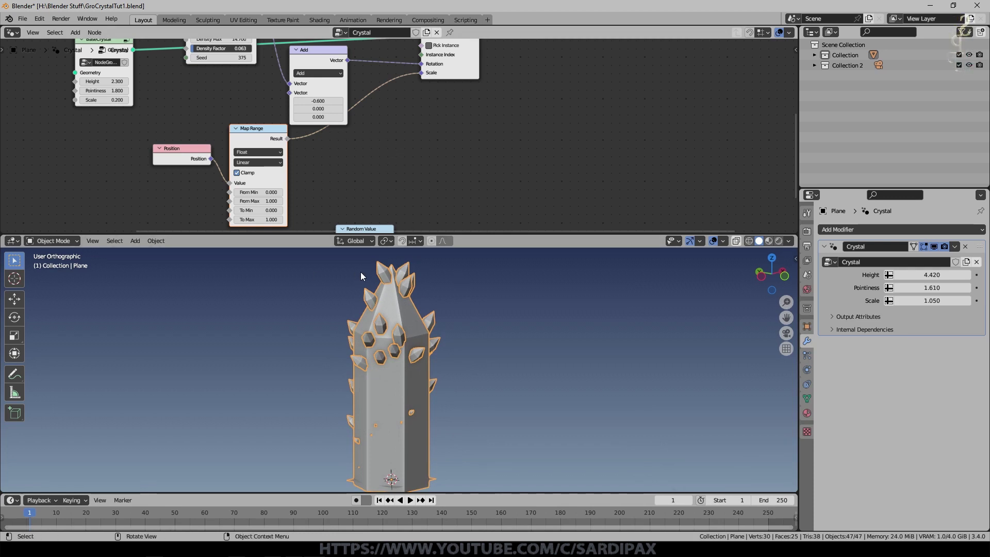
pyautogui.middleClick(353, 195)
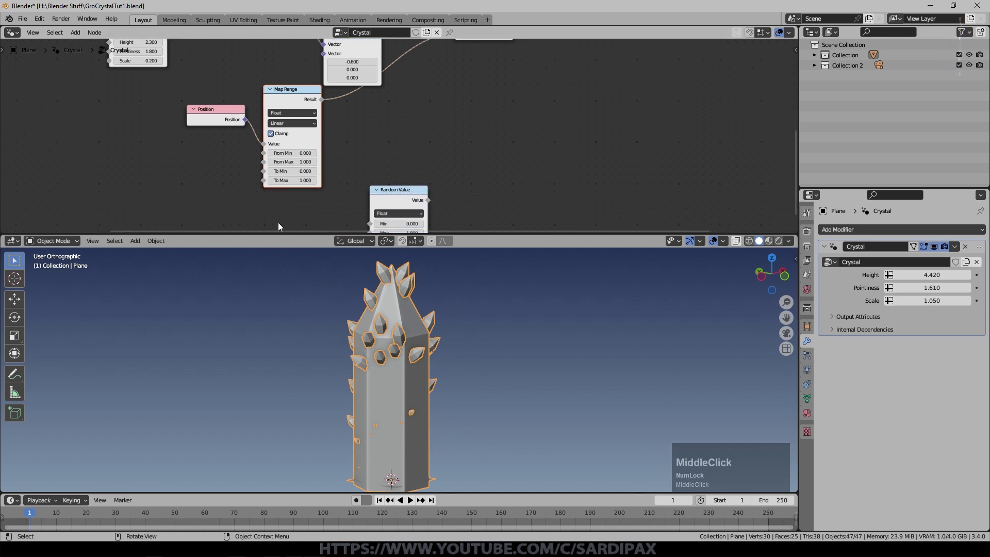
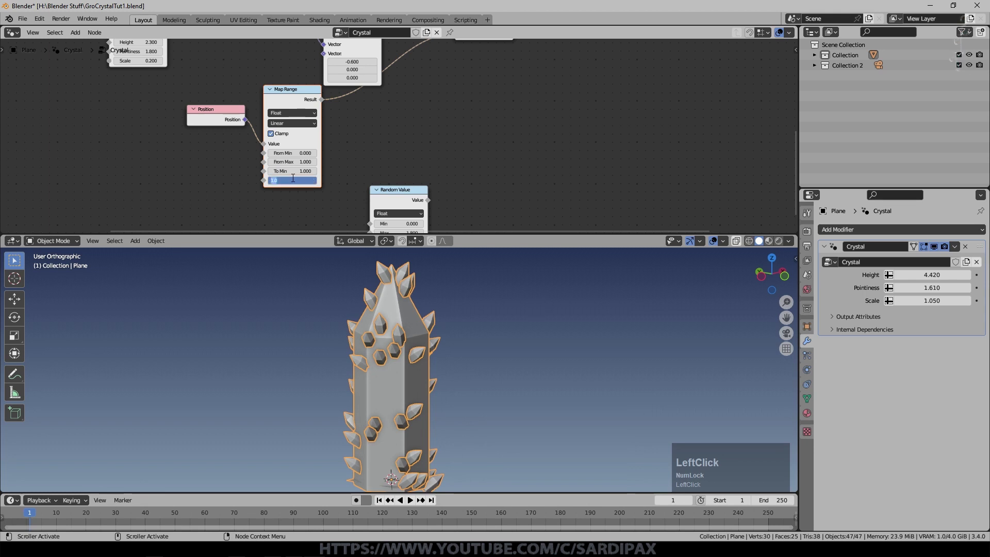
pyautogui.press('KP_0')
pyautogui.press('KP_Enter')
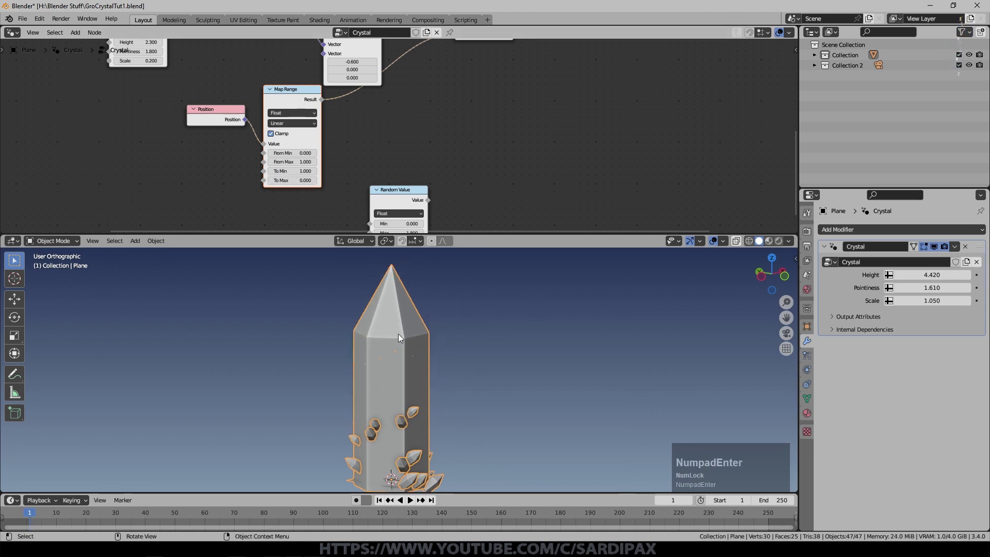
pyautogui.middleClick(399, 343)
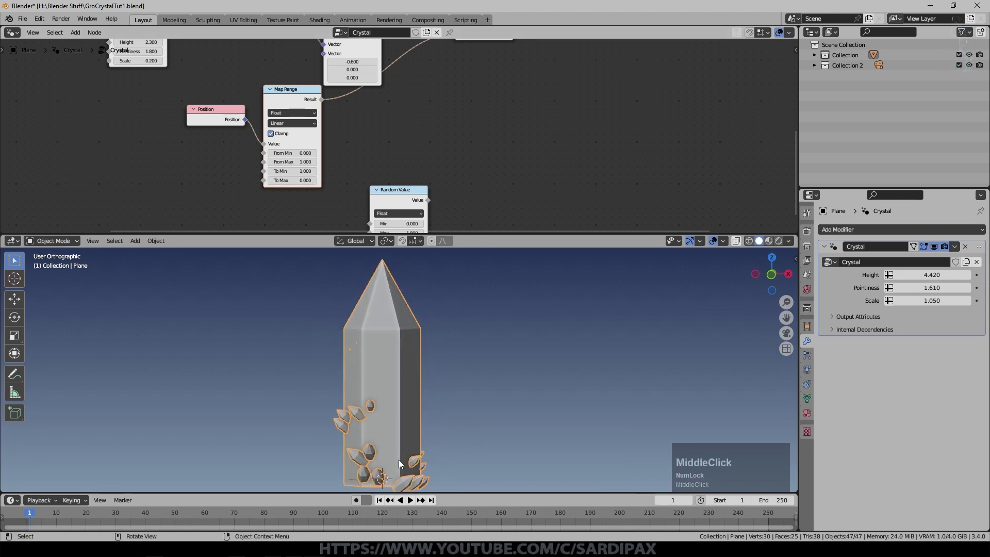
pyautogui.scroll(3)
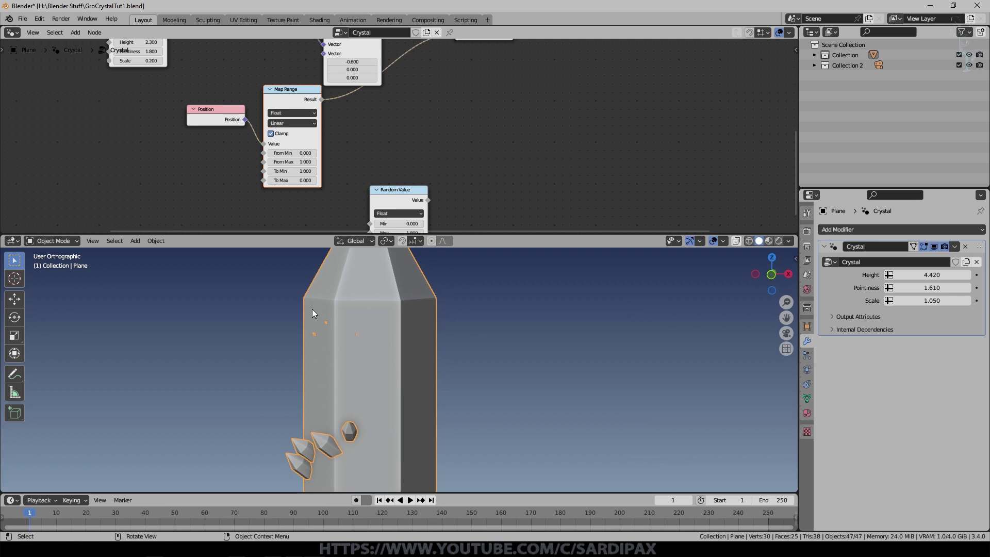
pyautogui.scroll(-3)
pyautogui.scroll(3)
pyautogui.scroll(-3)
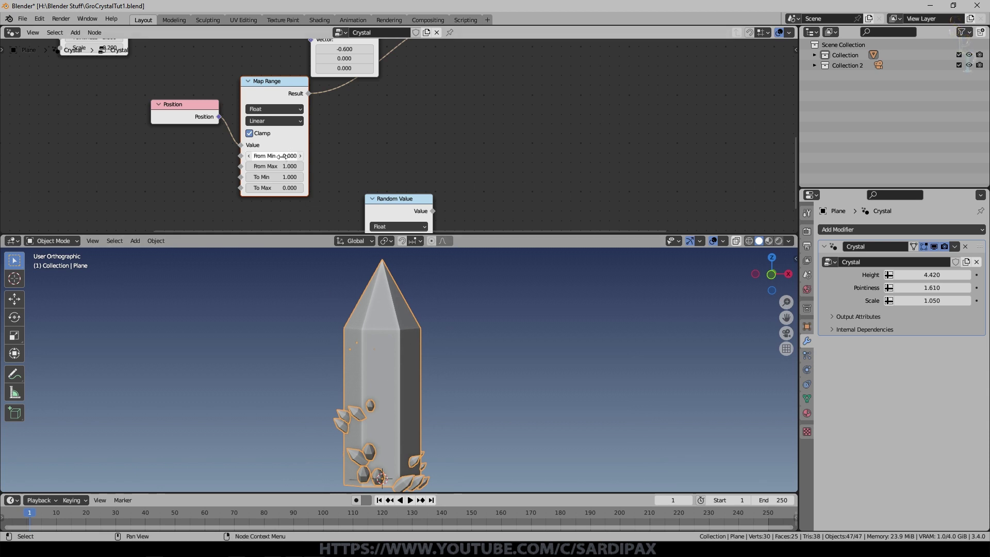
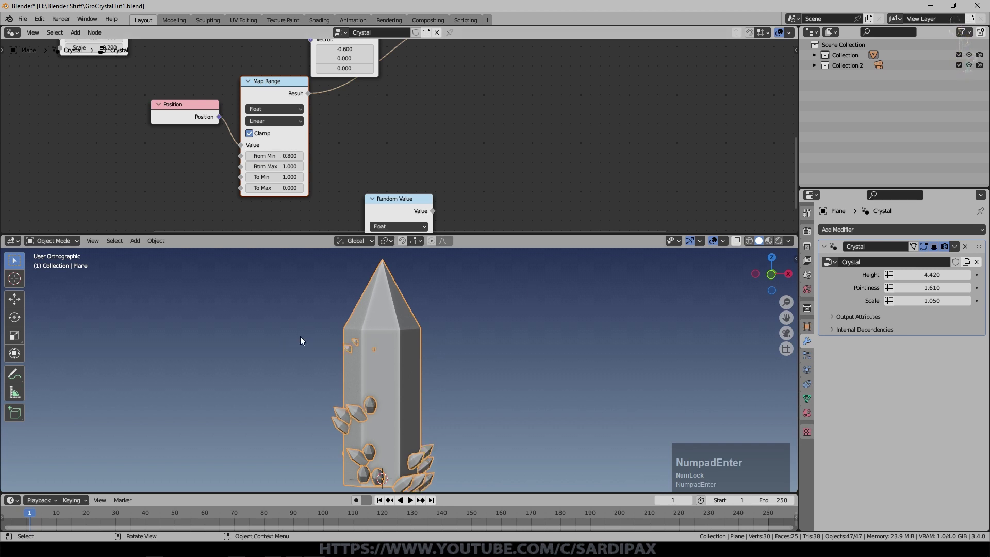
# Set the Map Range From Max to 2.2 and To Min to 1.2
pyautogui.click(297, 177)
pyautogui.press('KP_2')
pyautogui.press('KP_Decimal')
pyautogui.press('KP_2')
pyautogui.press('KP_Enter')
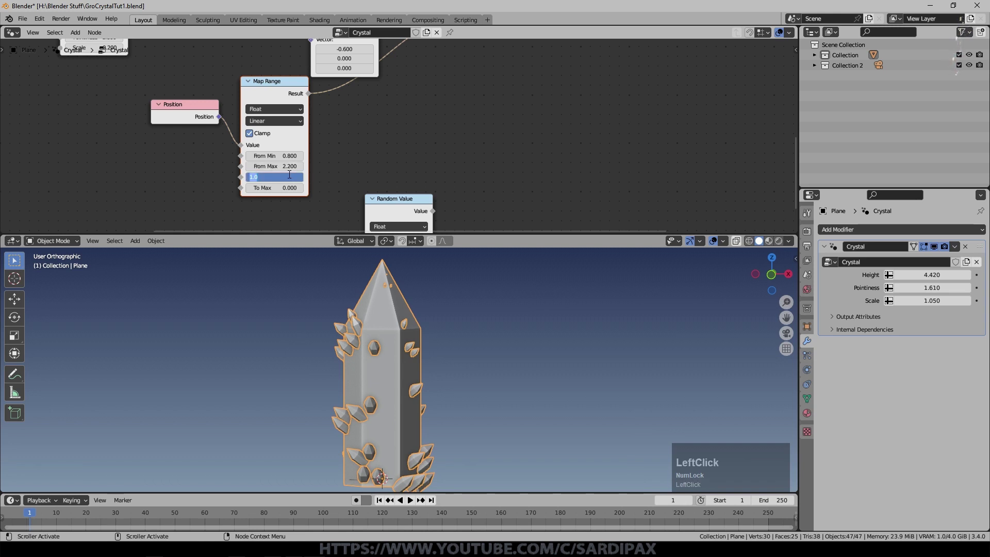
pyautogui.press('KP_1')
pyautogui.press('KP_Decimal')
pyautogui.press('KP_2')
pyautogui.press('KP_Enter')
pyautogui.middleClick(334, 392)
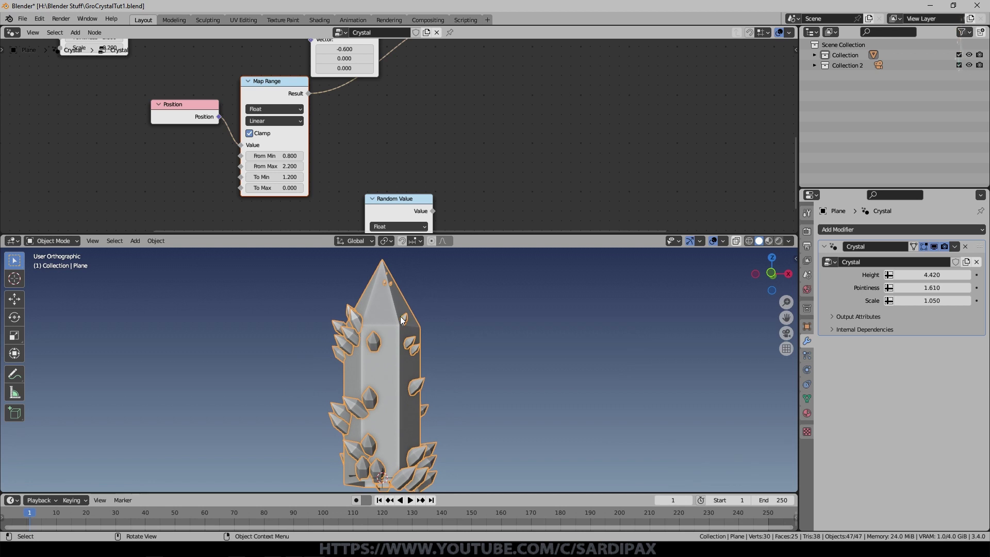
pyautogui.middleClick(428, 444)
# Multiply the Map Range result with the Random Value and plug the product into Instance Scale
pyautogui.click(434, 428)
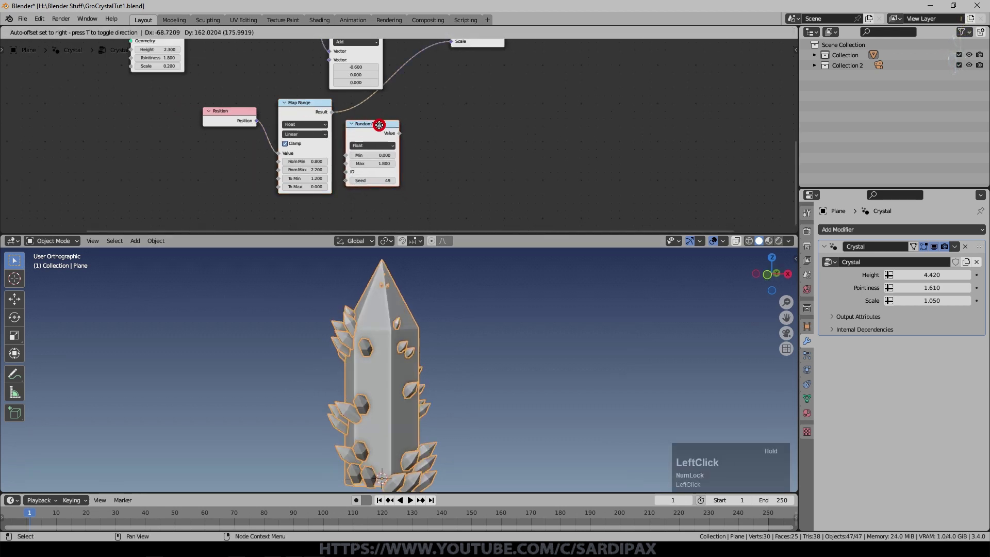
pyautogui.middleClick(470, 118)
pyautogui.click(84, 37)
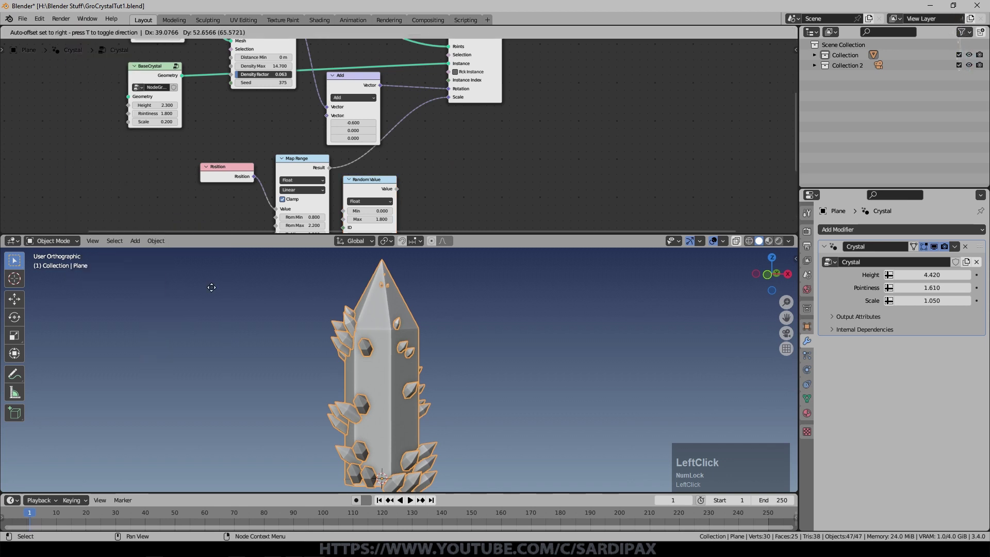
pyautogui.scroll(3)
pyautogui.click(458, 150)
pyautogui.scroll(3)
pyautogui.middleClick(418, 211)
pyautogui.scroll(3)
pyautogui.click(349, 161)
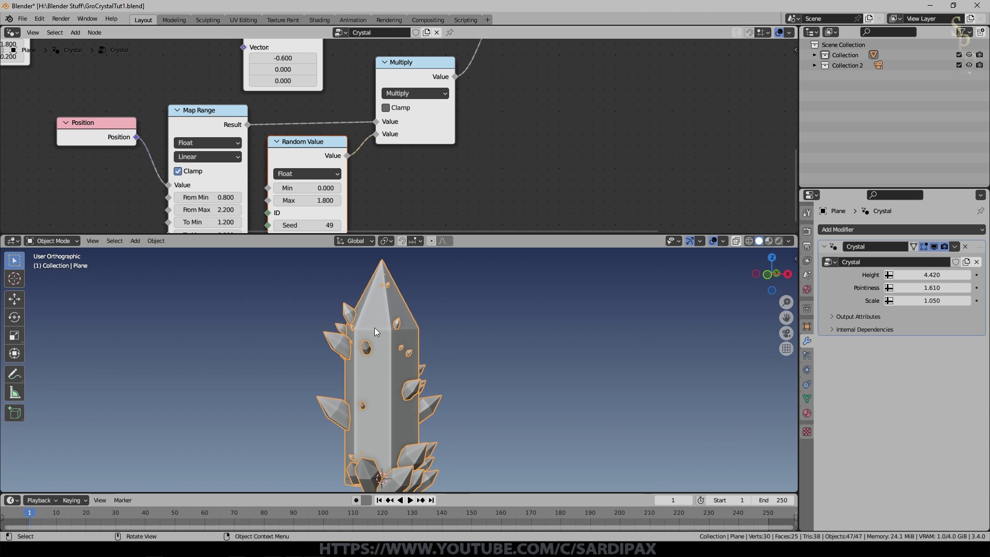
# Narrow the Random Value range to 0.2 minimum and 1.4 maximum
pyautogui.scroll(-3)
pyautogui.middleClick(441, 382)
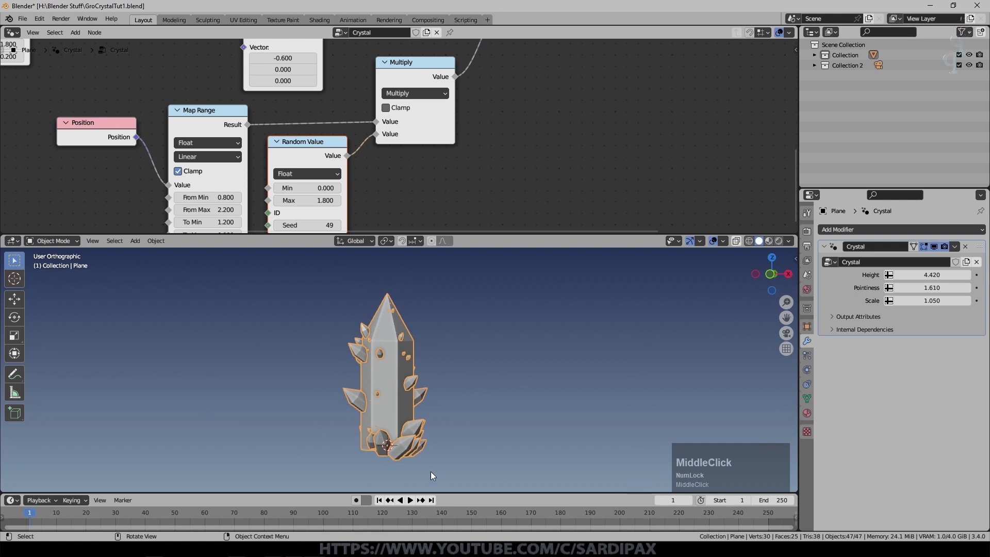
pyautogui.scroll(3)
pyautogui.click(337, 162)
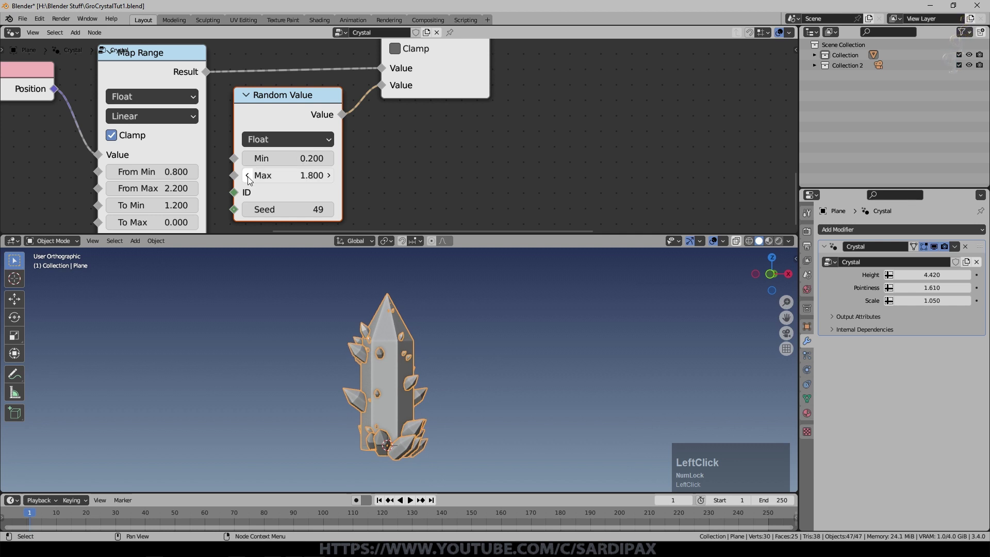
pyautogui.click(252, 183)
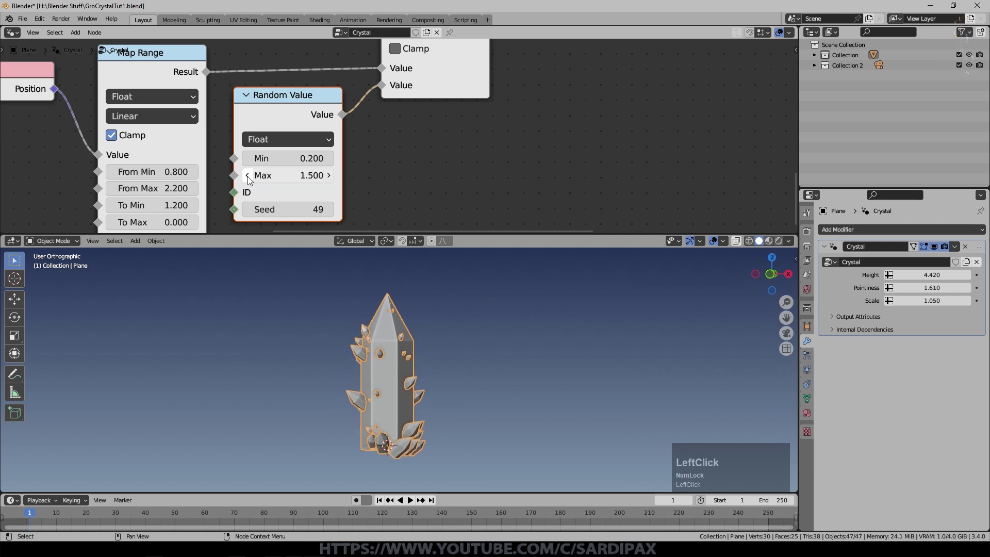
pyautogui.middleClick(364, 327)
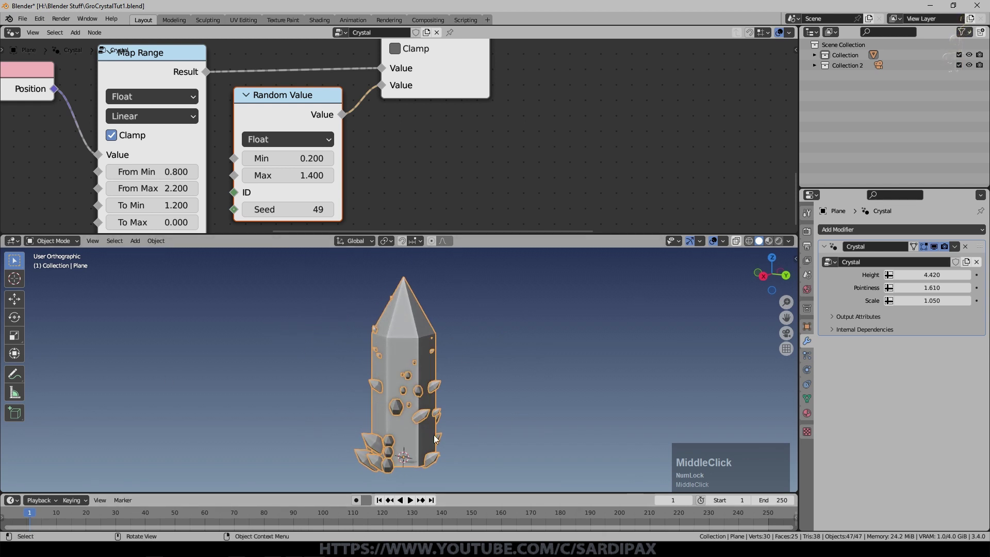
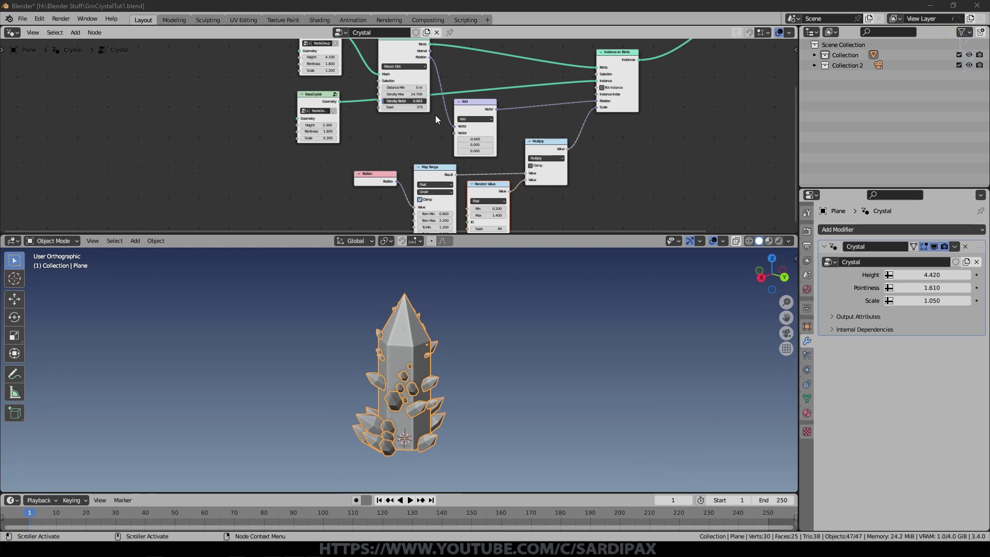
# Move the small-crystal BaseCrystal node beside the scattering nodes and tidy the layout
pyautogui.scroll(-3)
pyautogui.middleClick(518, 134)
pyautogui.scroll(3)
pyautogui.click(227, 159)
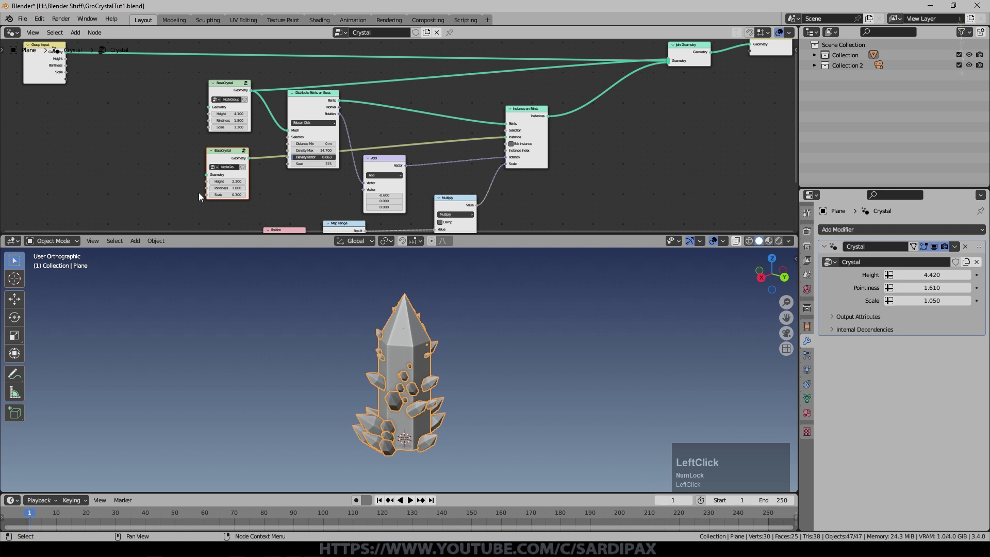
pyautogui.moveTo(224, 157); pyautogui.dragTo(503, 144)
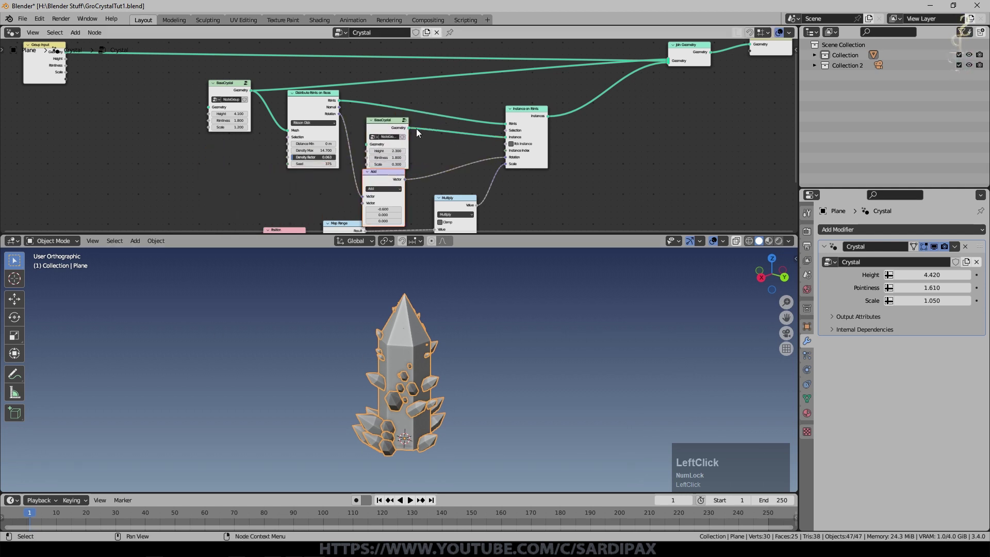
pyautogui.moveTo(232, 89); pyautogui.dragTo(462, 421)
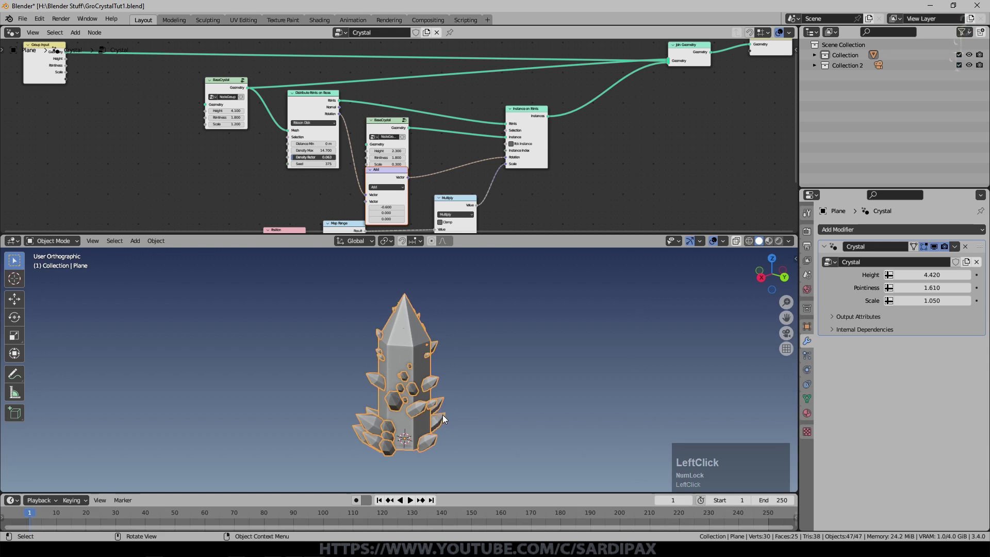
pyautogui.scroll(3)
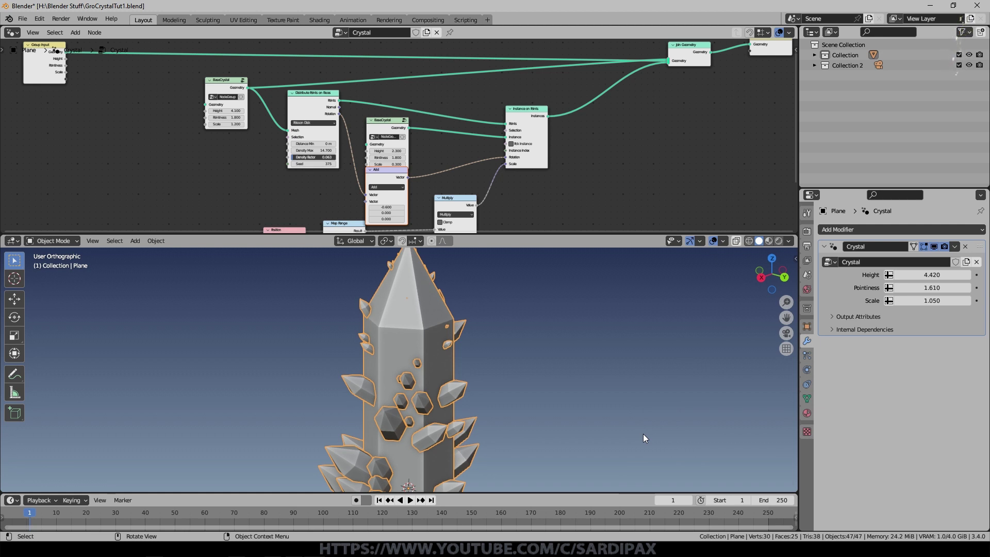
pyautogui.middleClick(481, 440)
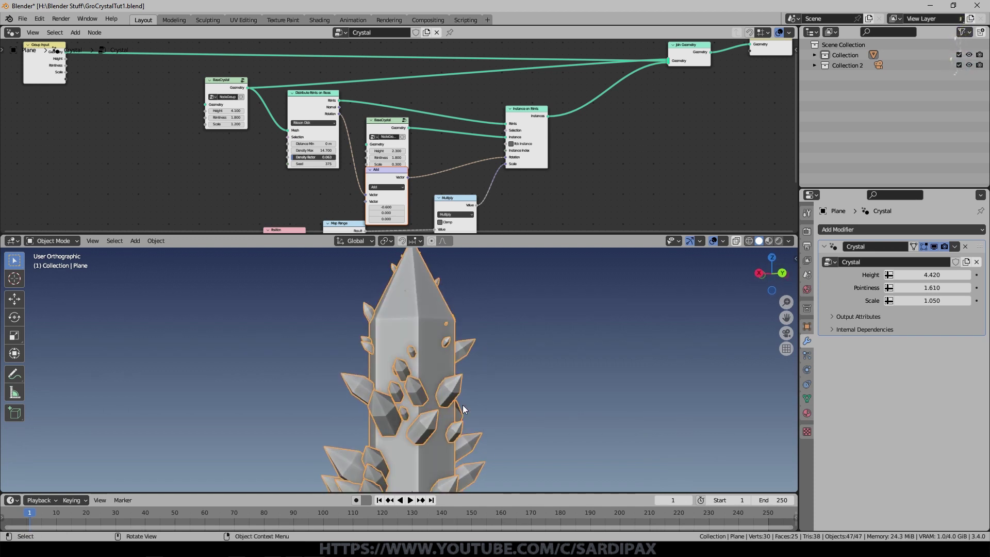
pyautogui.click(467, 411)
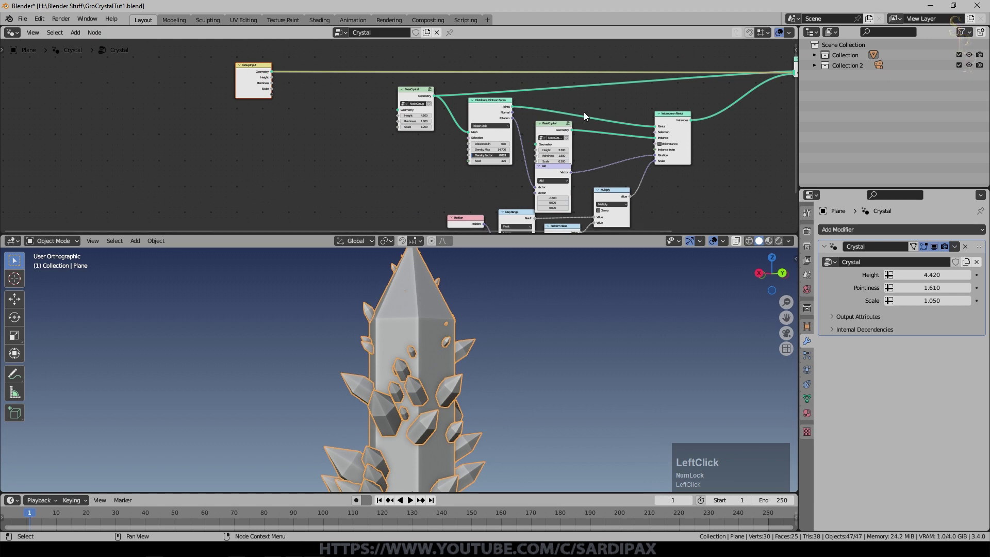
pyautogui.scroll(3)
pyautogui.scroll(-3)
# Link Group Input Height, Pointiness and Scale to the main BaseCrystal and place the small node under it
pyautogui.click(233, 75)
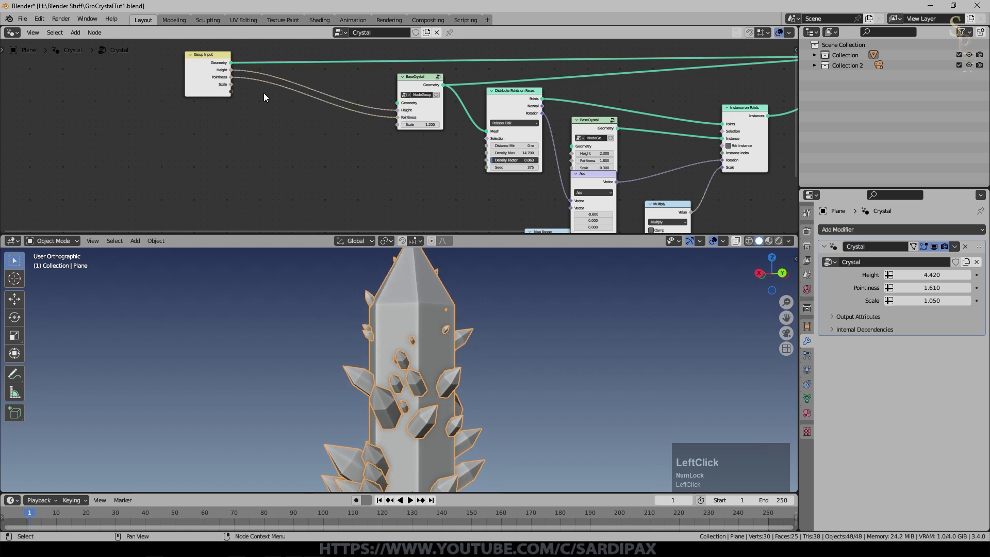
pyautogui.middleClick(404, 170)
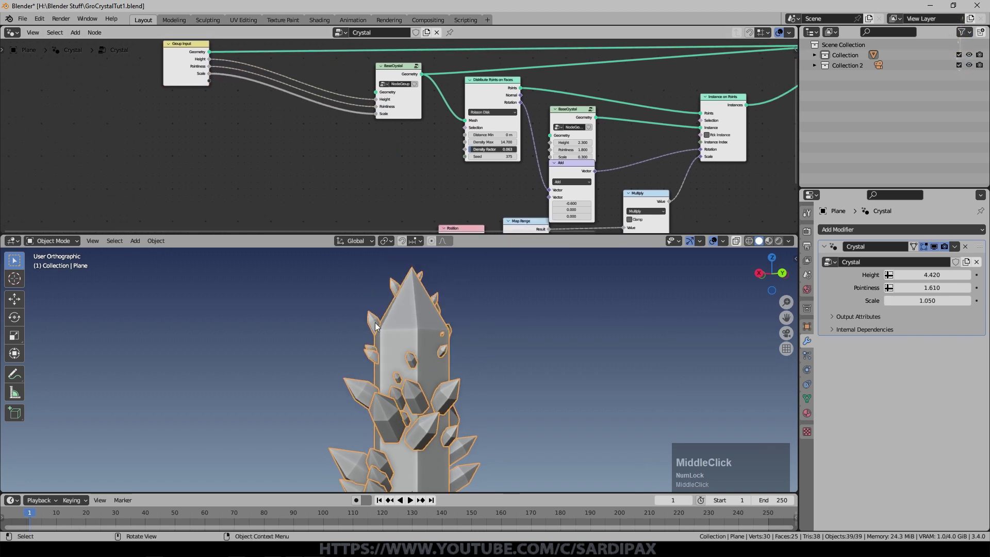
pyautogui.scroll(-3)
pyautogui.middleClick(469, 169)
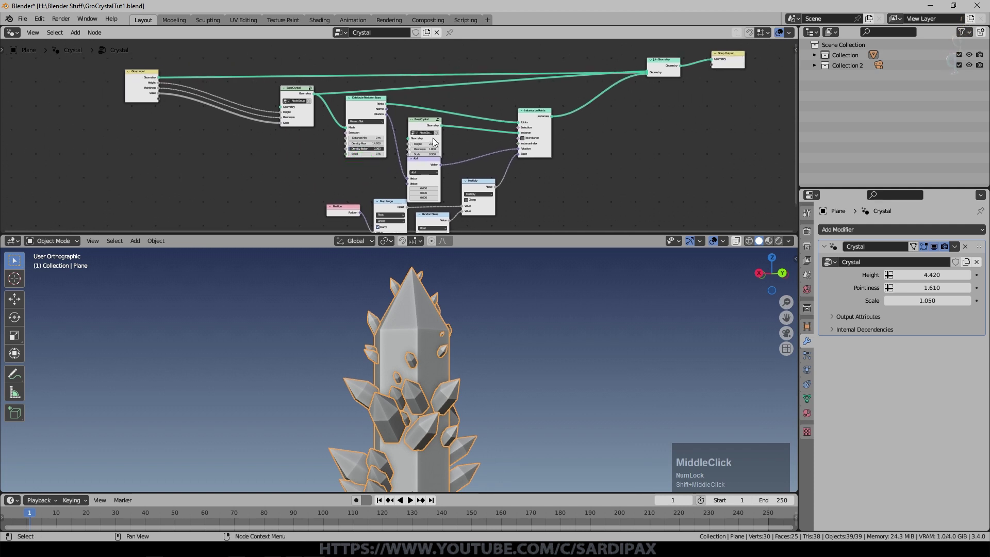
pyautogui.click(427, 132)
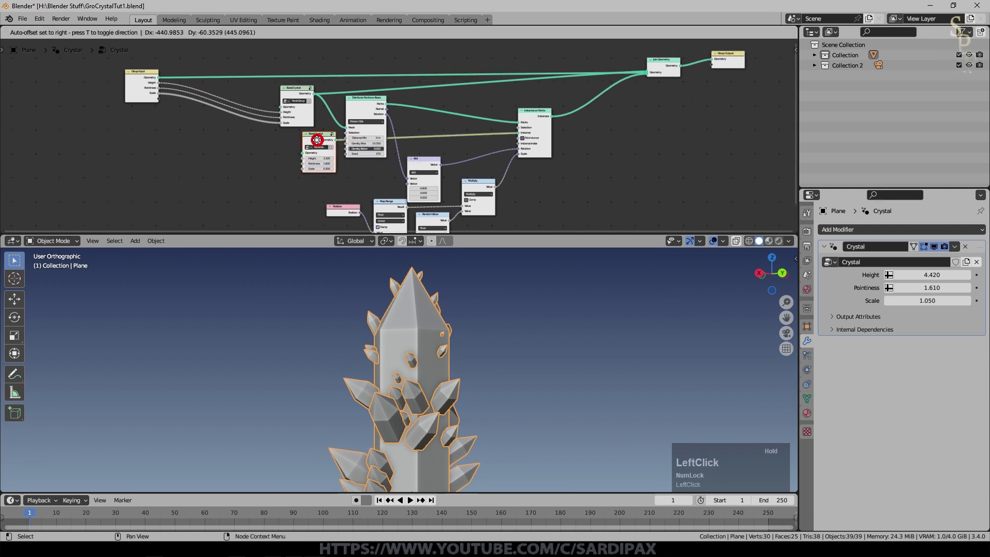
pyautogui.scroll(3)
pyautogui.middleClick(342, 187)
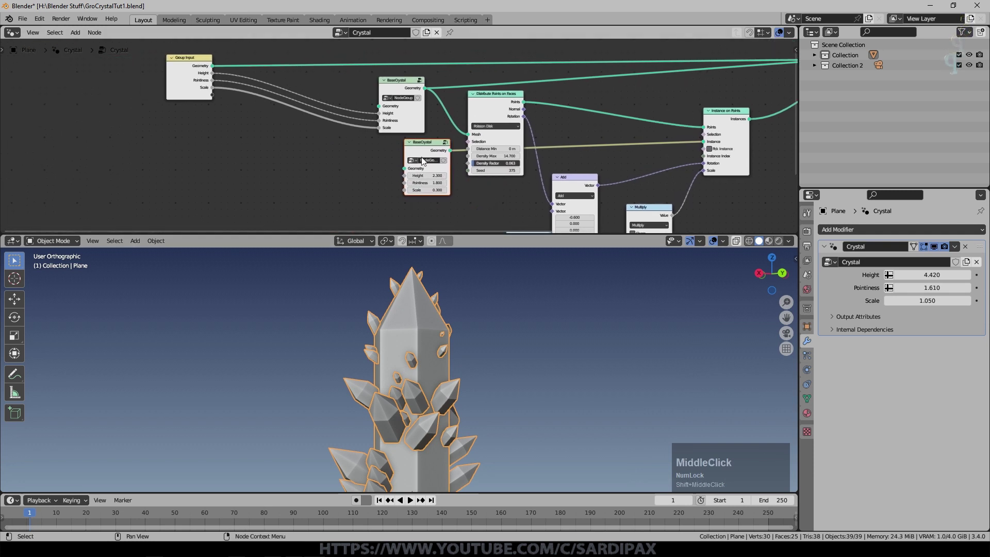
# Add Math Multiply nodes routing Height×0.9 and Scale×0.3 into the small BaseCrystal, with Pointiness linked
pyautogui.click(78, 35)
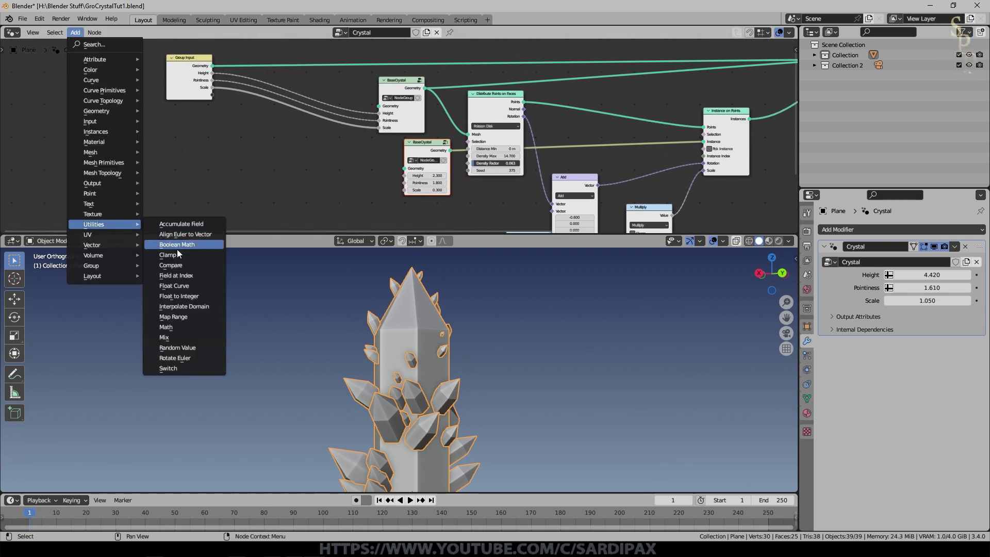
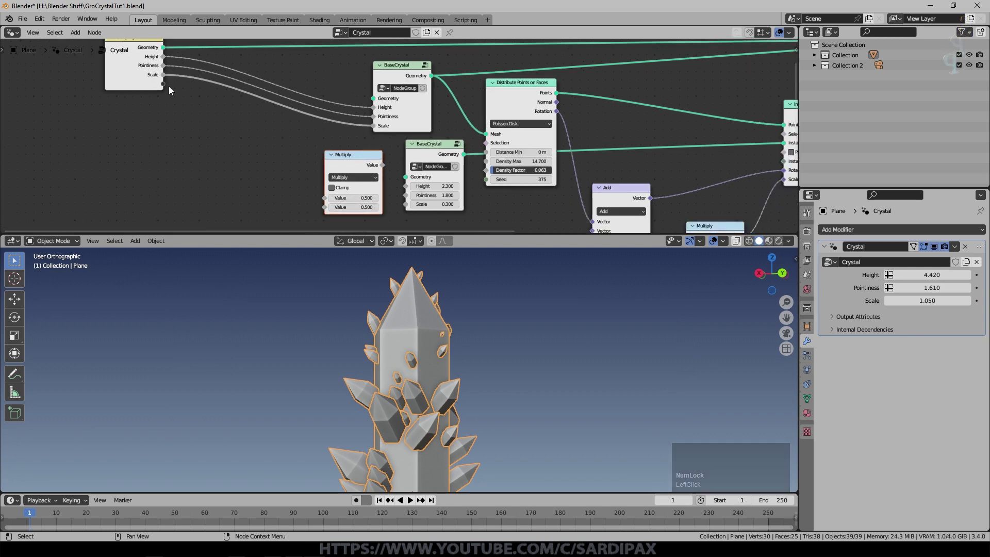
pyautogui.click(316, 201)
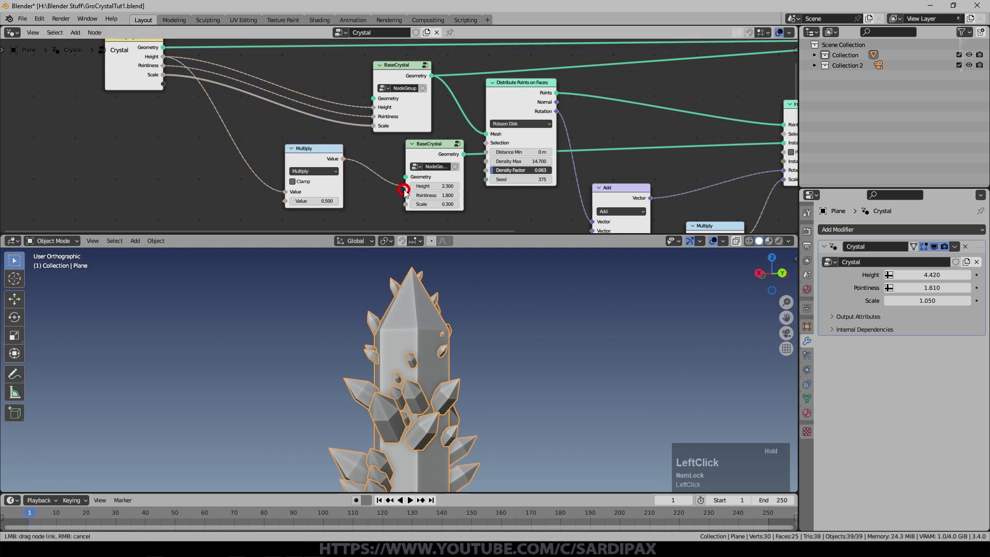
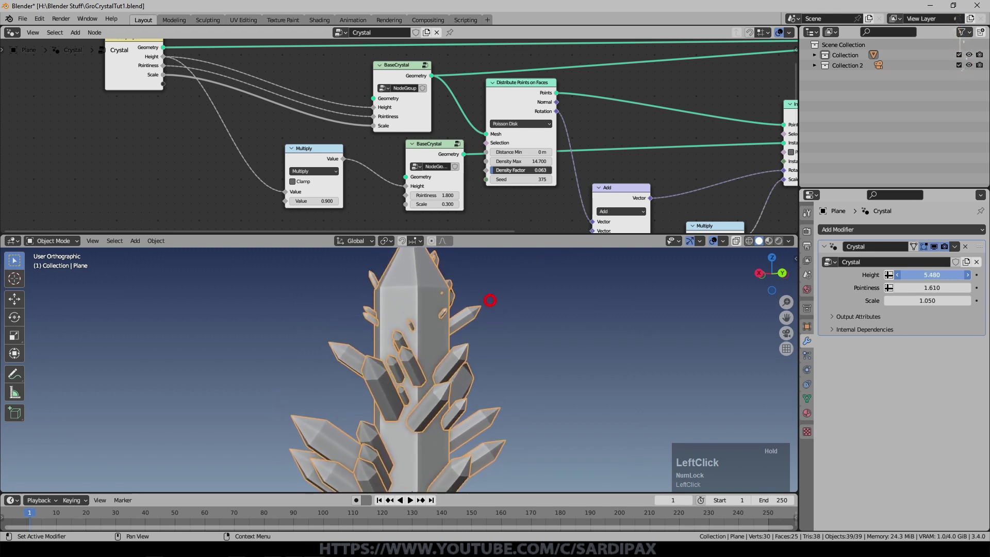
pyautogui.scroll(-3)
pyautogui.click(336, 156)
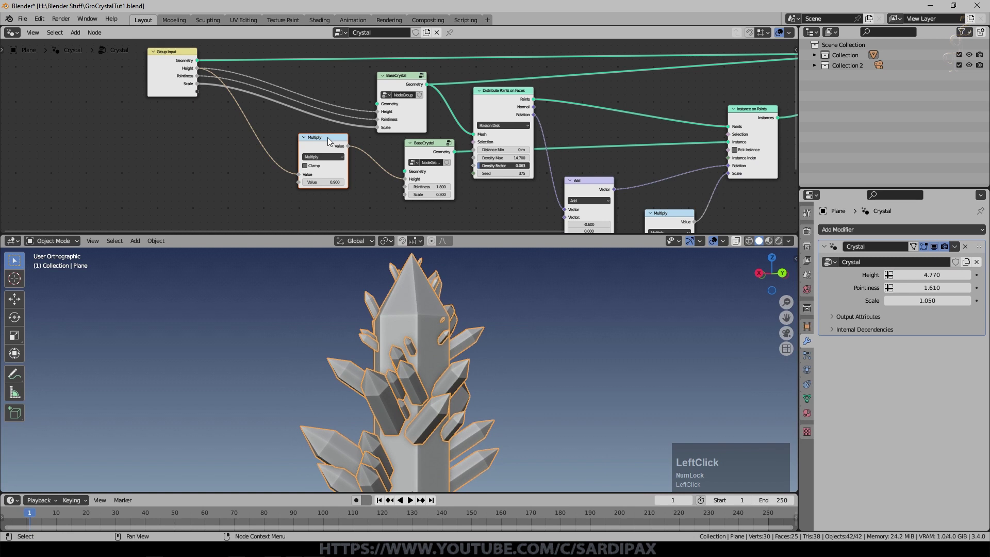
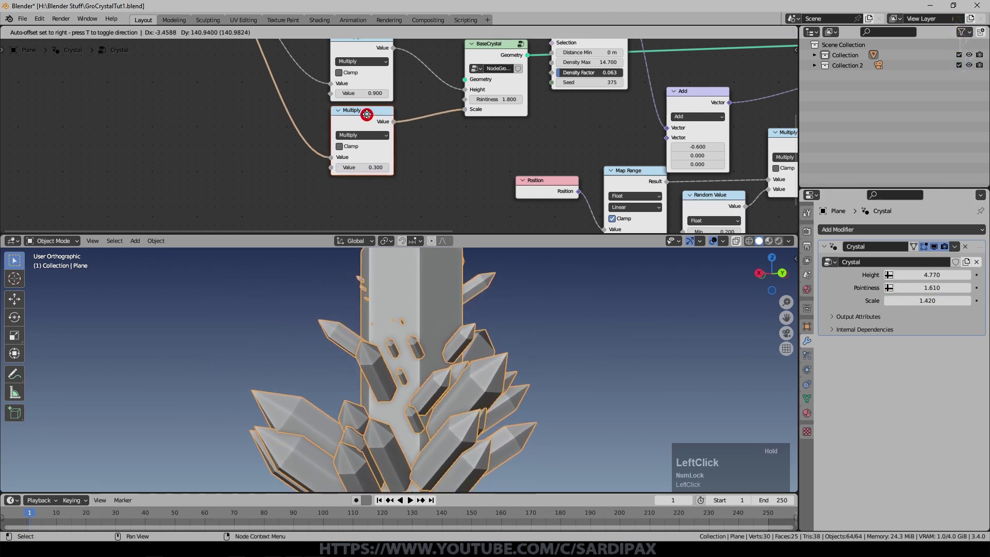
# Lower the modifier's Pointiness to 0.810 and check both multiply nodes
pyautogui.scroll(-3)
pyautogui.middleClick(411, 155)
pyautogui.scroll(-3)
pyautogui.click(259, 56)
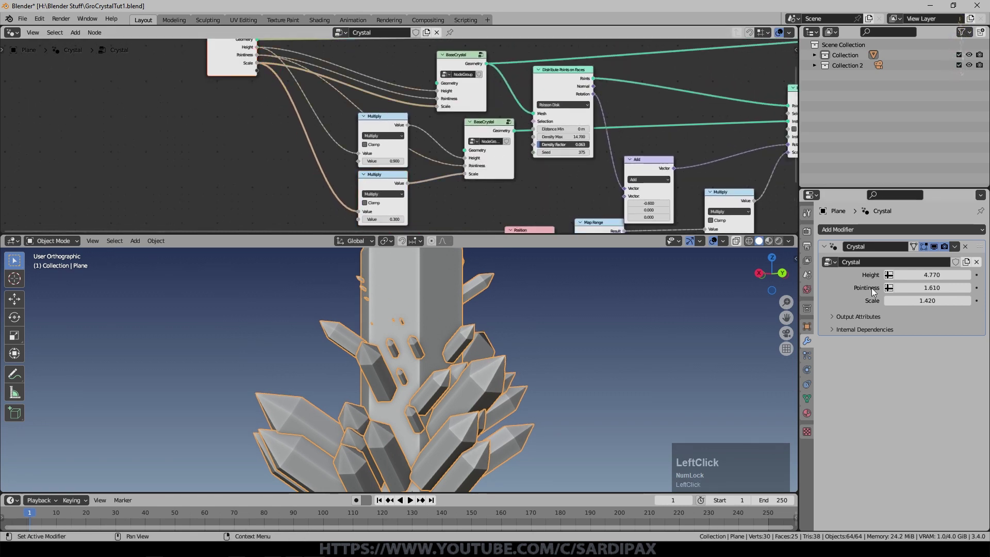
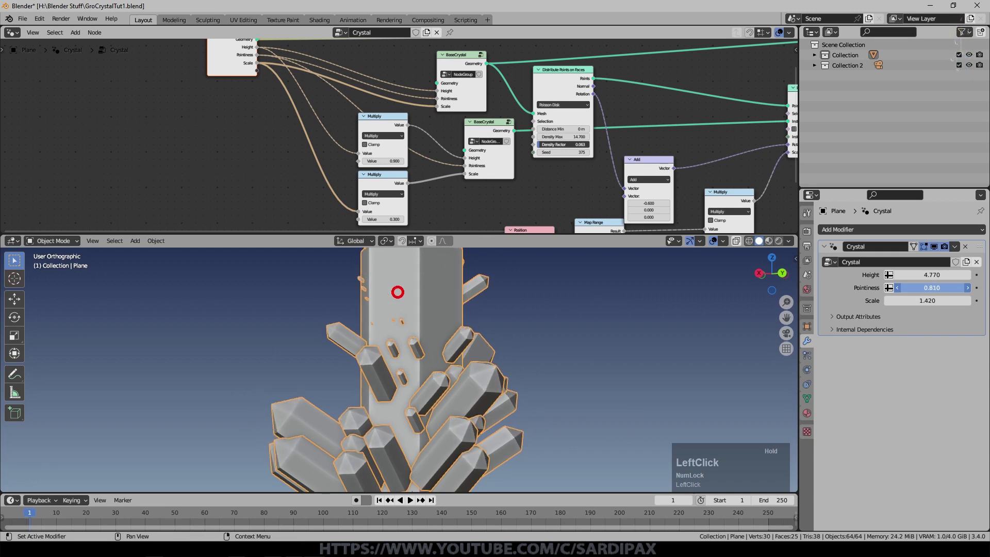
pyautogui.scroll(3)
pyautogui.click(340, 229)
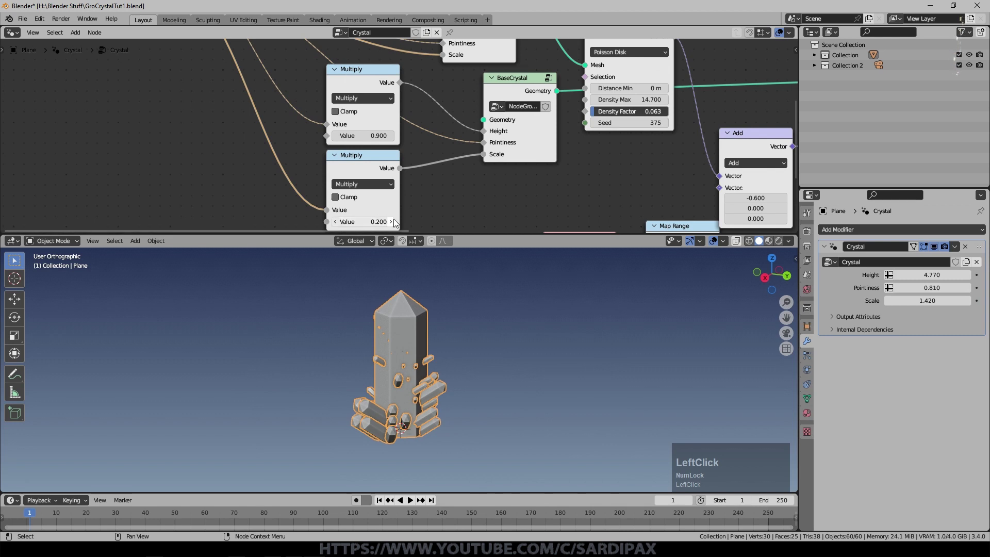
# Reseed Distribute Points on Faces, set modifier Scale to 1.540 and zoom out over the whole node tree
pyautogui.middleClick(421, 320)
pyautogui.scroll(-3)
pyautogui.middleClick(553, 164)
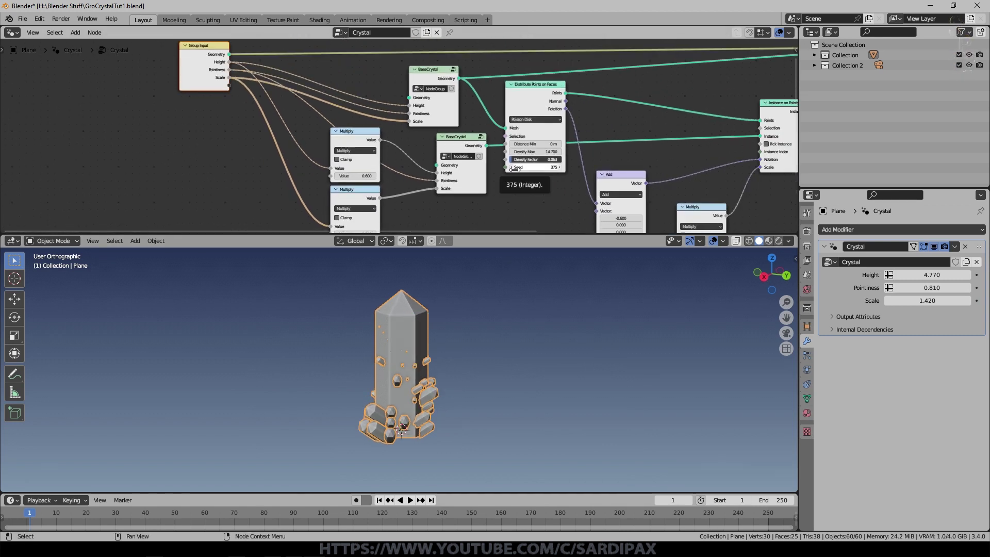
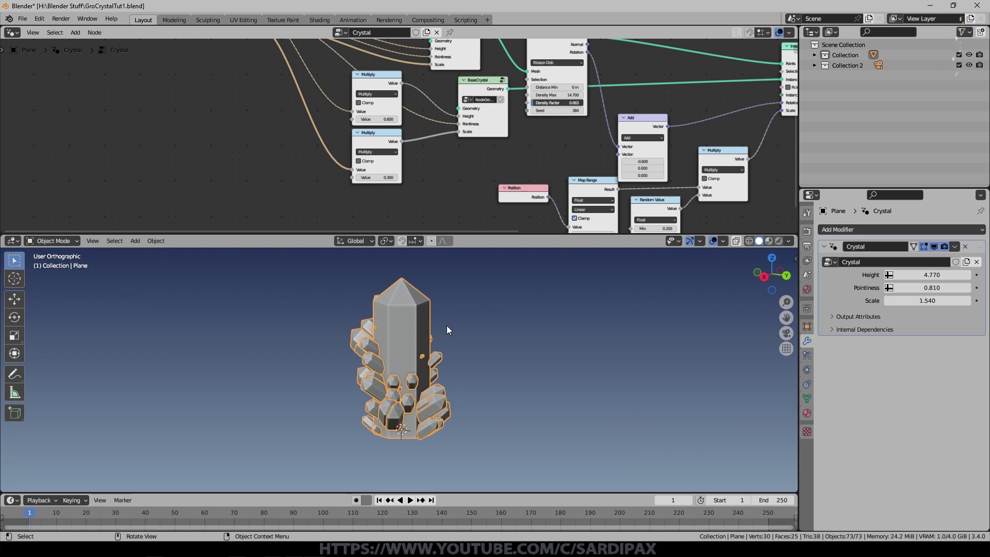
pyautogui.middleClick(496, 345)
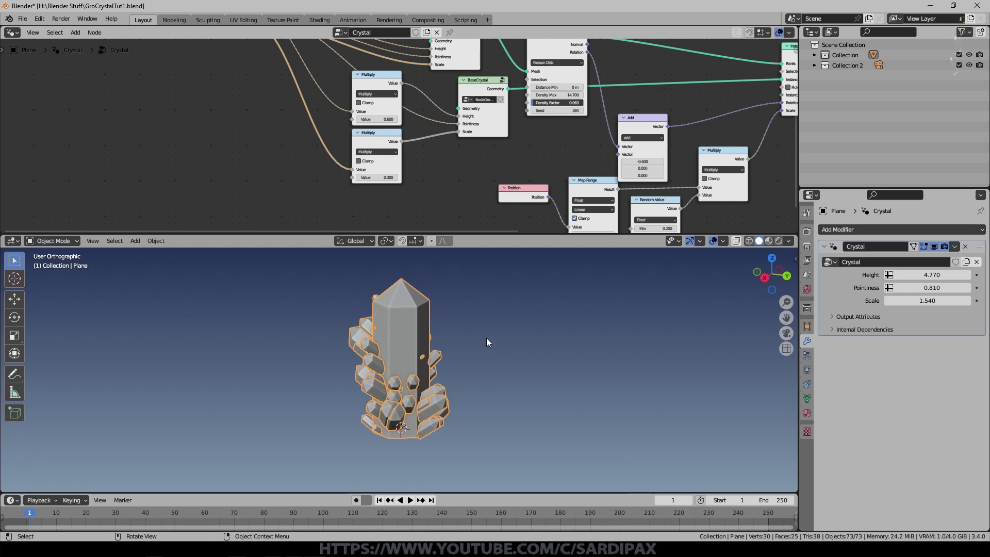
pyautogui.scroll(-3)
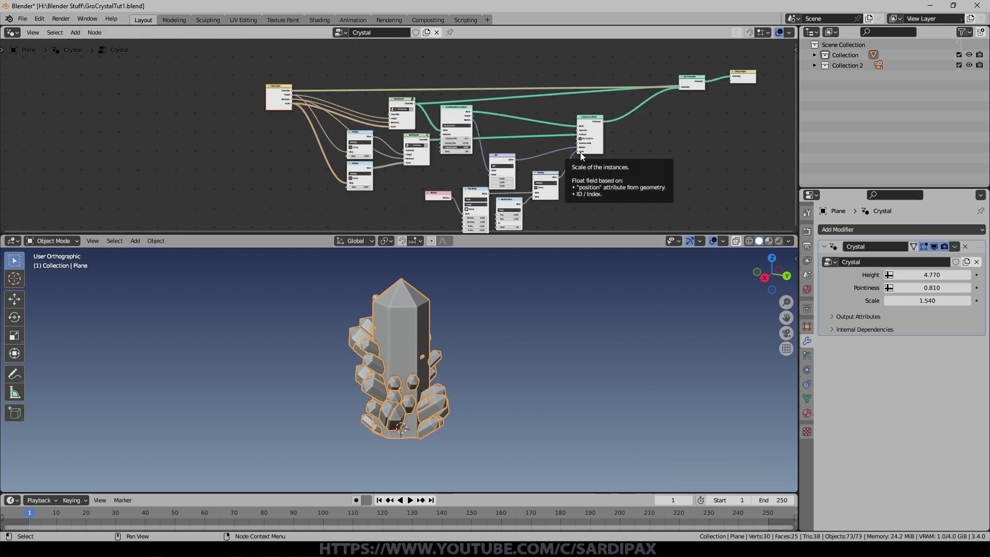